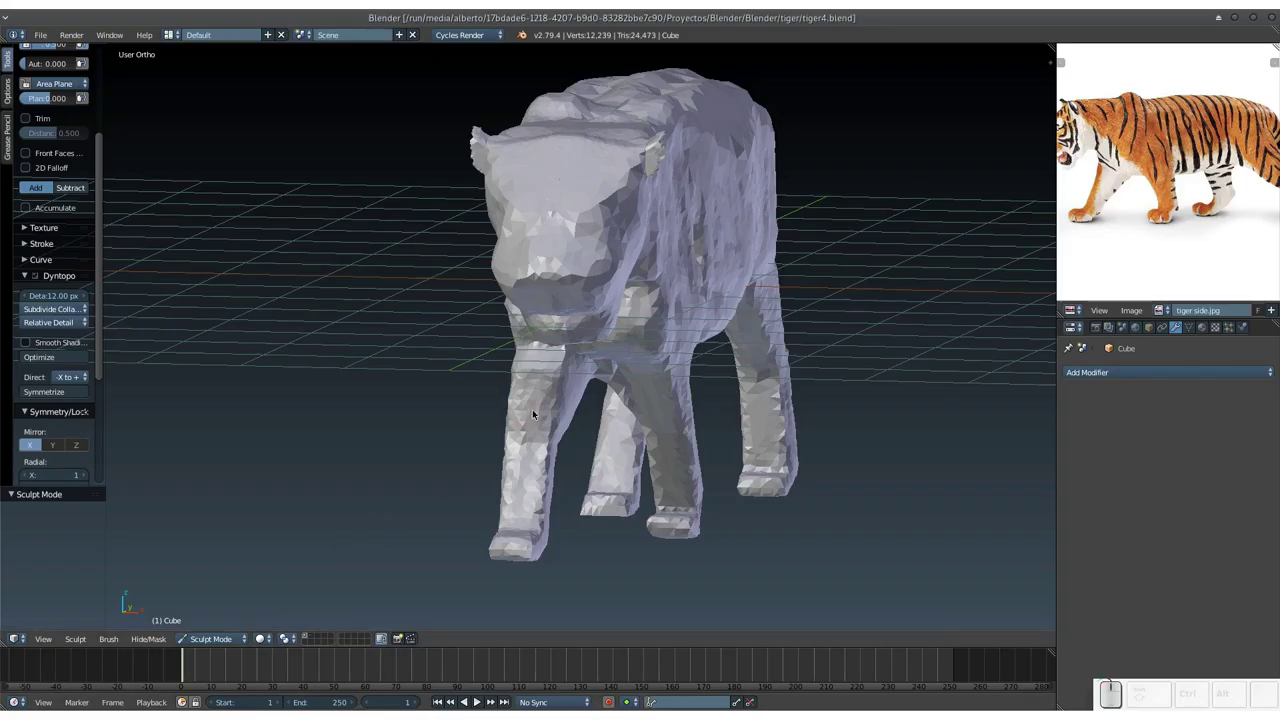
Orbit the tiger sculpt to inspect it from the front and settle on a side view.
drag(544, 398, 514, 385)
drag(518, 389, 498, 385)
drag(498, 386, 502, 382)
click(520, 377)
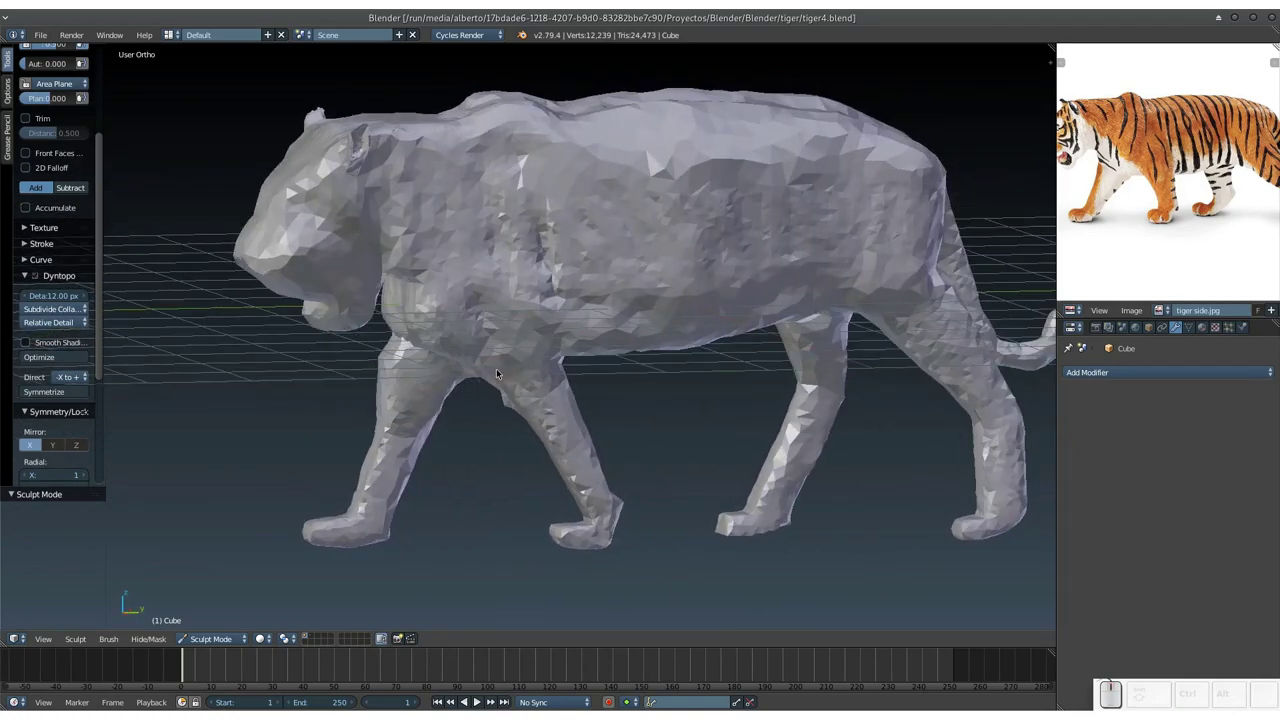
drag(510, 377, 529, 356)
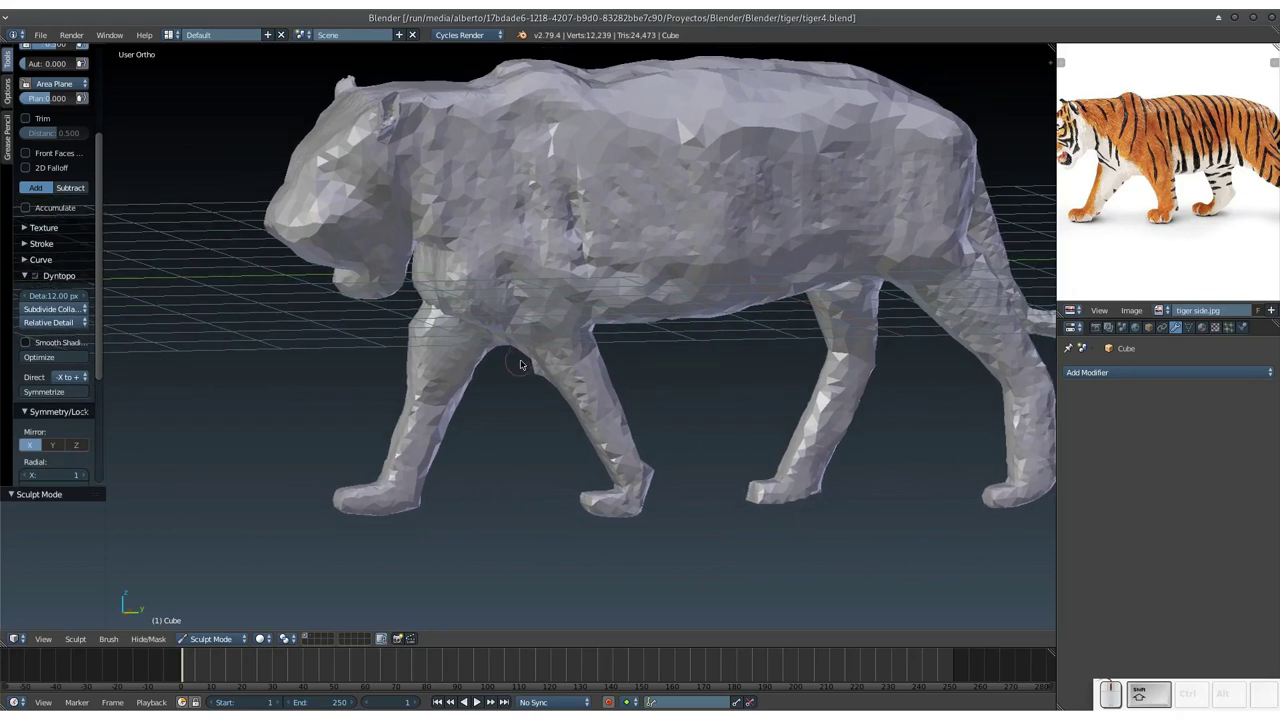
drag(542, 364, 673, 337)
drag(672, 344, 690, 336)
middle_click(684, 338)
drag(660, 339, 670, 331)
key(KP_1)
middle_click(652, 331)
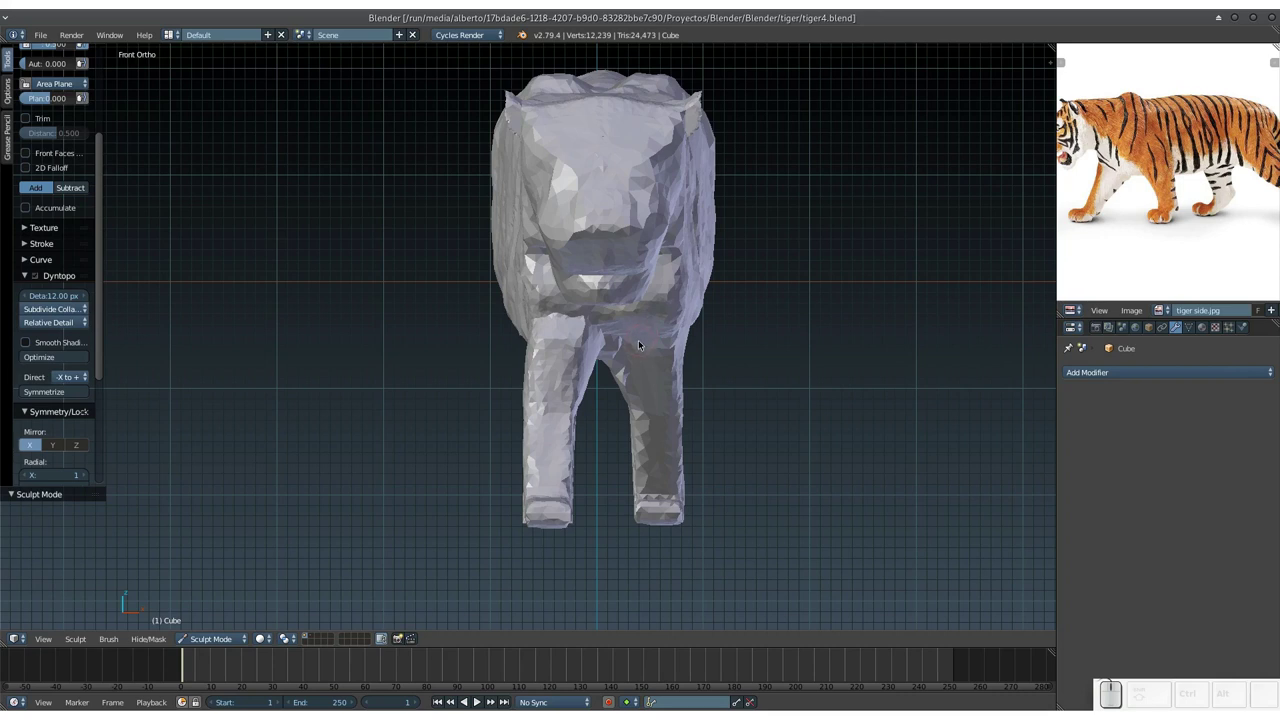
drag(663, 338, 588, 360)
middle_click(599, 353)
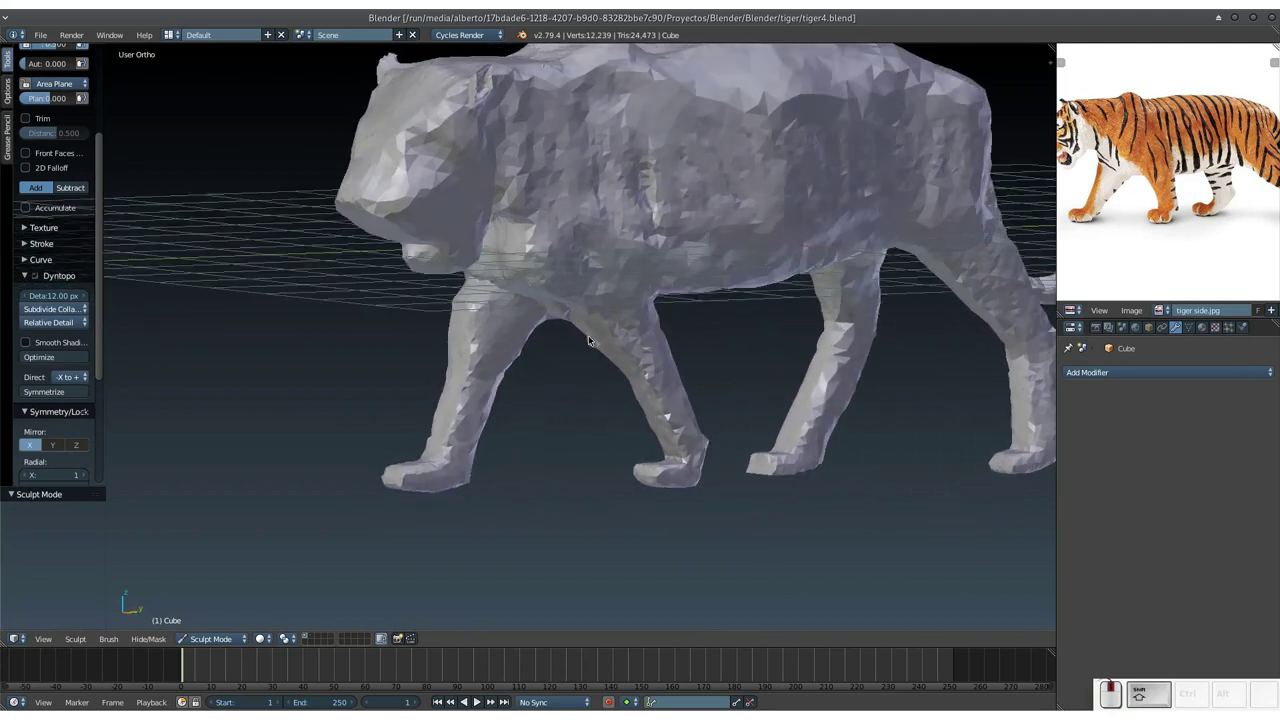
drag(608, 359, 576, 399)
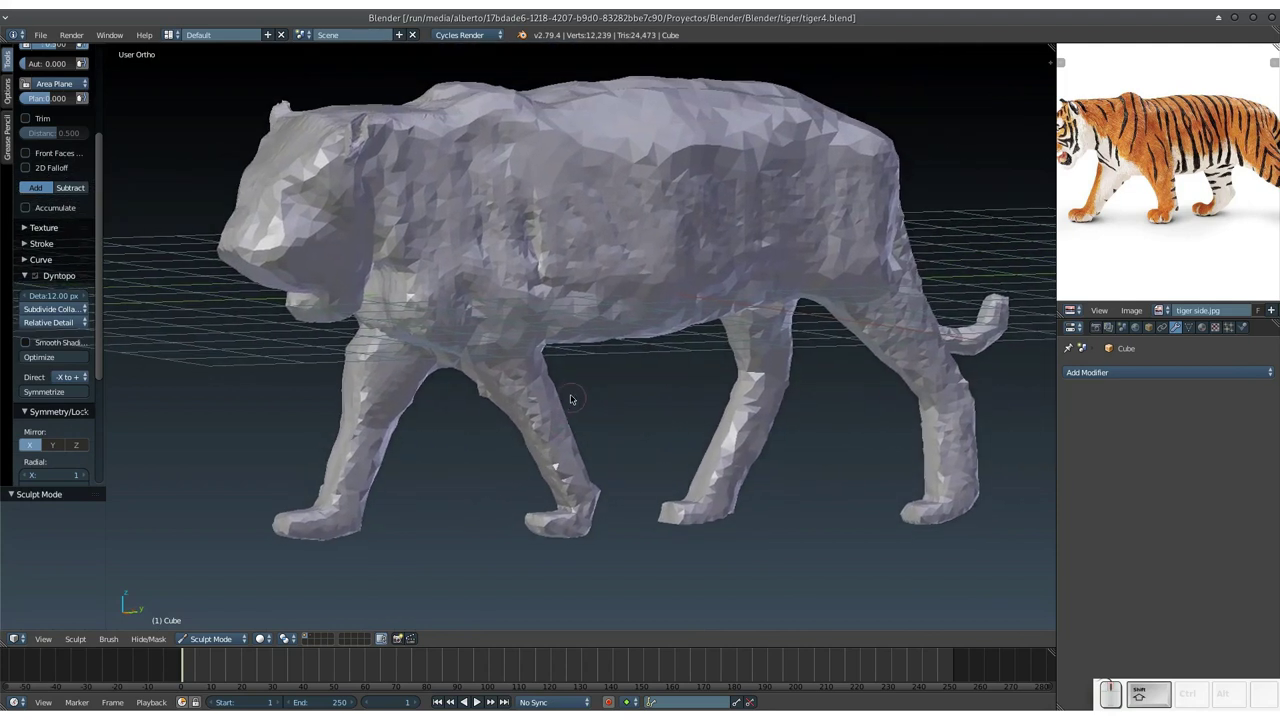
Switch the tiger into edit mode showing its dense triangulated wireframe mesh.
key(Tab)
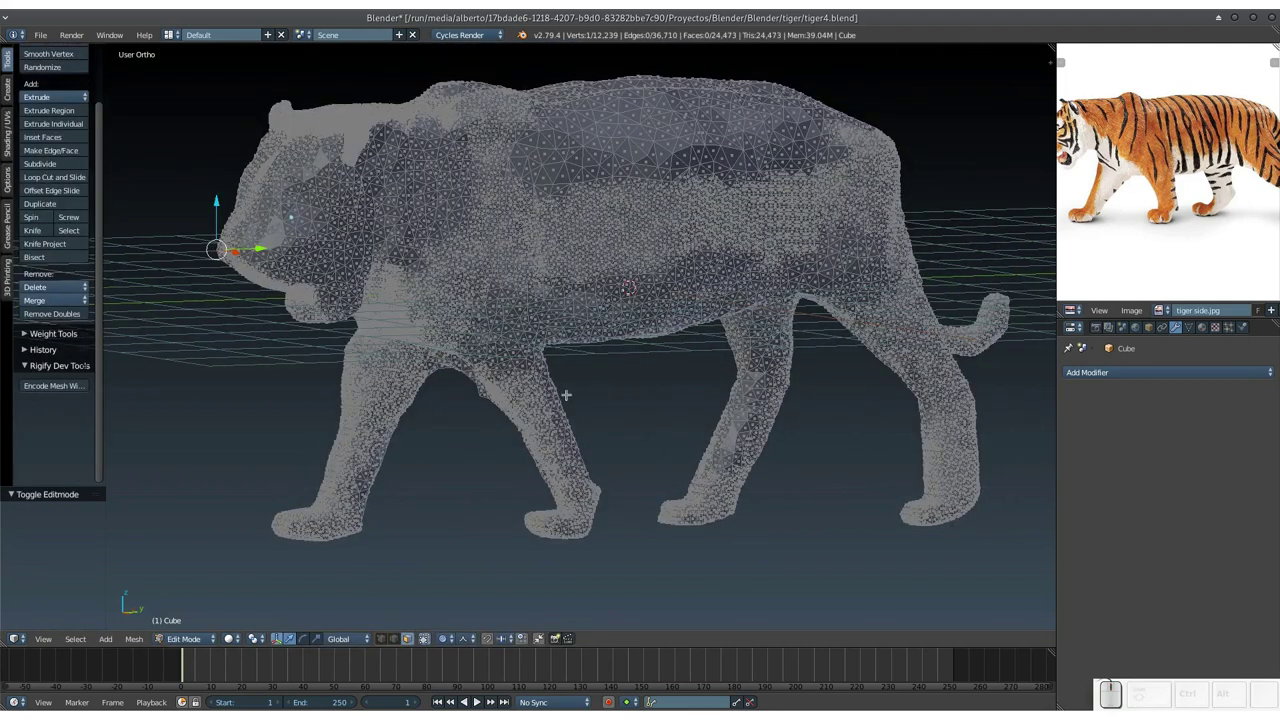
key(ctrl+Tab)
key(Tab)
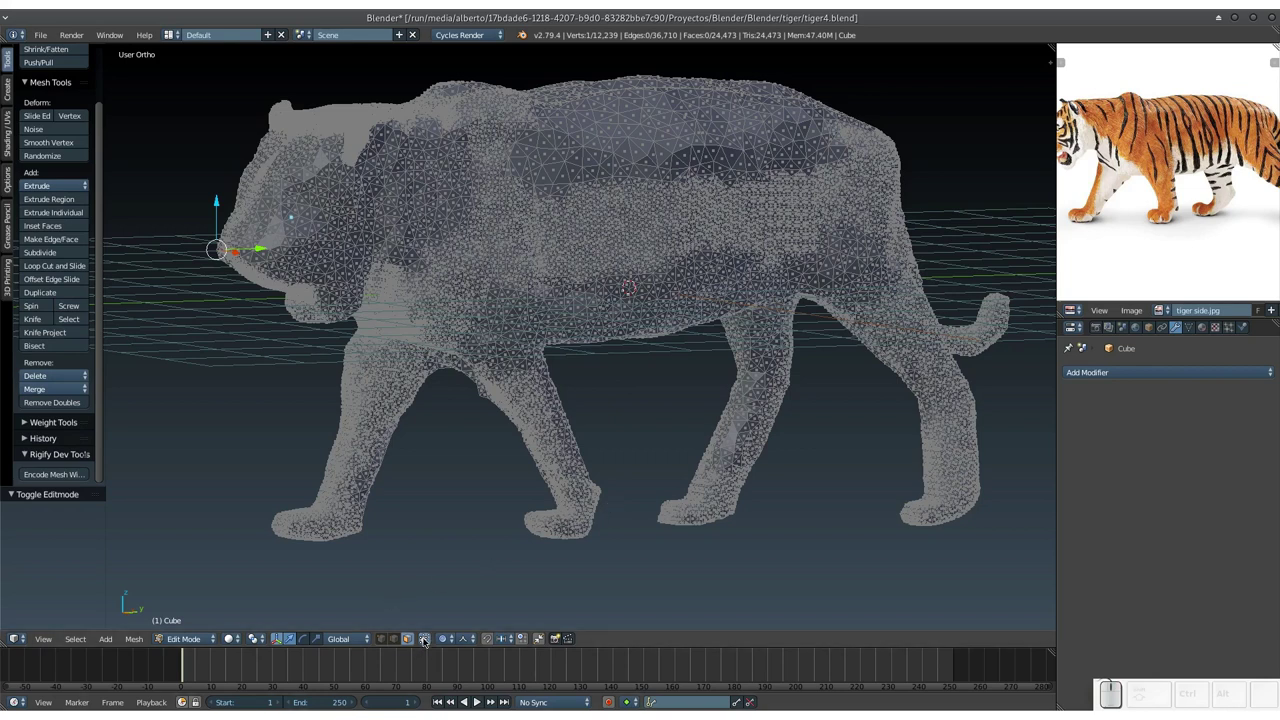
Allow selecting hidden vertices and turn on proportional editing for the front leg move.
click(423, 639)
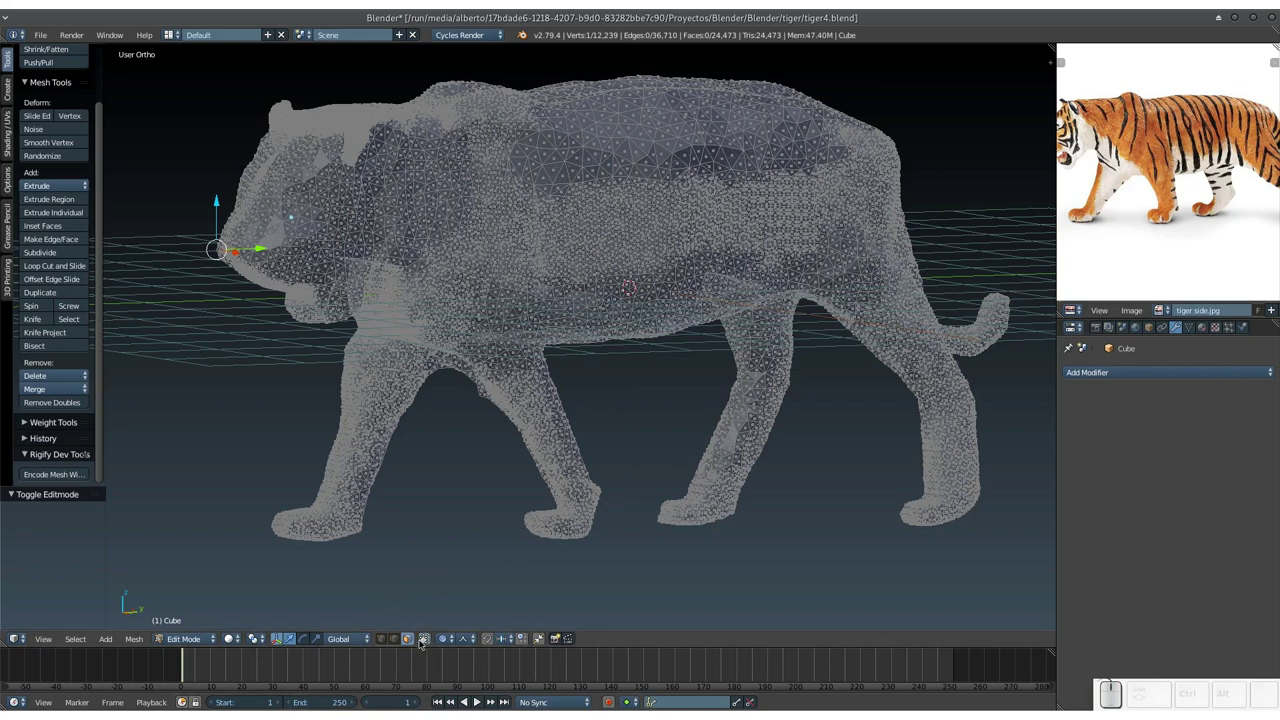
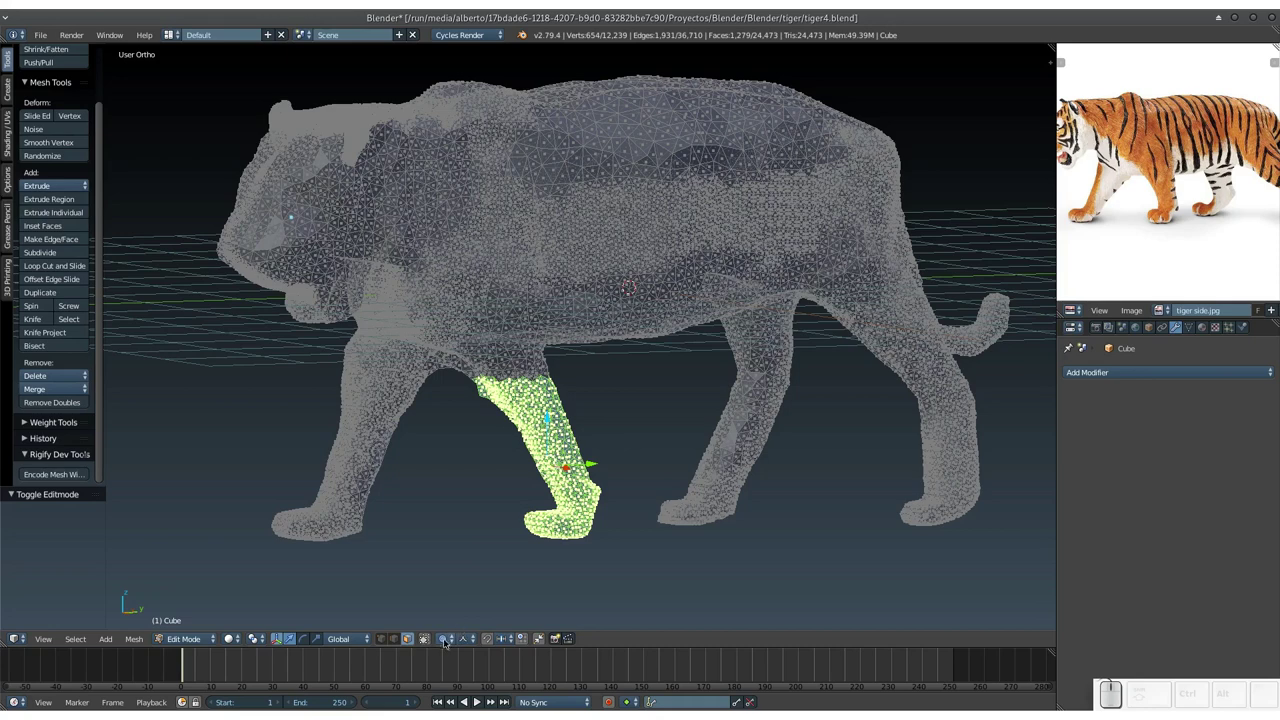
click(467, 642)
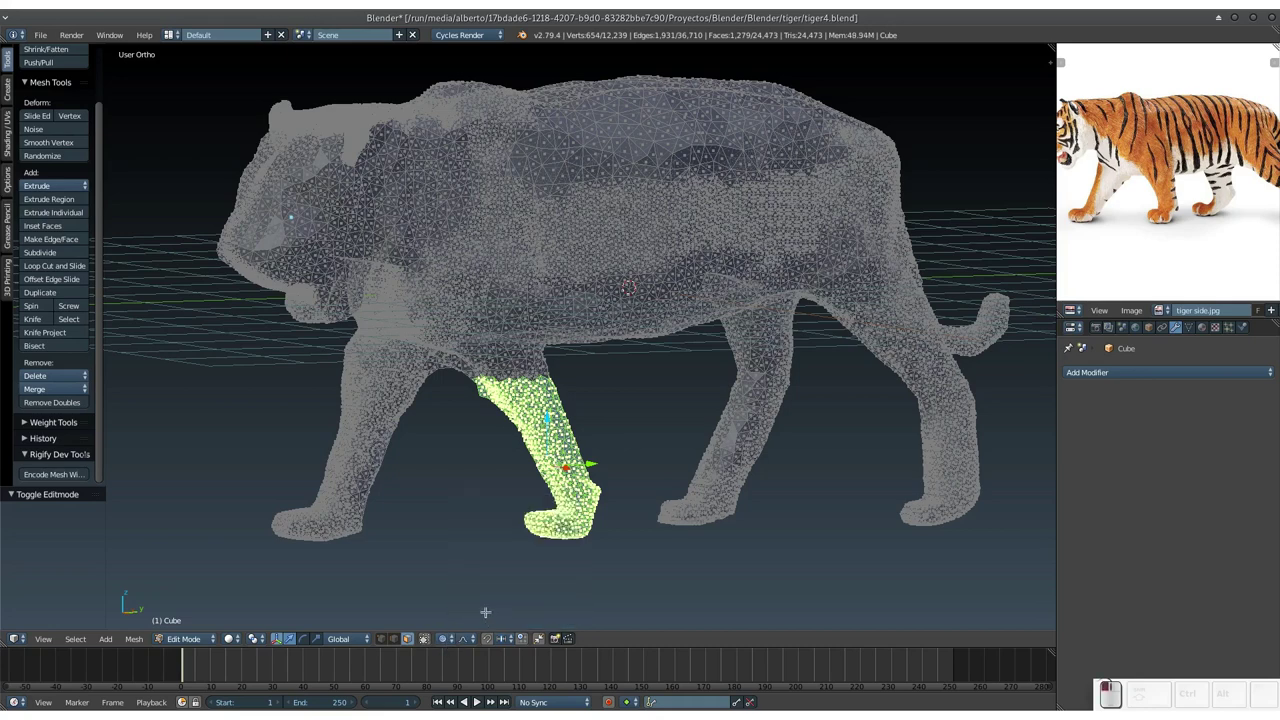
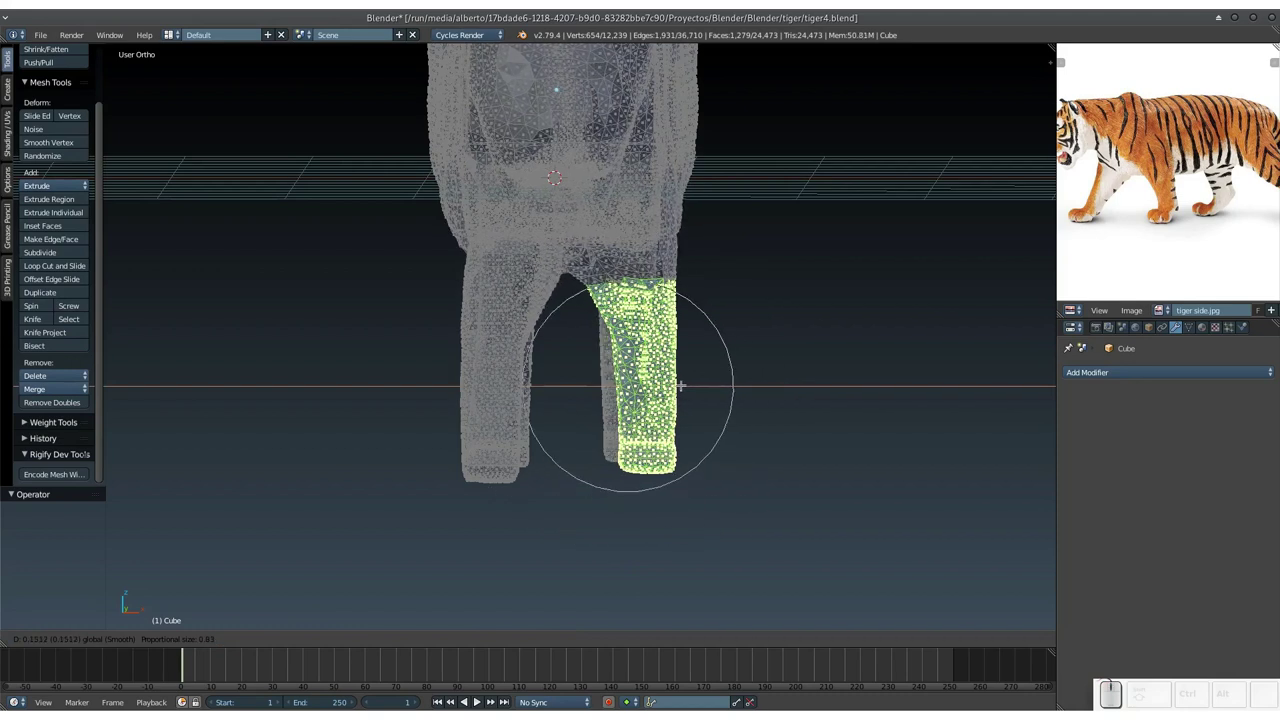
Adjust the proportional falloff size while dragging the near front leg outward.
scroll(up, 3)
scroll(down, 3)
scroll(up, 3)
scroll(up, 3)
scroll(down, 3)
scroll(up, 3)
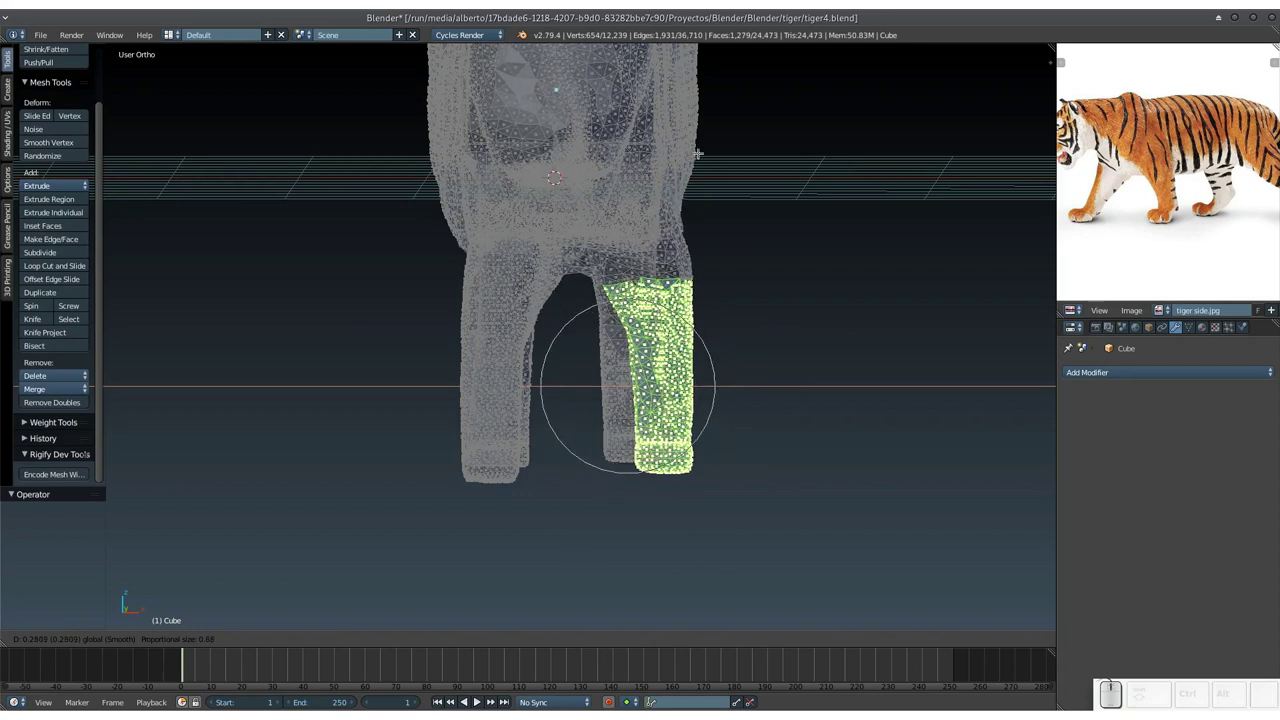
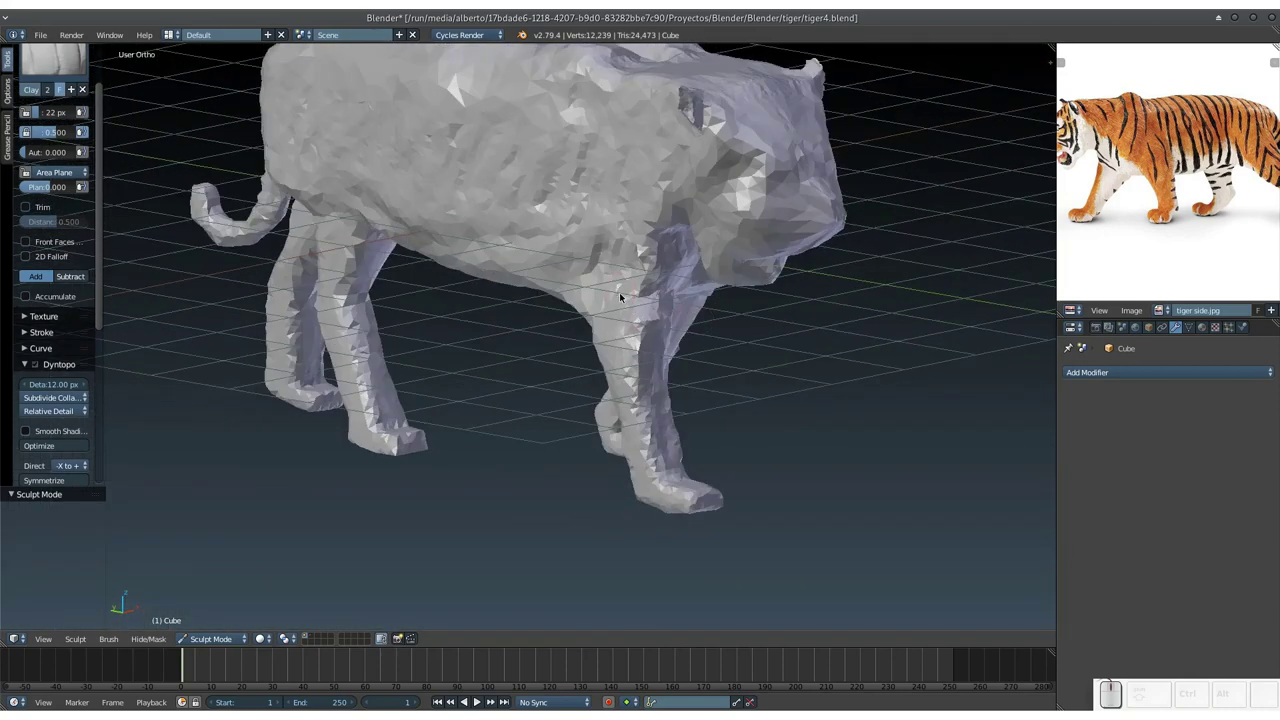
Save the reposed tiger as the new file tiger5.blend.
drag(726, 286, 542, 250)
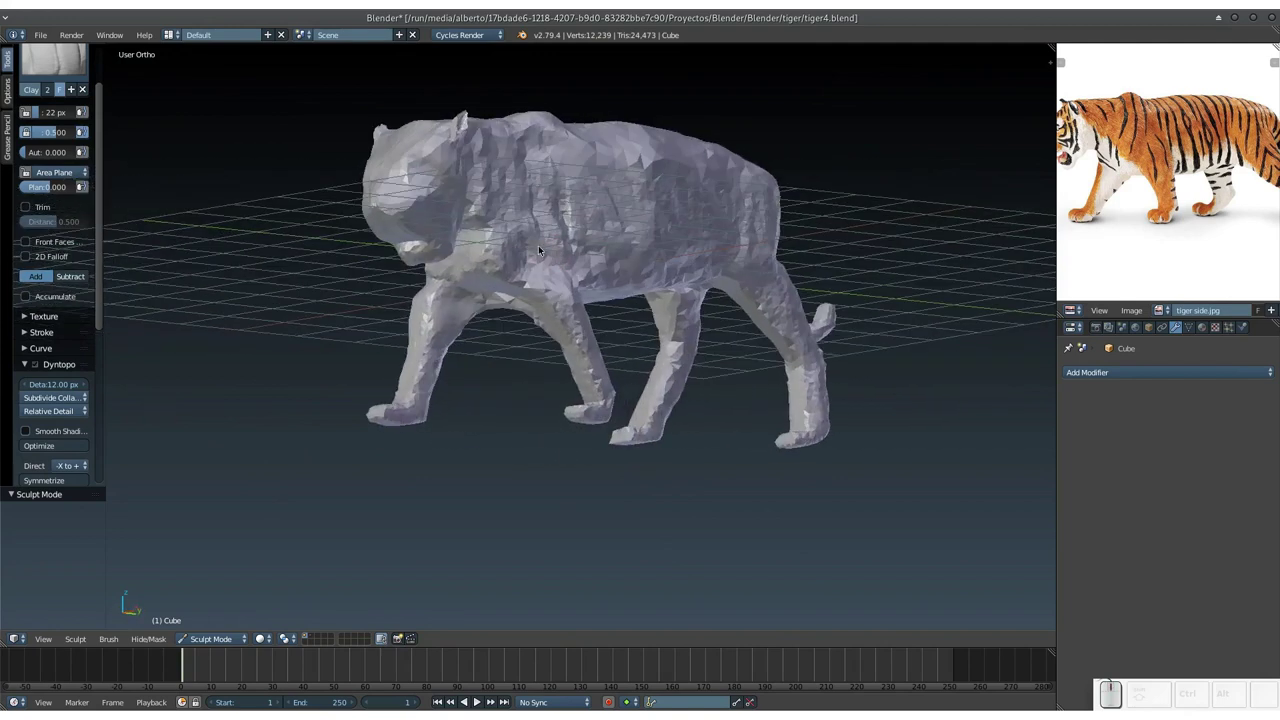
key(ctrl+shift+s)
key(KP_Add)
key(KP_Enter)
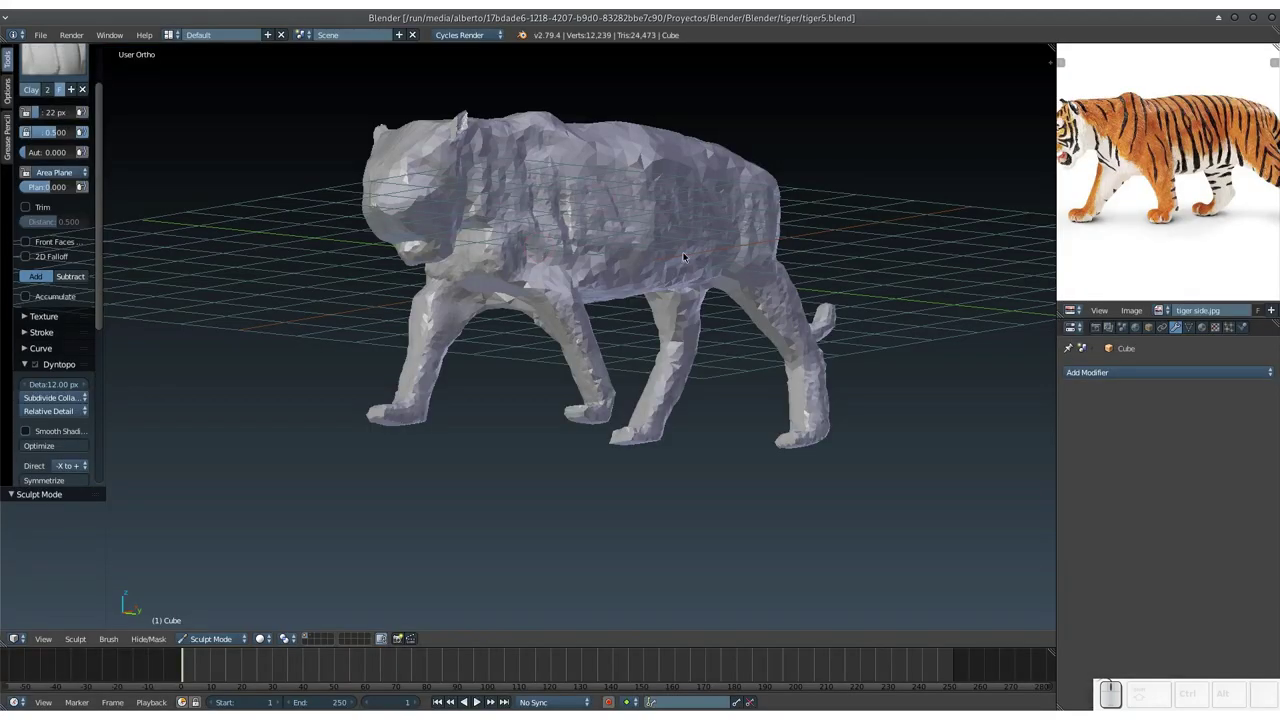
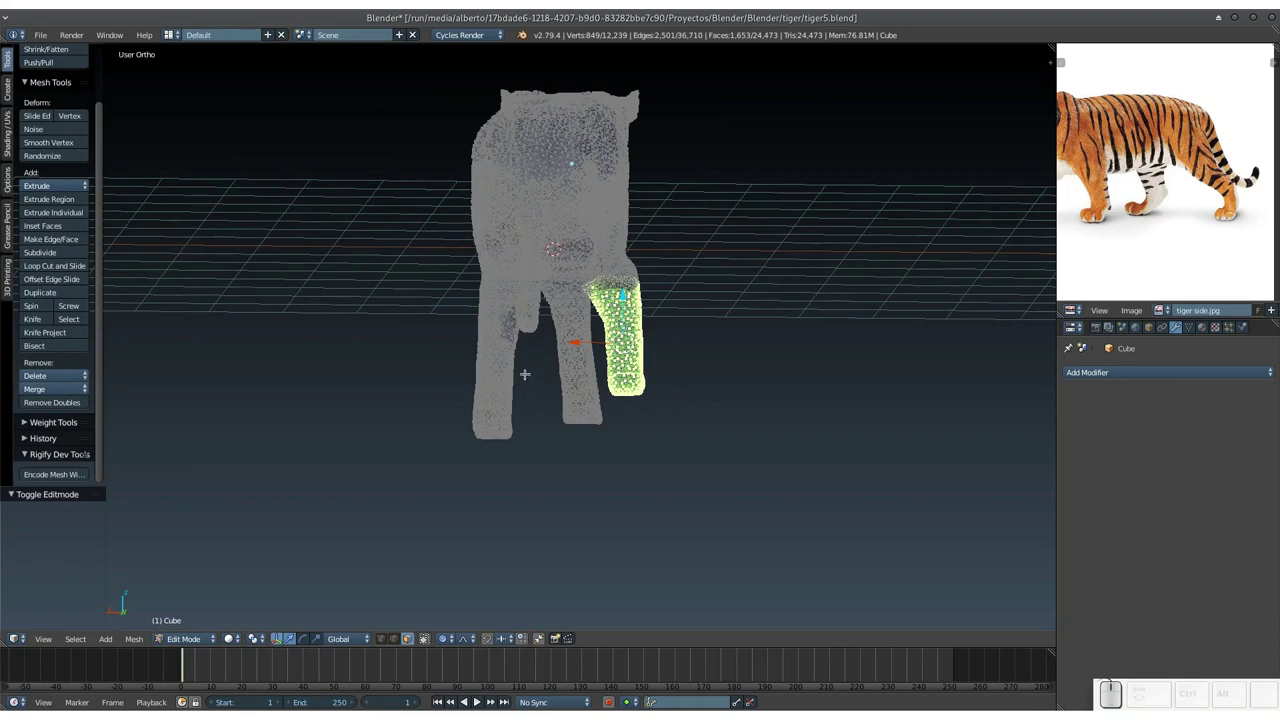
Clear the selection and grow new selections up the back leg and front leg.
key(a)
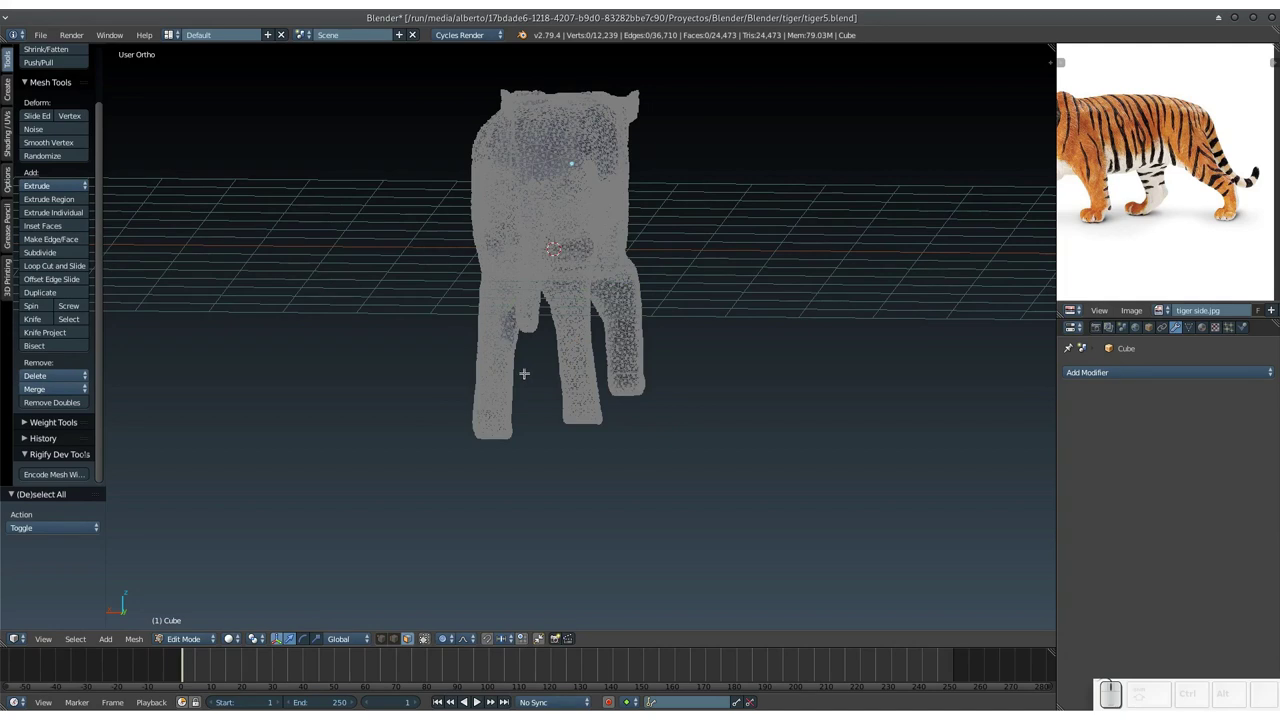
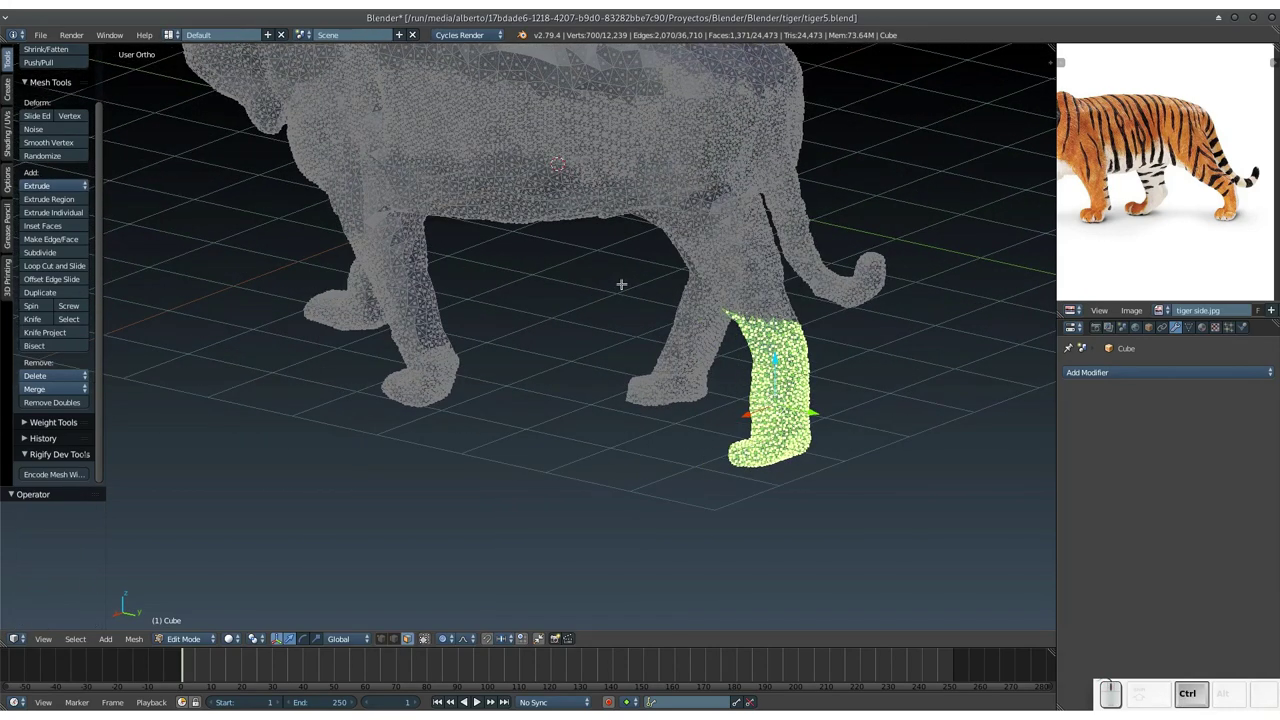
key(ctrl+KP_Add)
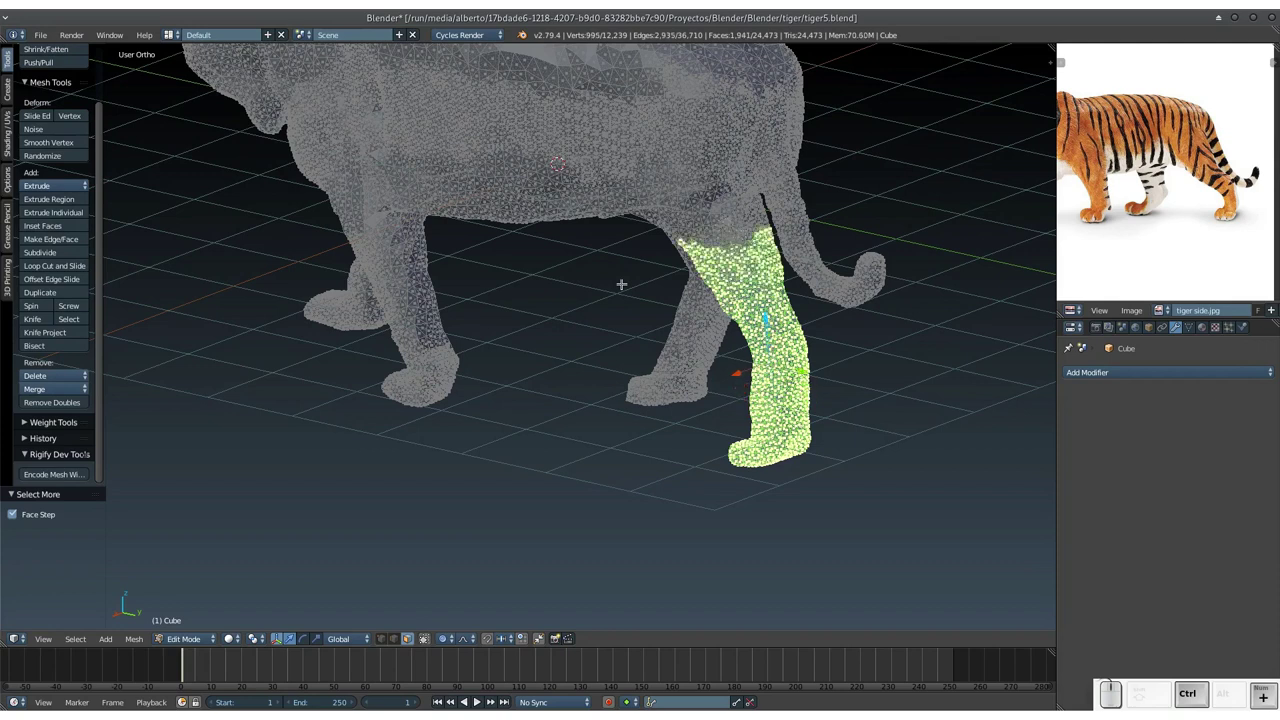
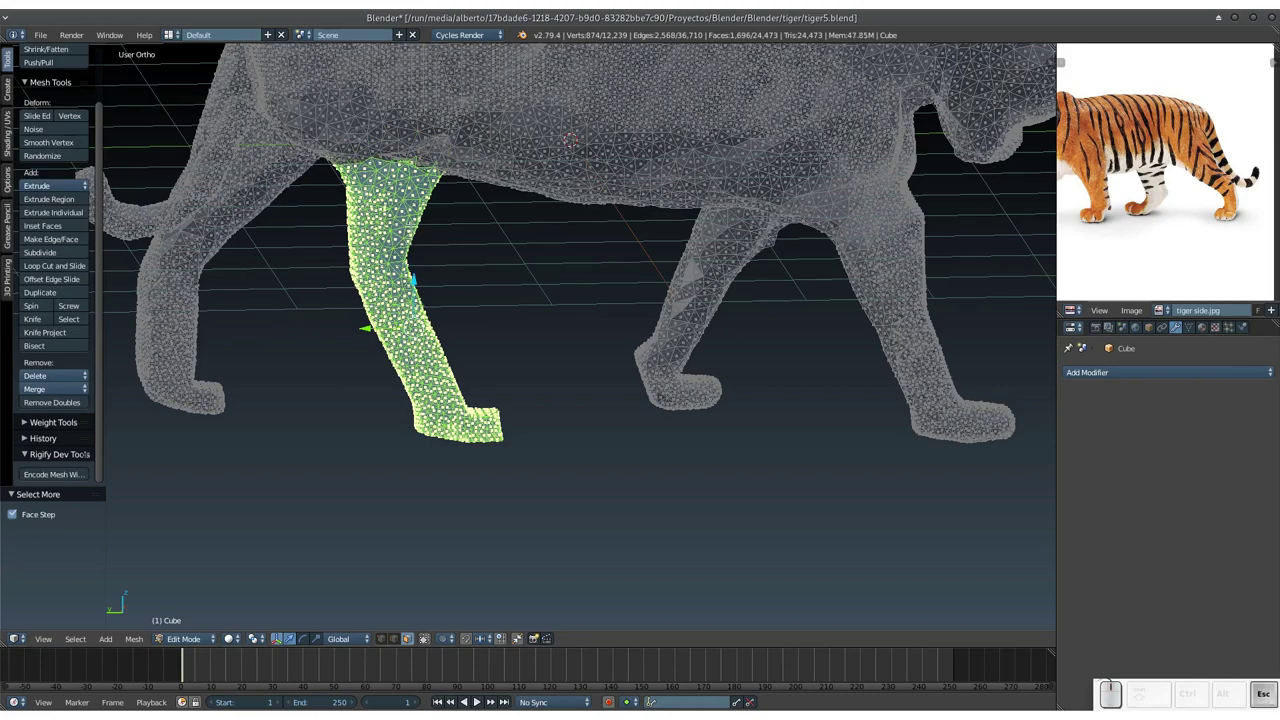
key(ctrl+KP_Add)
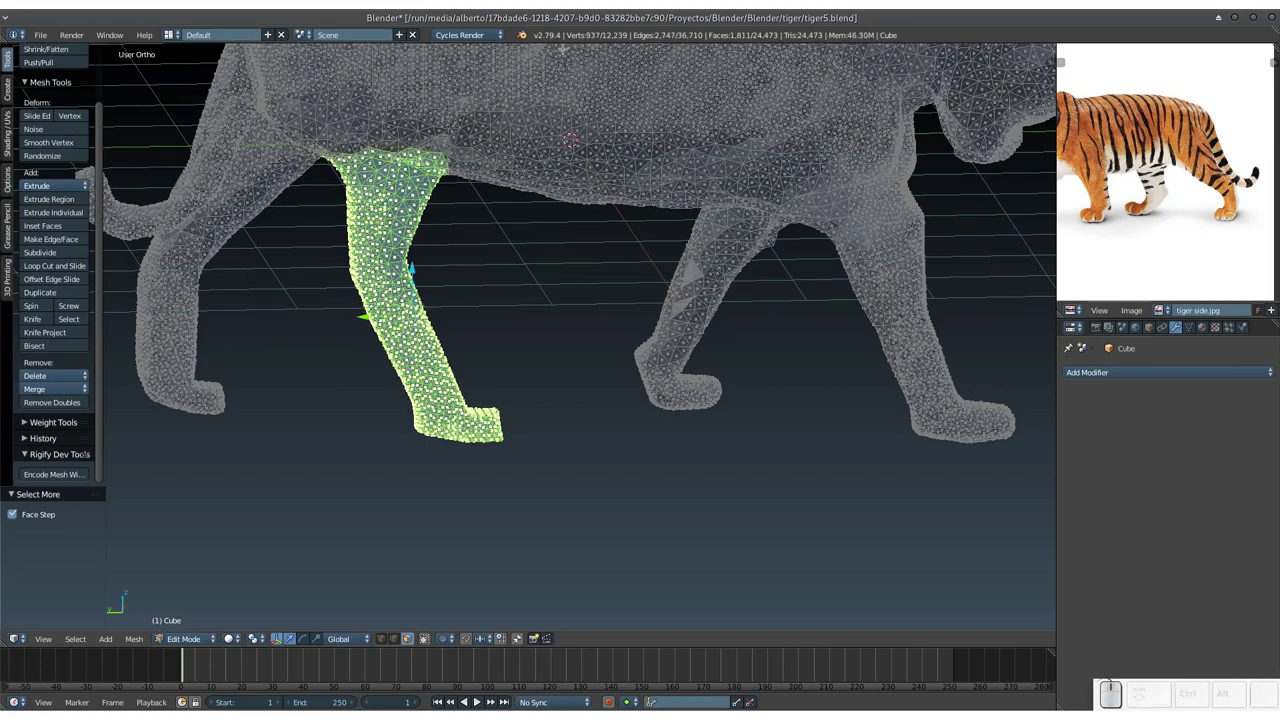
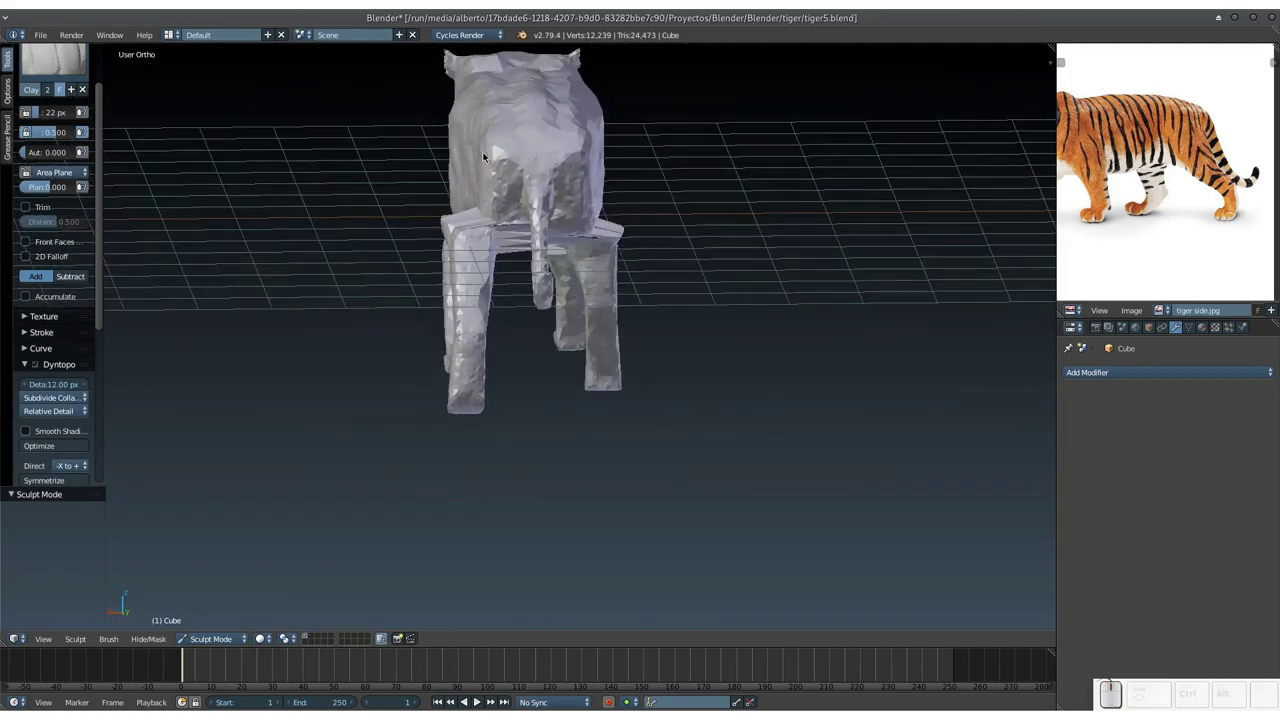
Turn the view to the tiger's side to reach the front paw.
drag(480, 201, 651, 181)
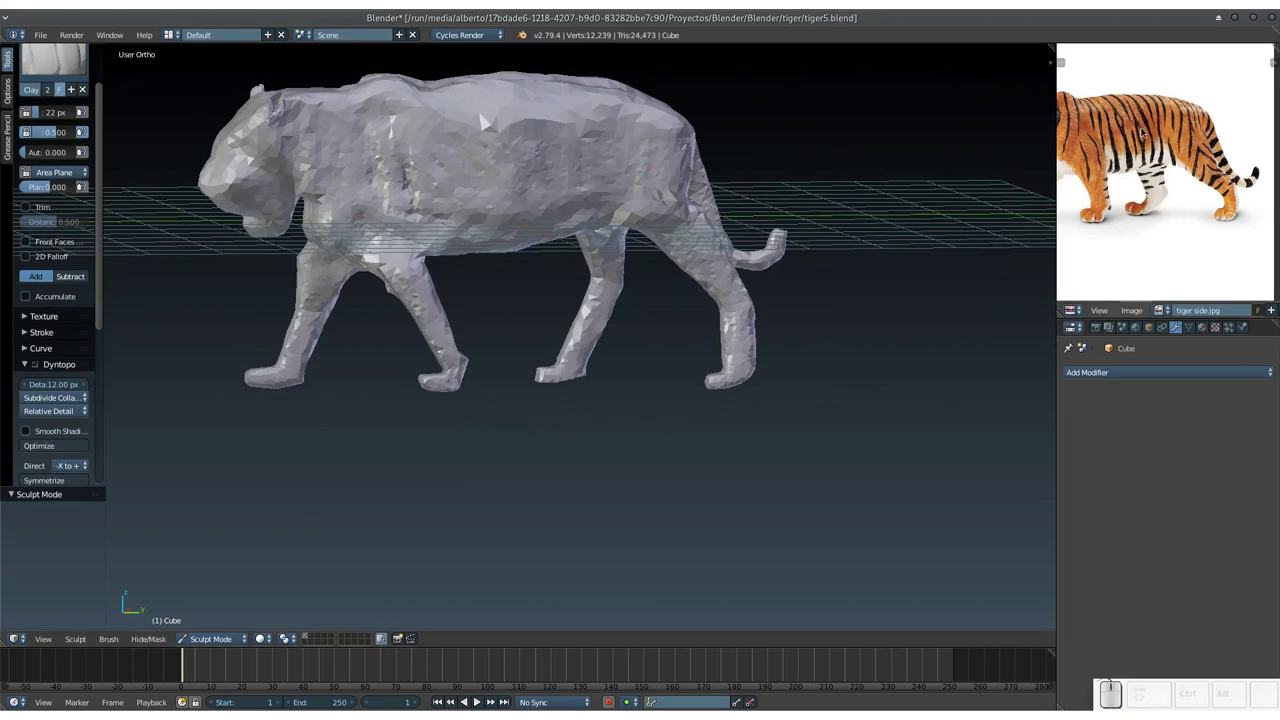
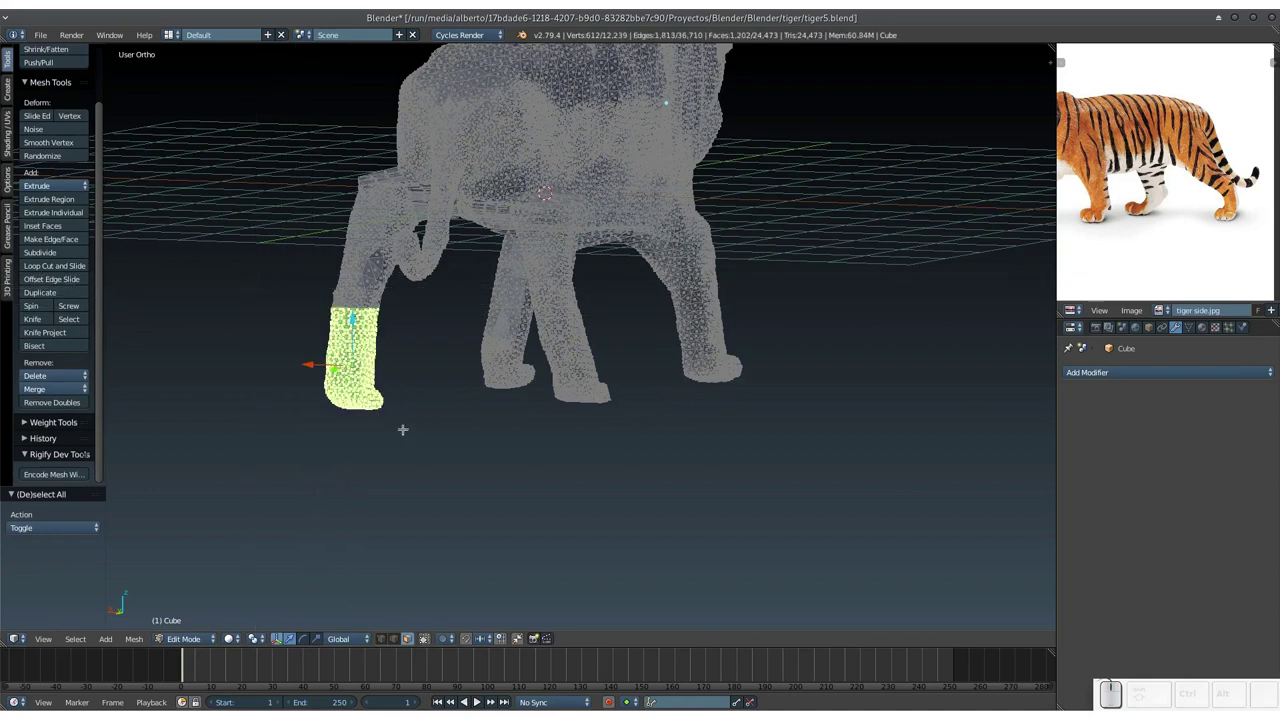
Grow the selection up the front leg, then undo the last change.
key(ctrl+KP_Add)
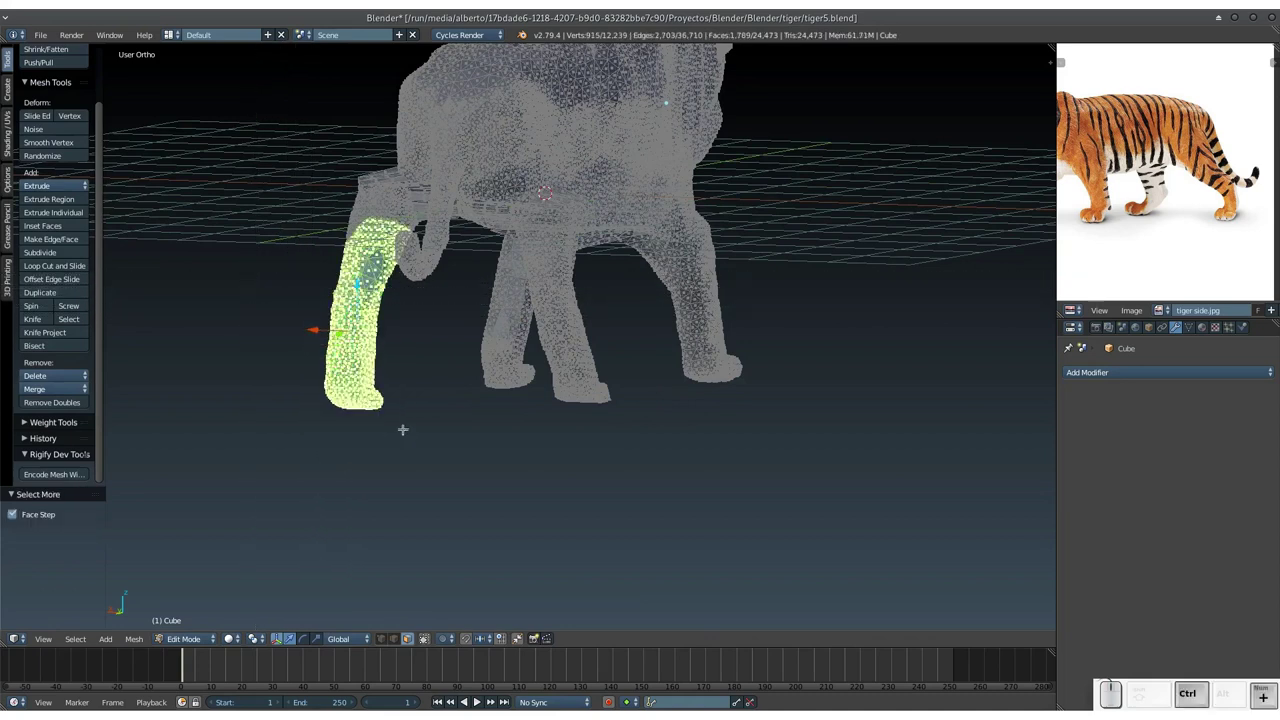
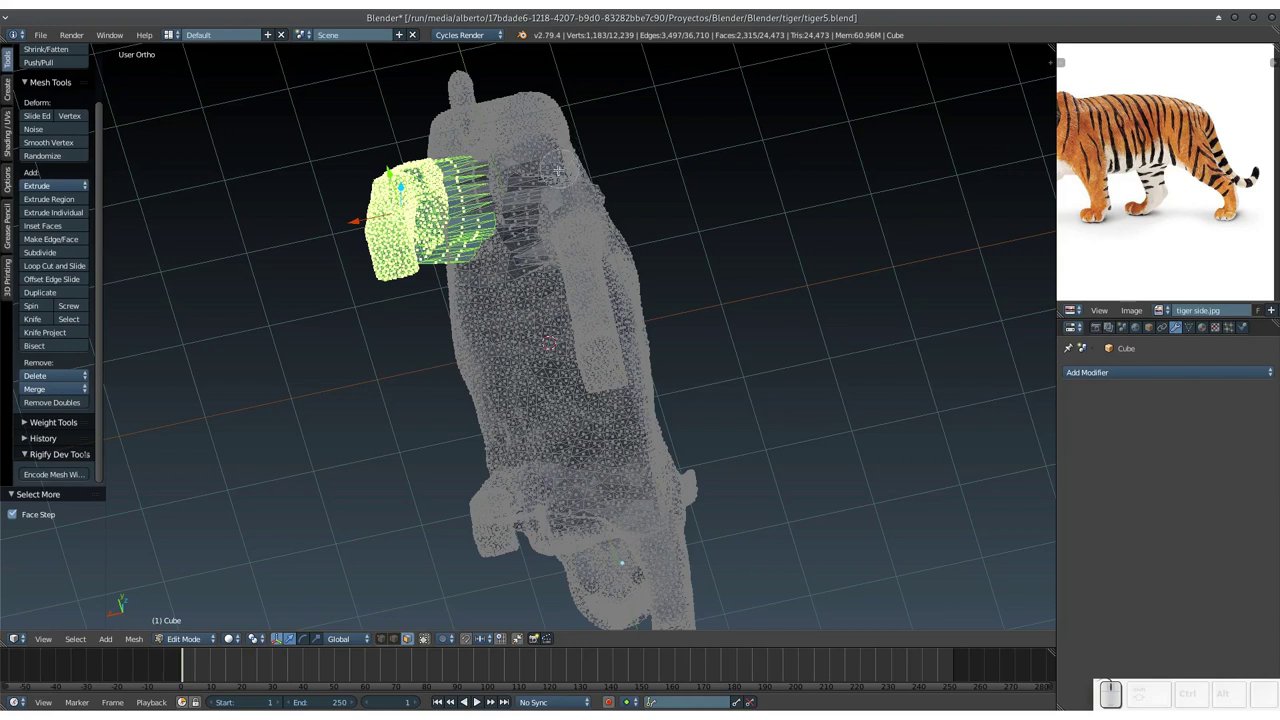
key(ctrl+z)
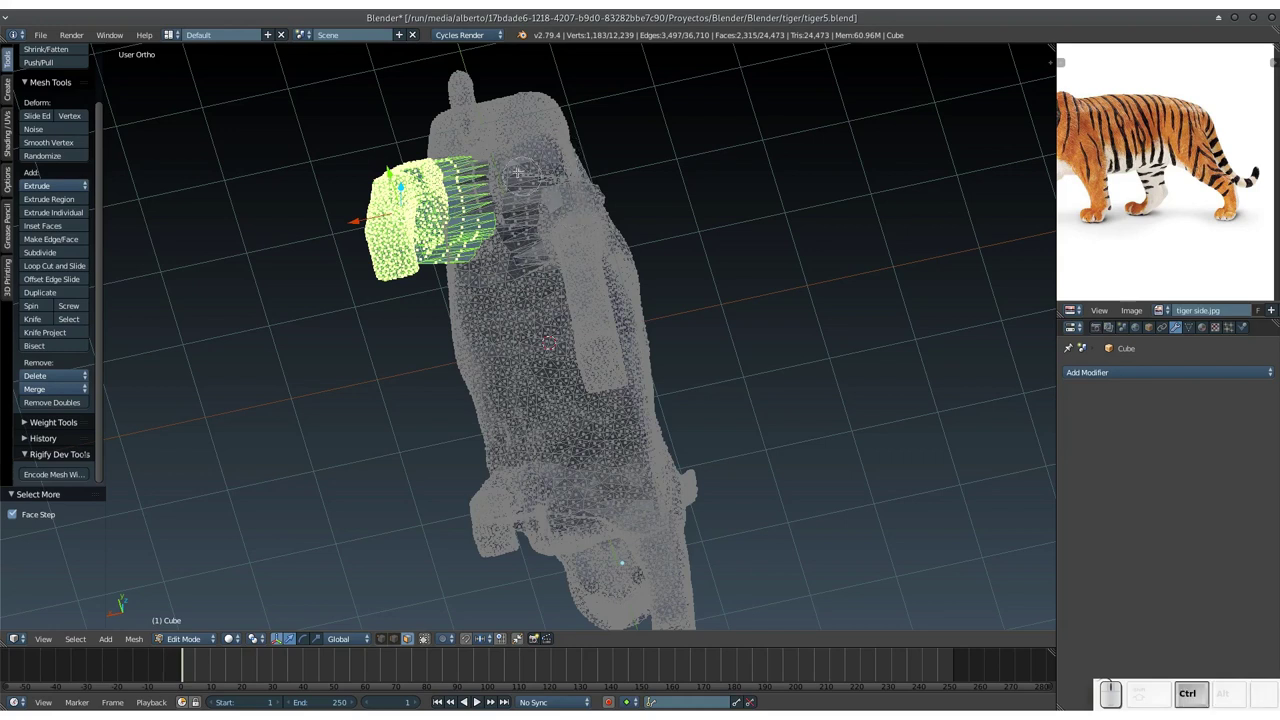
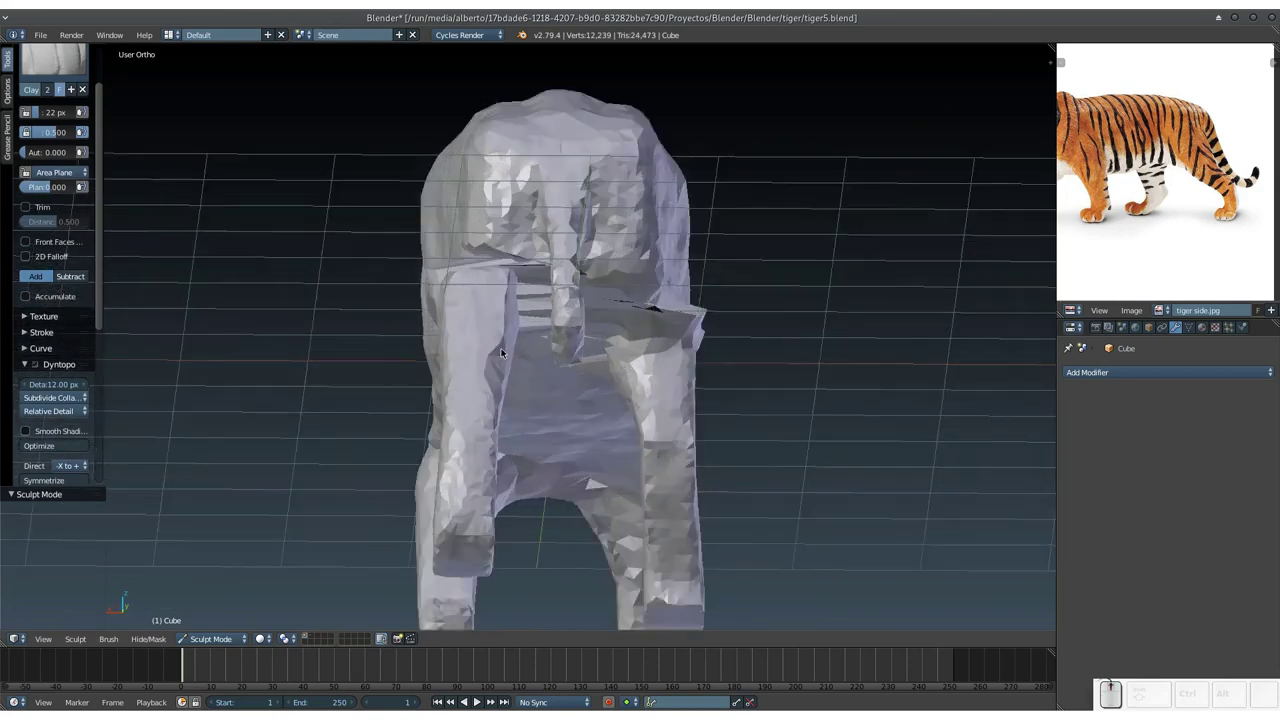
Save the tiger with its spread legs as the new file tiger6.blend.
middle_click(764, 296)
scroll(down, 3)
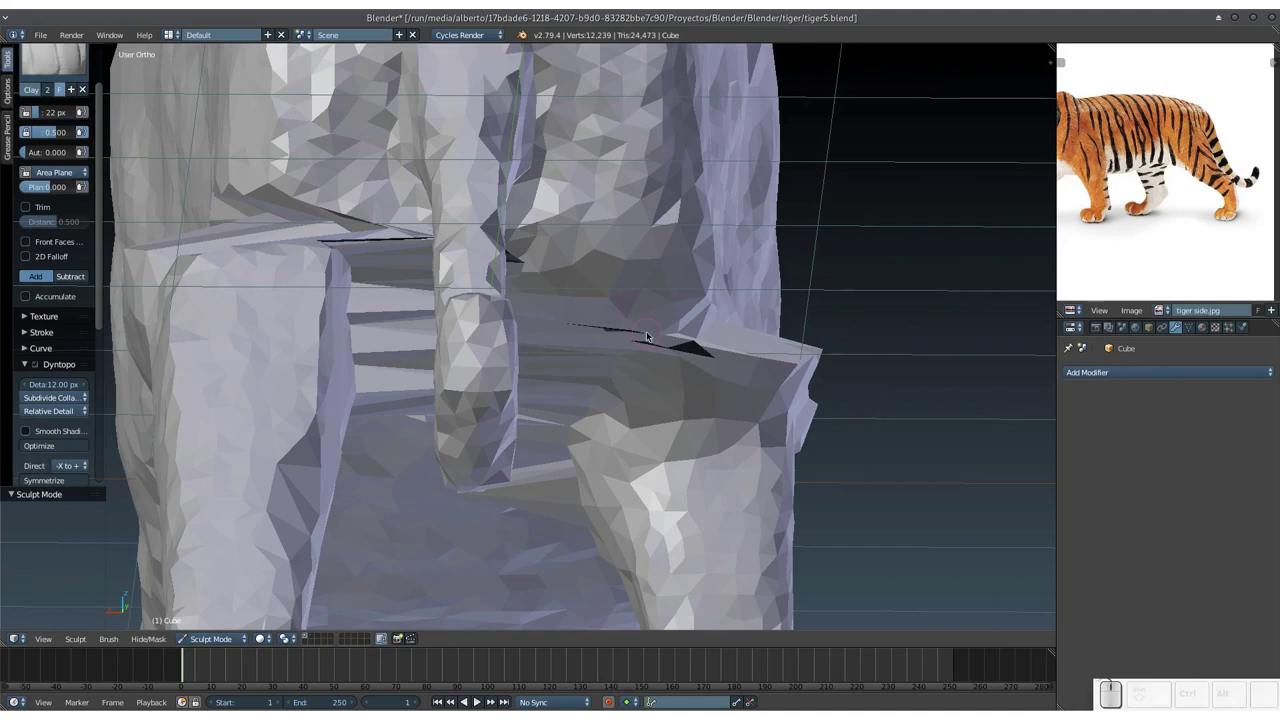
key(ctrl+shift+s)
key(ctrl+shift+KP_Add)
key(KP_Enter)
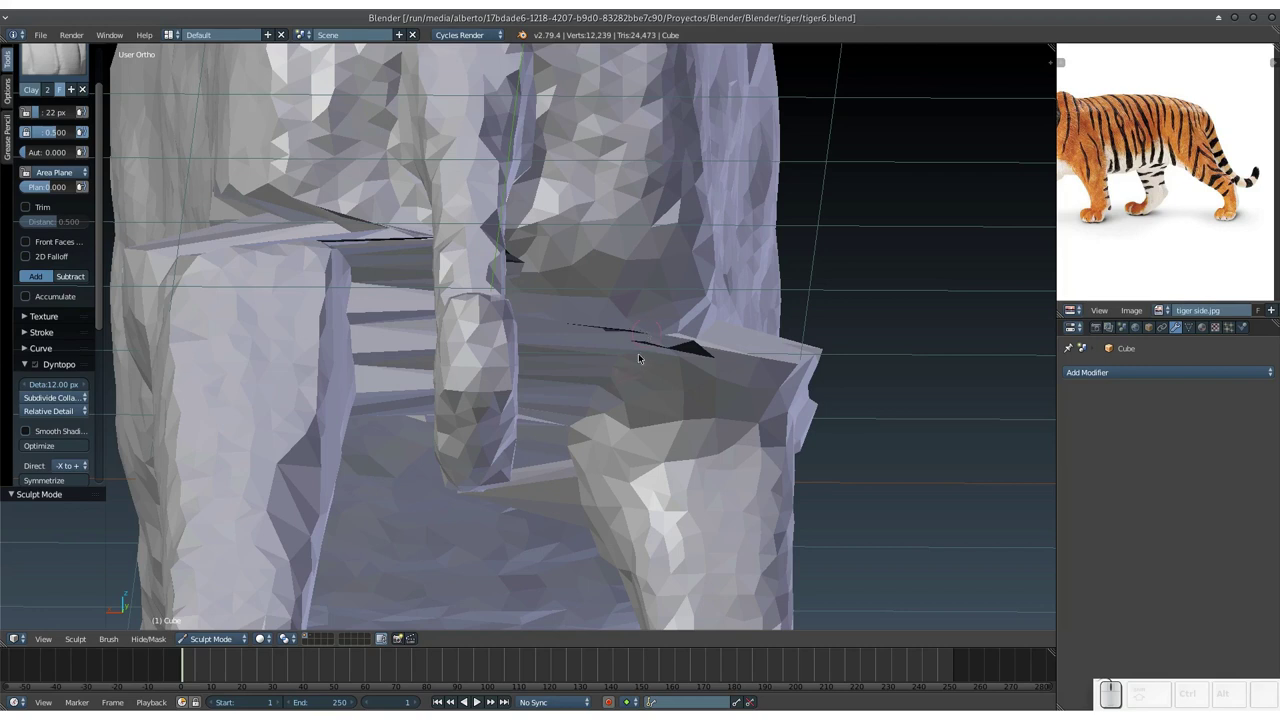
Build up clay over the torn flap where the shifted leg joins the body.
drag(633, 360, 628, 335)
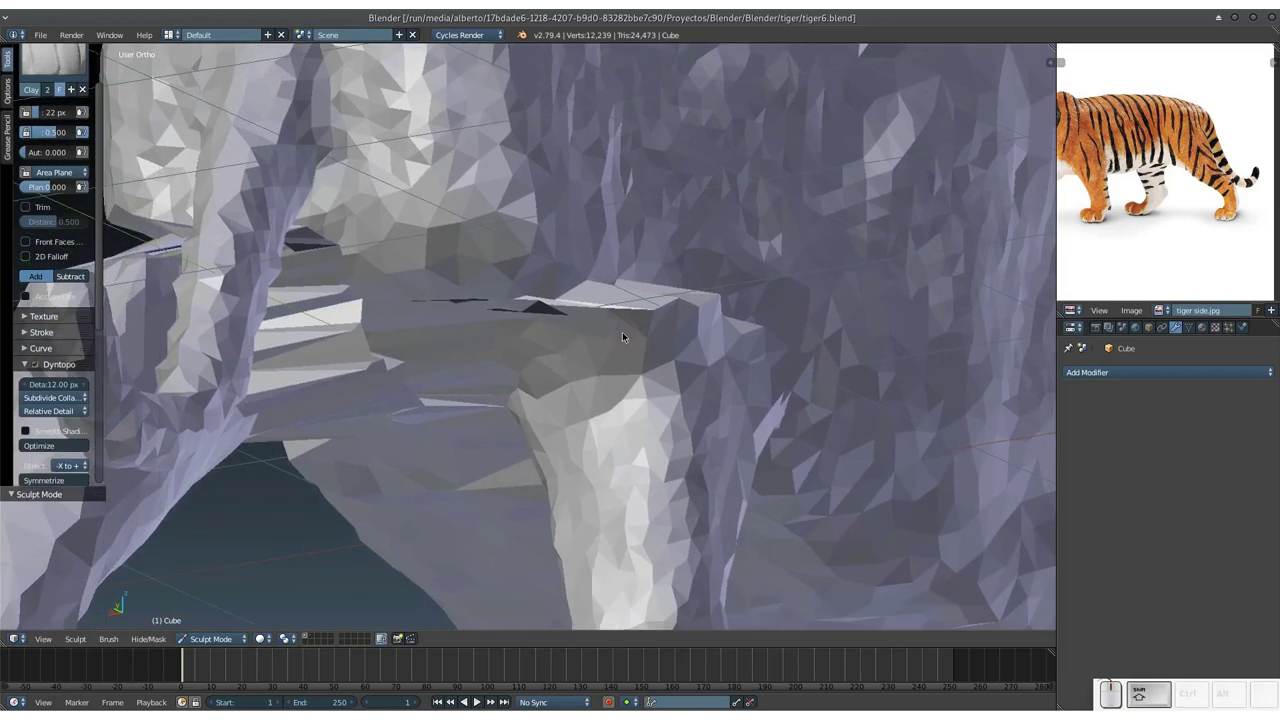
middle_click(622, 355)
drag(614, 374, 632, 331)
key(s)
drag(633, 207, 545, 242)
drag(551, 250, 646, 231)
drag(625, 215, 521, 280)
Sculpt further over the torn leg junction, checking it from several angles.
middle_click(644, 270)
middle_click(505, 154)
drag(545, 305, 509, 399)
middle_click(479, 355)
middle_click(464, 392)
middle_click(530, 447)
drag(579, 445, 564, 399)
middle_click(564, 399)
middle_click(418, 398)
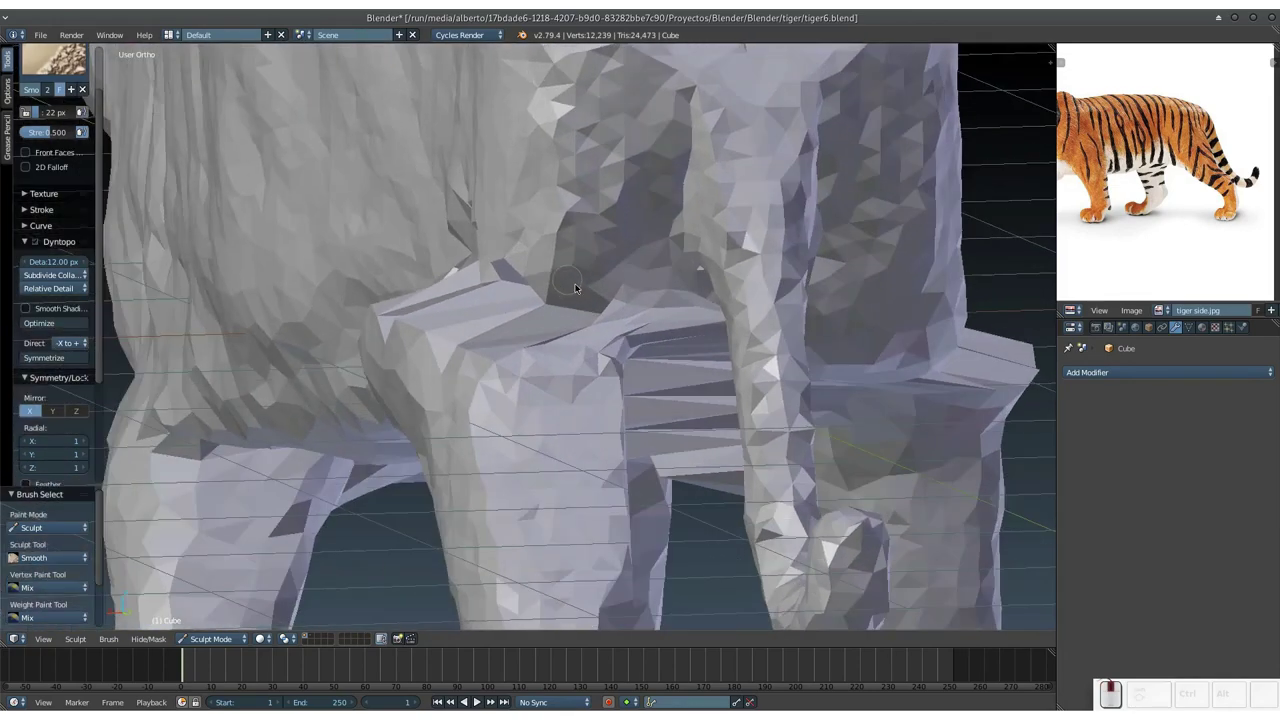
Smooth the rough geometry where the leg meets the underside of the body.
drag(650, 309, 560, 295)
key(3)
drag(540, 339, 664, 357)
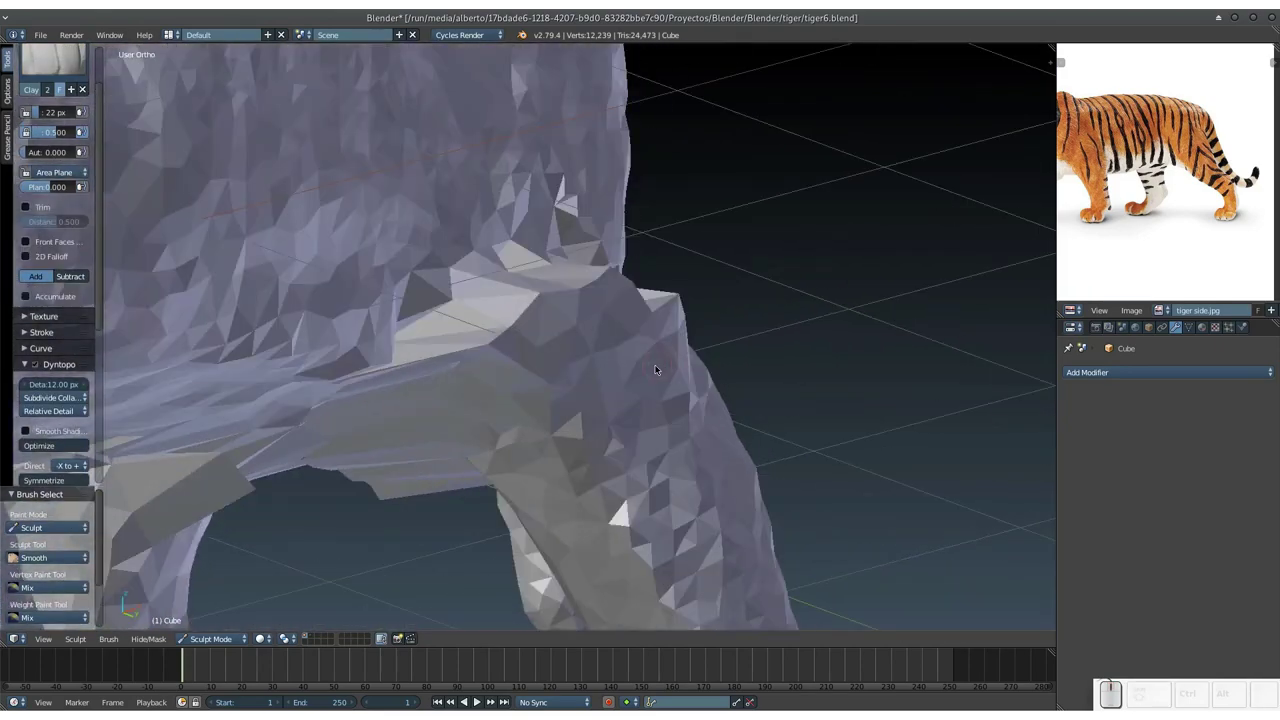
key(KP_Subtract)
middle_click(541, 425)
middle_click(638, 384)
drag(642, 389, 730, 348)
drag(717, 363, 592, 395)
drag(577, 403, 511, 413)
right_click(512, 410)
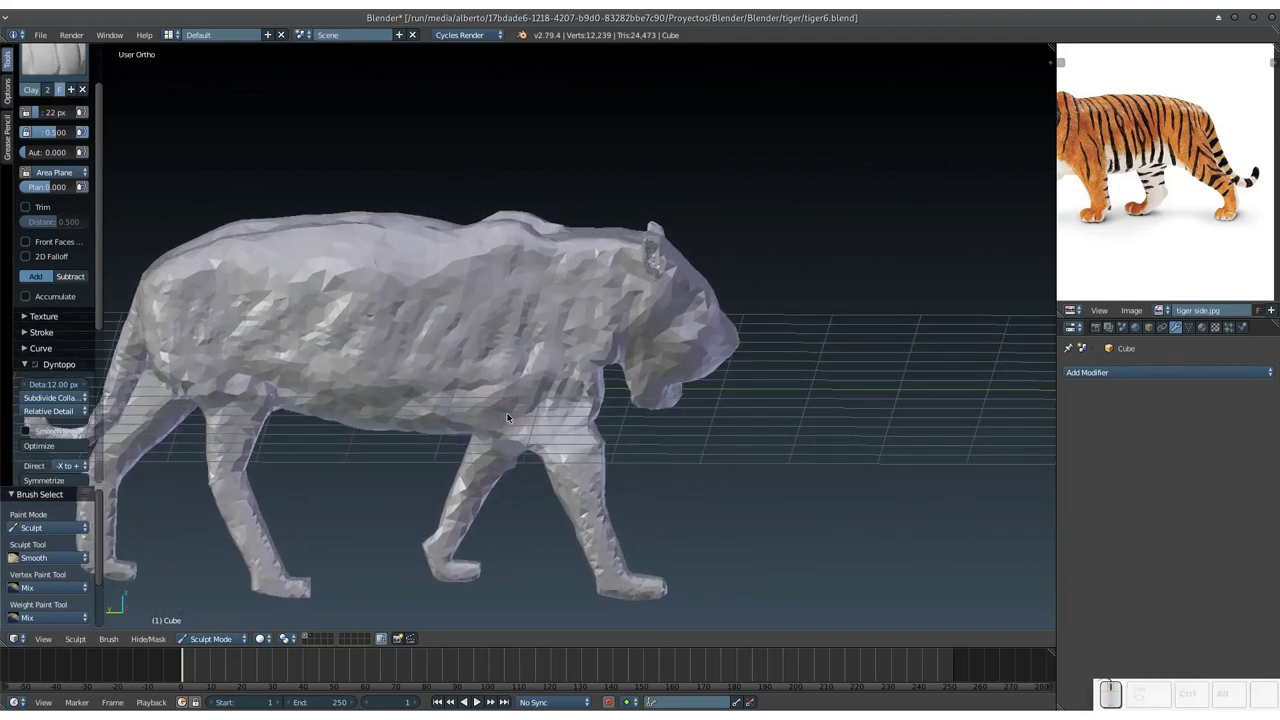
Enlarge the brush radius and smooth the tiger's body surface.
key(f)
click(538, 453)
drag(560, 402, 557, 417)
drag(557, 407, 494, 381)
middle_click(494, 381)
click(518, 361)
drag(505, 374, 476, 432)
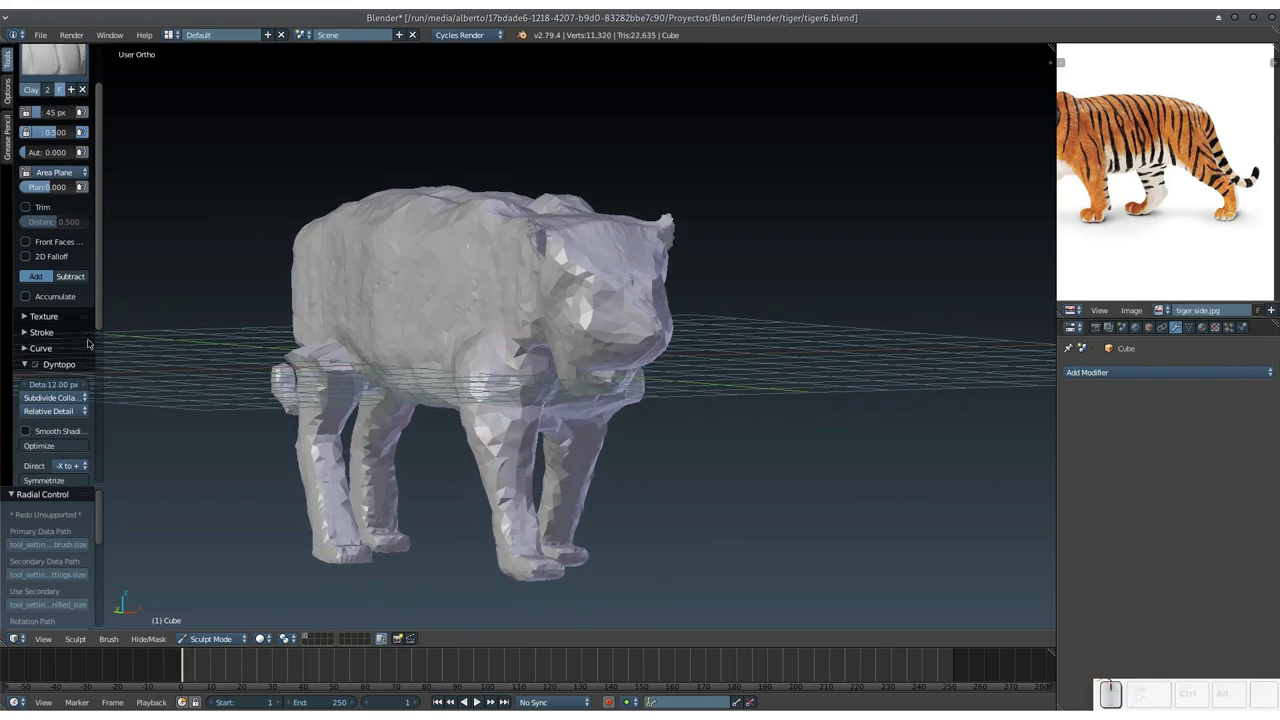
With the Clay brush, sculpt the tiger's body outline to match the reference image.
click(102, 291)
click(41, 396)
drag(593, 393, 510, 351)
drag(514, 346, 540, 341)
drag(563, 335, 500, 349)
drag(471, 362, 476, 379)
drag(496, 372, 650, 368)
drag(598, 384, 544, 386)
drag(538, 397, 480, 271)
drag(474, 270, 531, 266)
drag(497, 281, 531, 266)
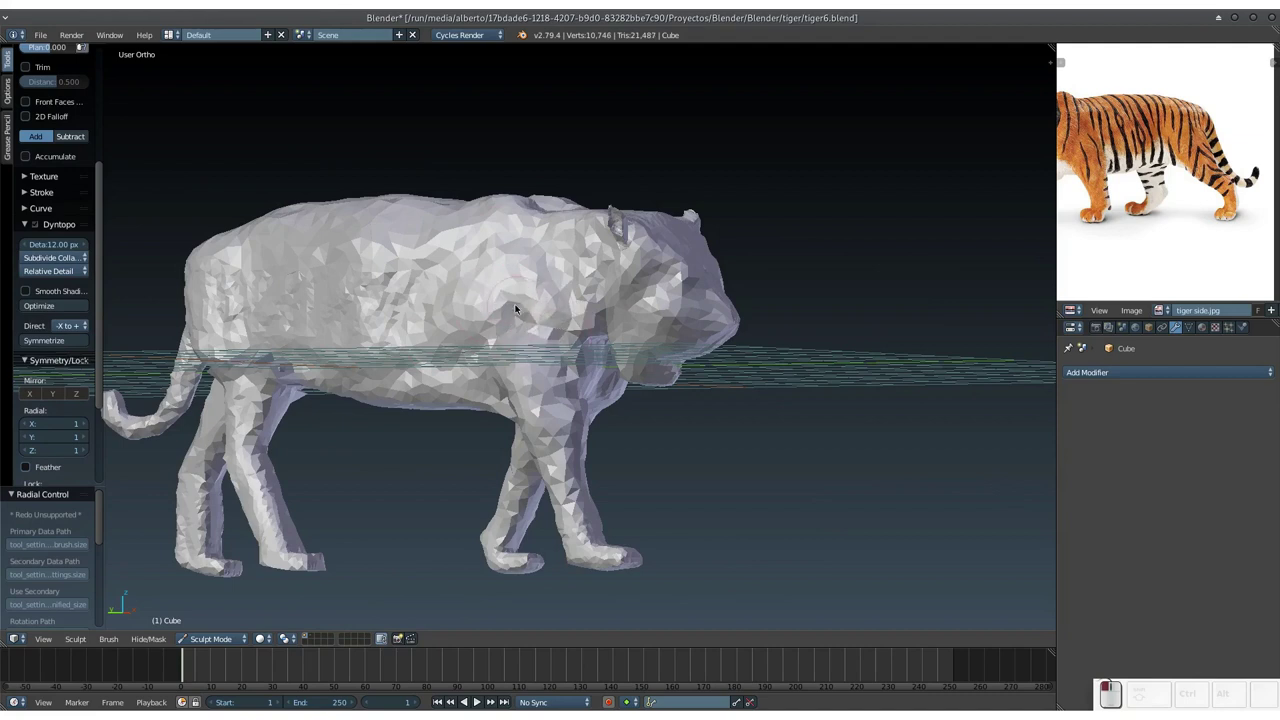
Shape the body surface along the flank with a larger brush.
middle_click(520, 313)
scroll(down, 3)
middle_click(403, 308)
drag(512, 319, 568, 303)
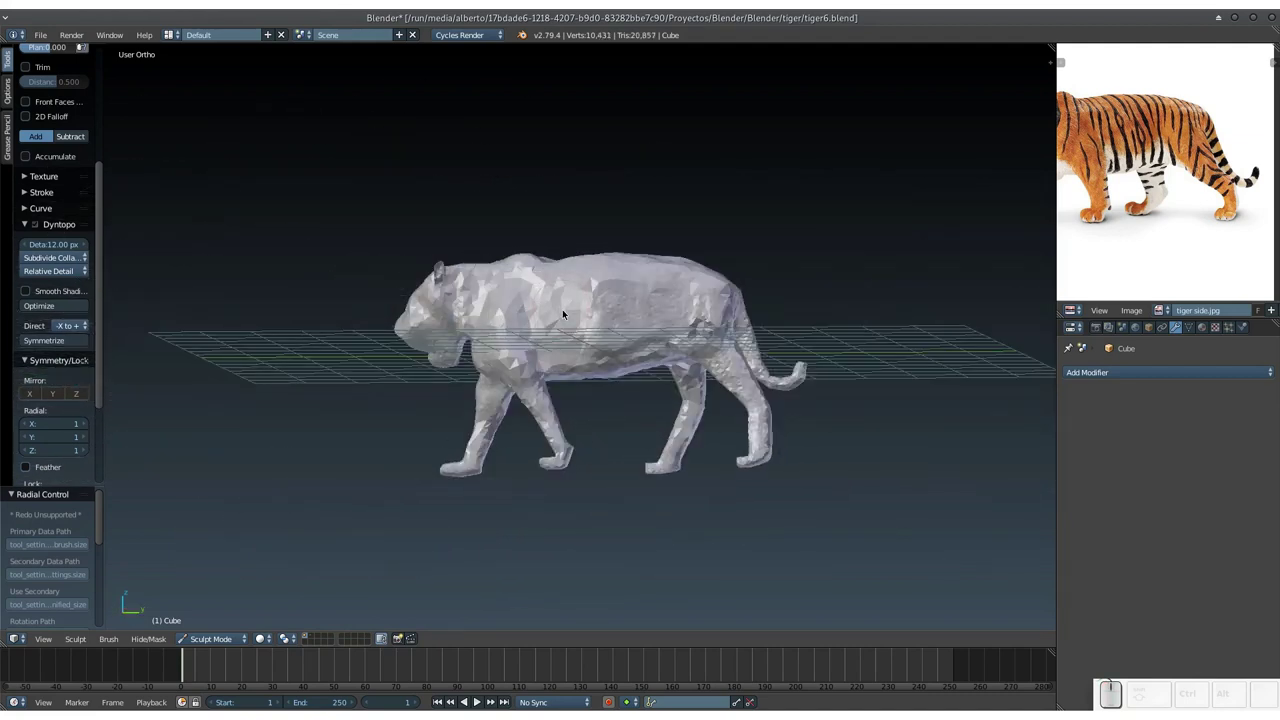
key(KP_Add)
drag(563, 294, 720, 316)
drag(627, 320, 720, 311)
drag(713, 314, 666, 343)
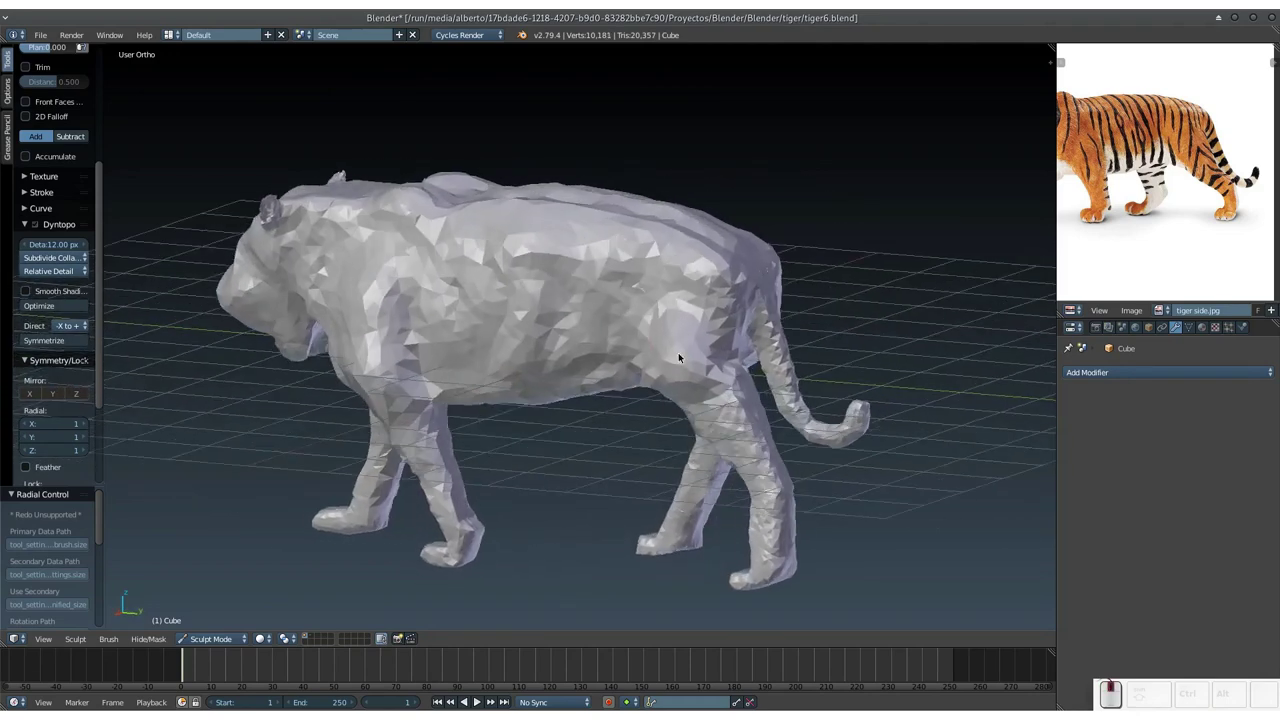
Shape the body surface down toward the legs from another angle.
middle_click(691, 329)
drag(679, 323, 573, 297)
drag(568, 303, 520, 374)
drag(520, 391, 502, 371)
drag(509, 397, 512, 401)
middle_click(512, 401)
drag(540, 335, 583, 350)
drag(569, 357, 558, 313)
click(558, 313)
right_click(558, 313)
Enlarge the brush again and build up clay on the tiger's body.
middle_click(558, 315)
key(KP_Add)
middle_click(557, 364)
drag(560, 307, 573, 392)
right_click(539, 359)
middle_click(573, 392)
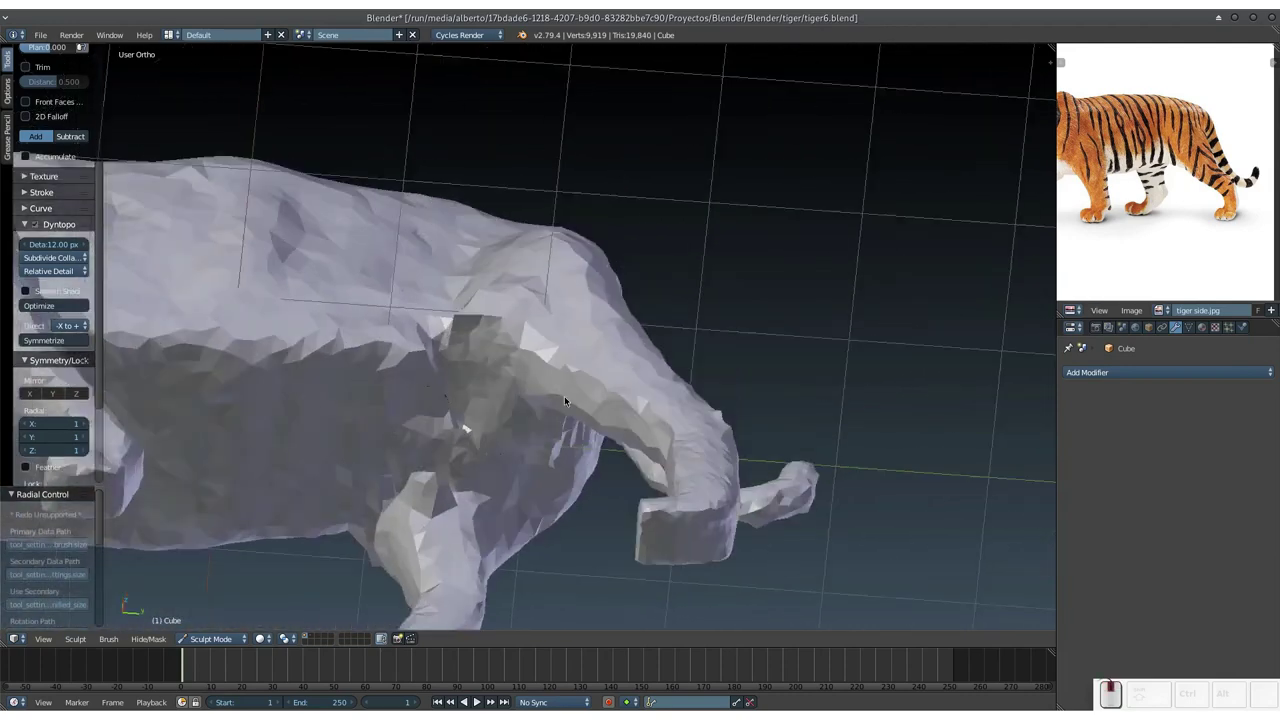
click(469, 341)
drag(469, 344, 468, 382)
Build up clay on the tiger's shoulder and chest.
middle_click(488, 385)
middle_click(524, 370)
drag(466, 345, 500, 363)
middle_click(500, 363)
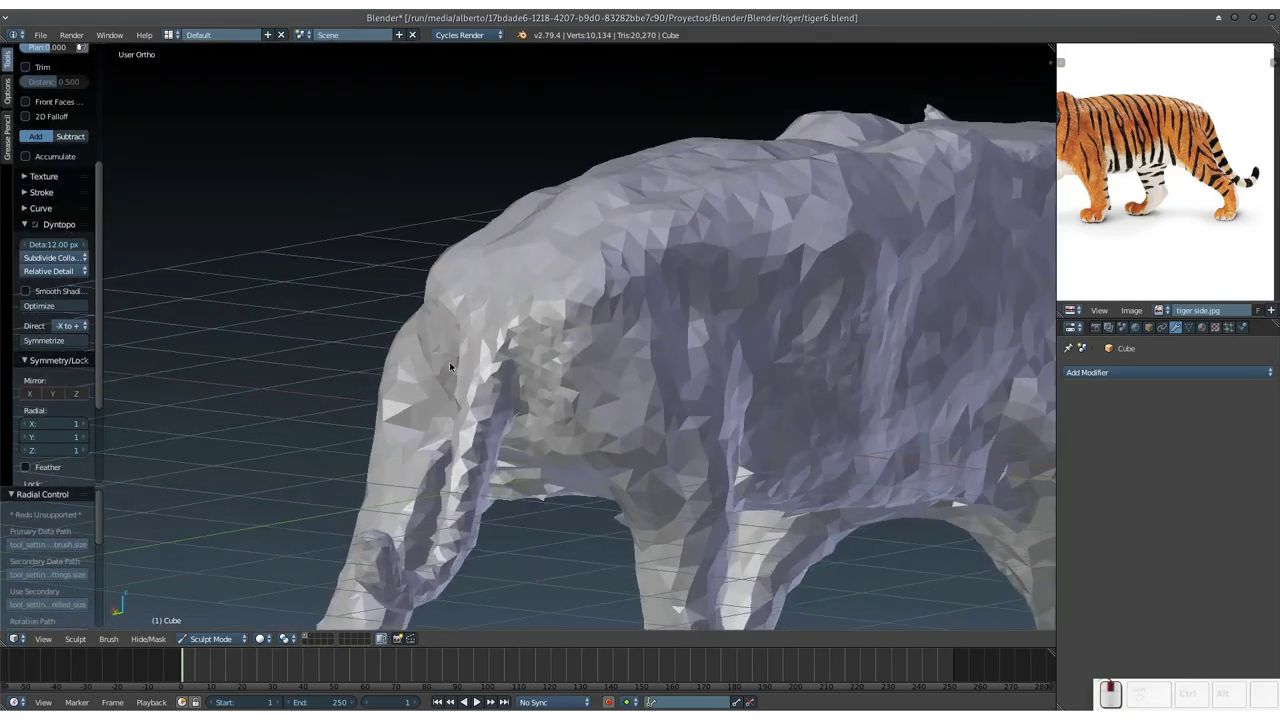
drag(539, 297, 554, 359)
middle_click(554, 359)
middle_click(624, 377)
drag(610, 301, 569, 393)
middle_click(569, 393)
middle_click(658, 310)
Build up clay on the hindquarters and hind legs, resizing the brush as needed.
drag(553, 363, 554, 404)
middle_click(554, 404)
drag(516, 395, 464, 265)
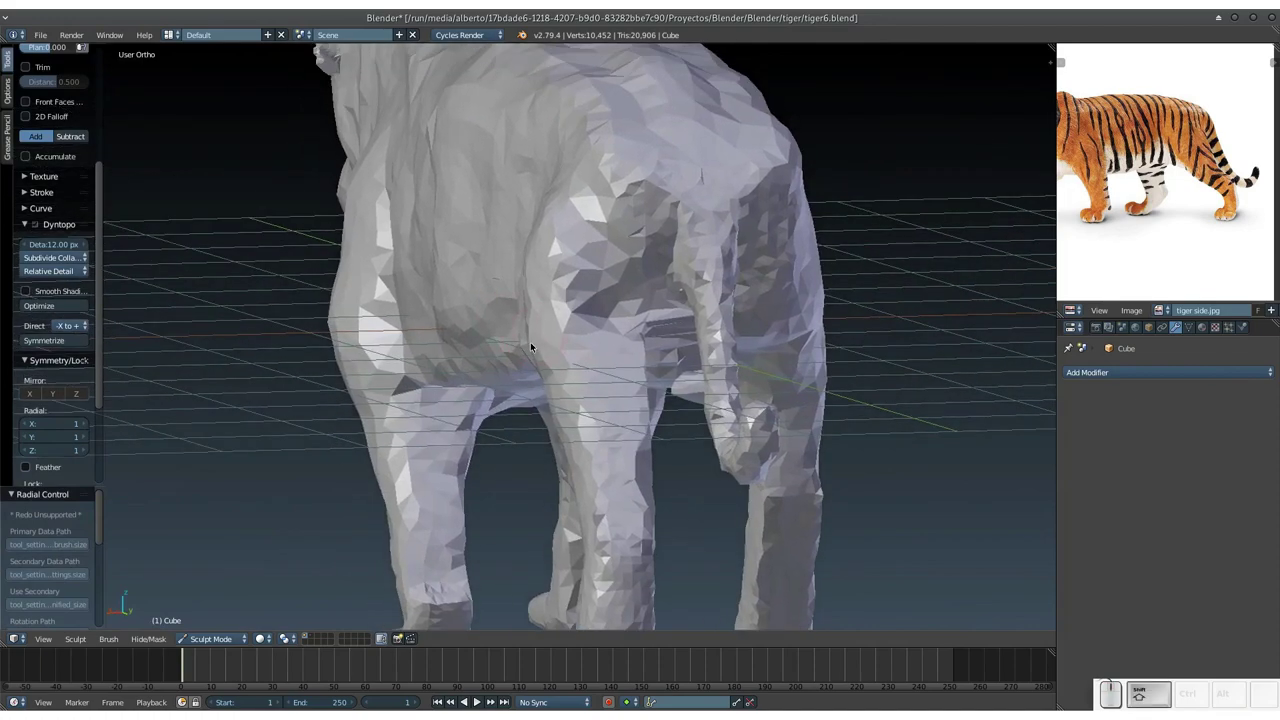
key(KP_Subtract)
drag(536, 362, 745, 362)
drag(688, 371, 598, 331)
click(586, 351)
middle_click(589, 335)
key(KP_Add)
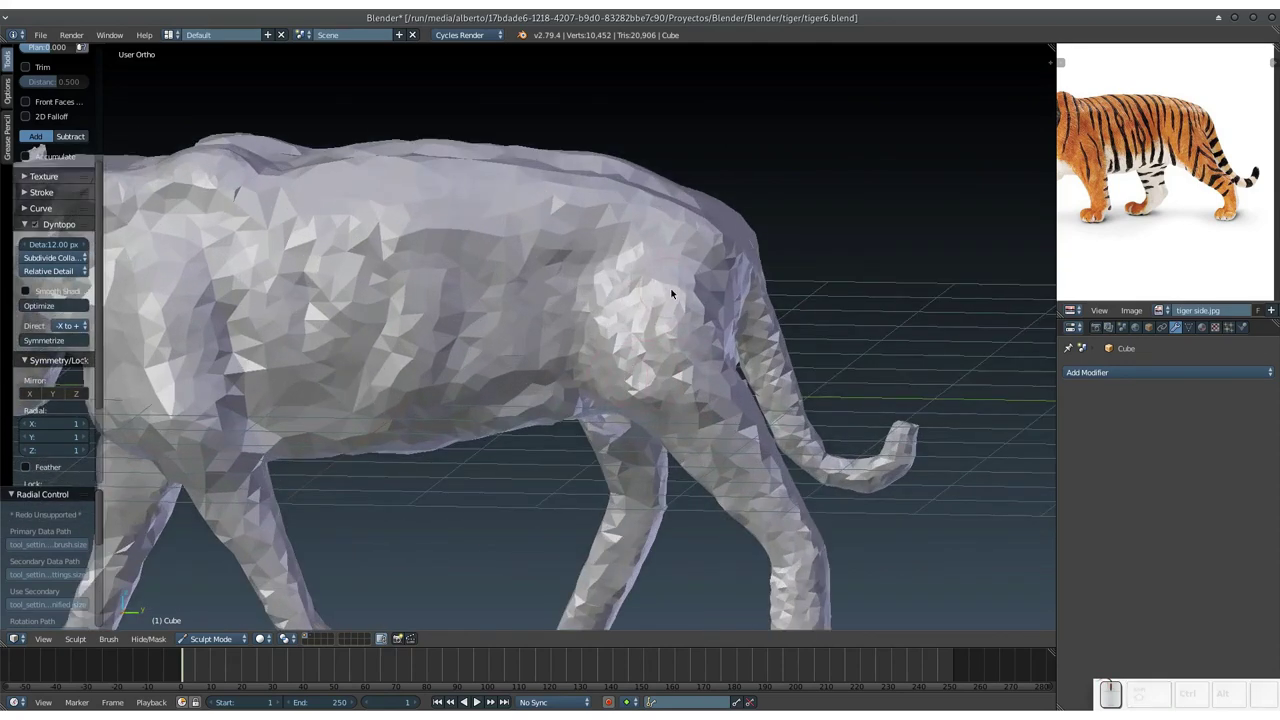
Fill out the back, tail and chest, ending on a front view of the tiger.
drag(665, 299, 600, 322)
middle_click(580, 340)
drag(604, 336, 570, 320)
middle_click(562, 335)
middle_click(544, 337)
drag(530, 334, 594, 428)
middle_click(568, 425)
drag(541, 301, 544, 374)
middle_click(548, 363)
drag(548, 301, 533, 319)
middle_click(538, 319)
Zoom in on the hole in the tiger's chest to inspect it.
key(KP_Add)
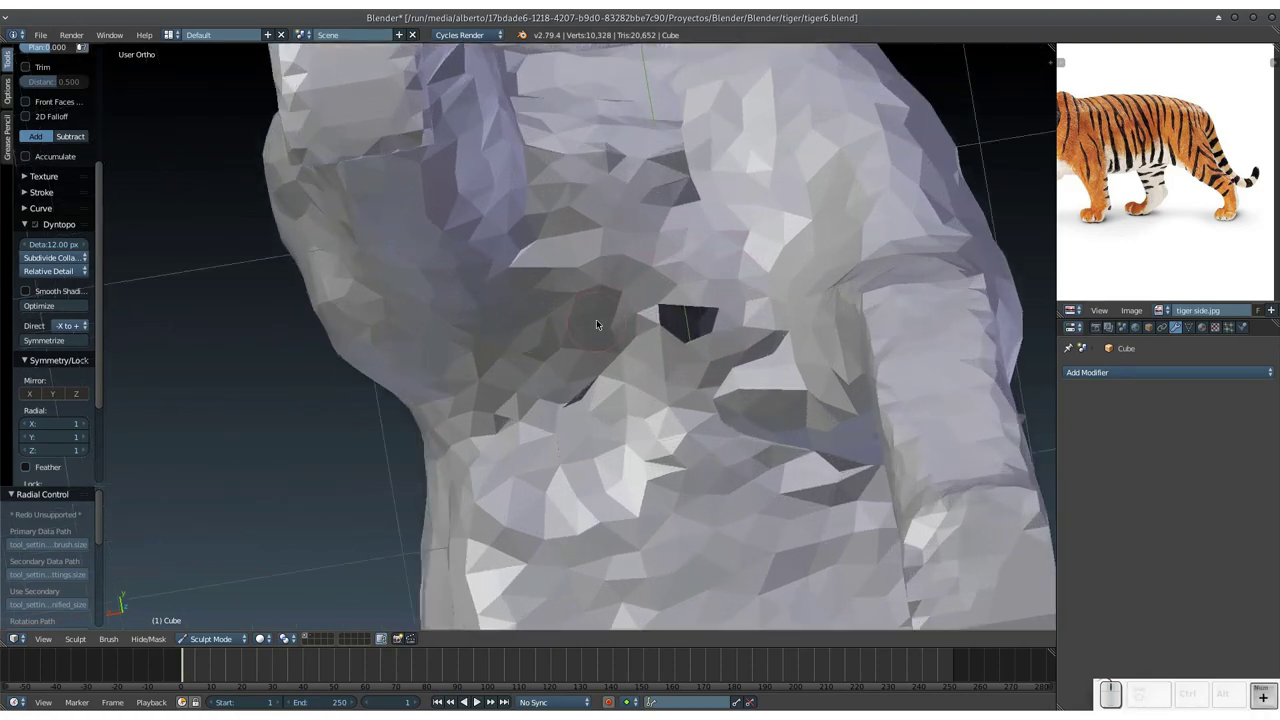
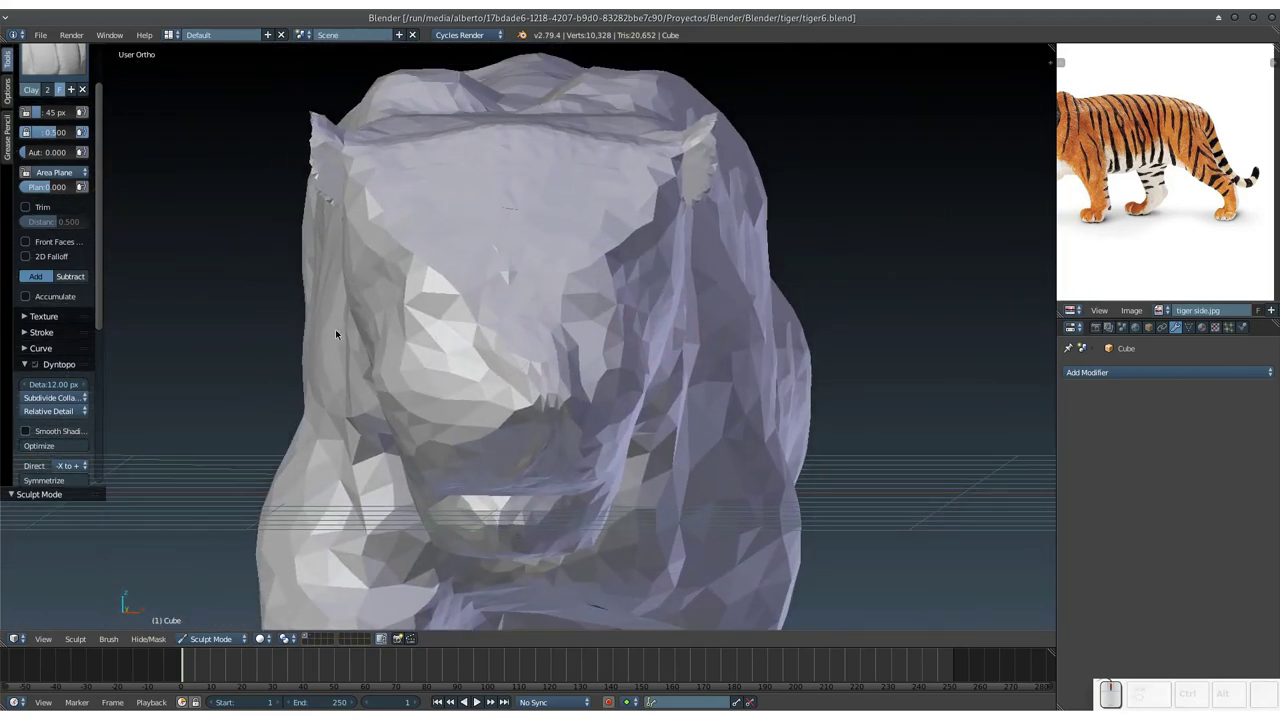
Switch from Sculpt Mode to Object Mode and look for the 3D printing tools in the side panel.
click(220, 639)
click(227, 626)
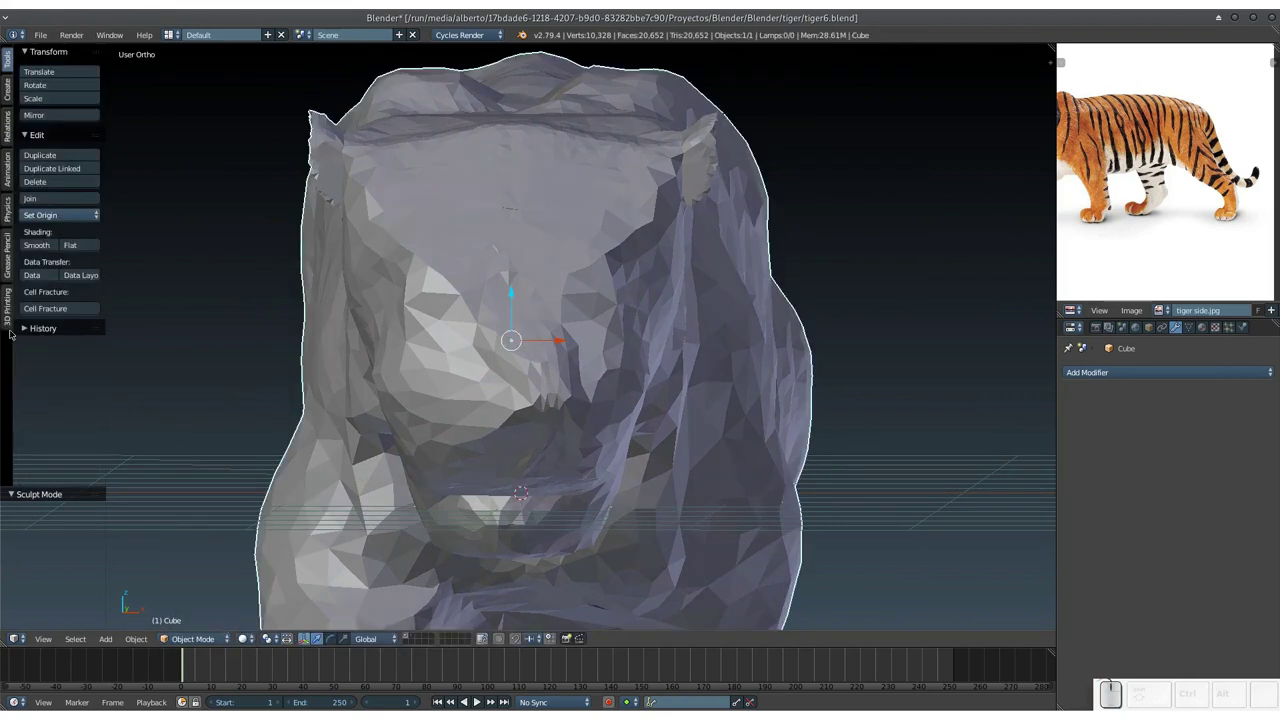
click(12, 313)
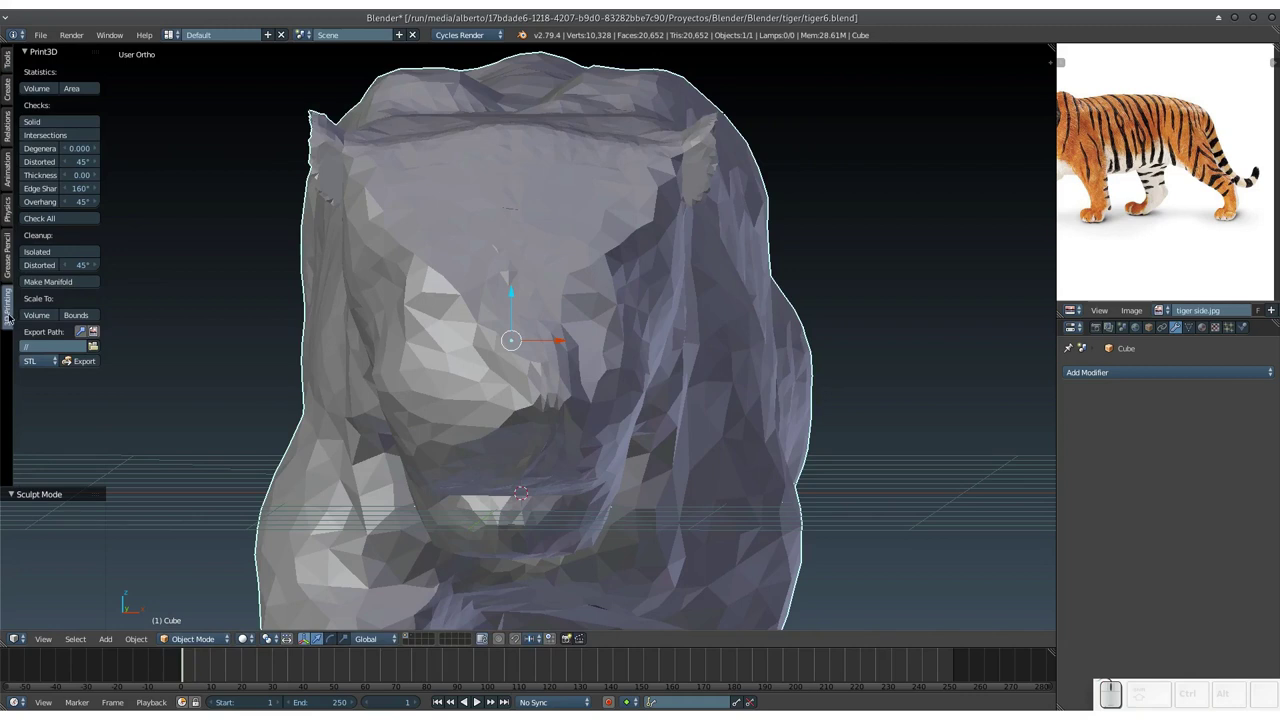
scroll(up, 3)
scroll(down, 3)
scroll(up, 3)
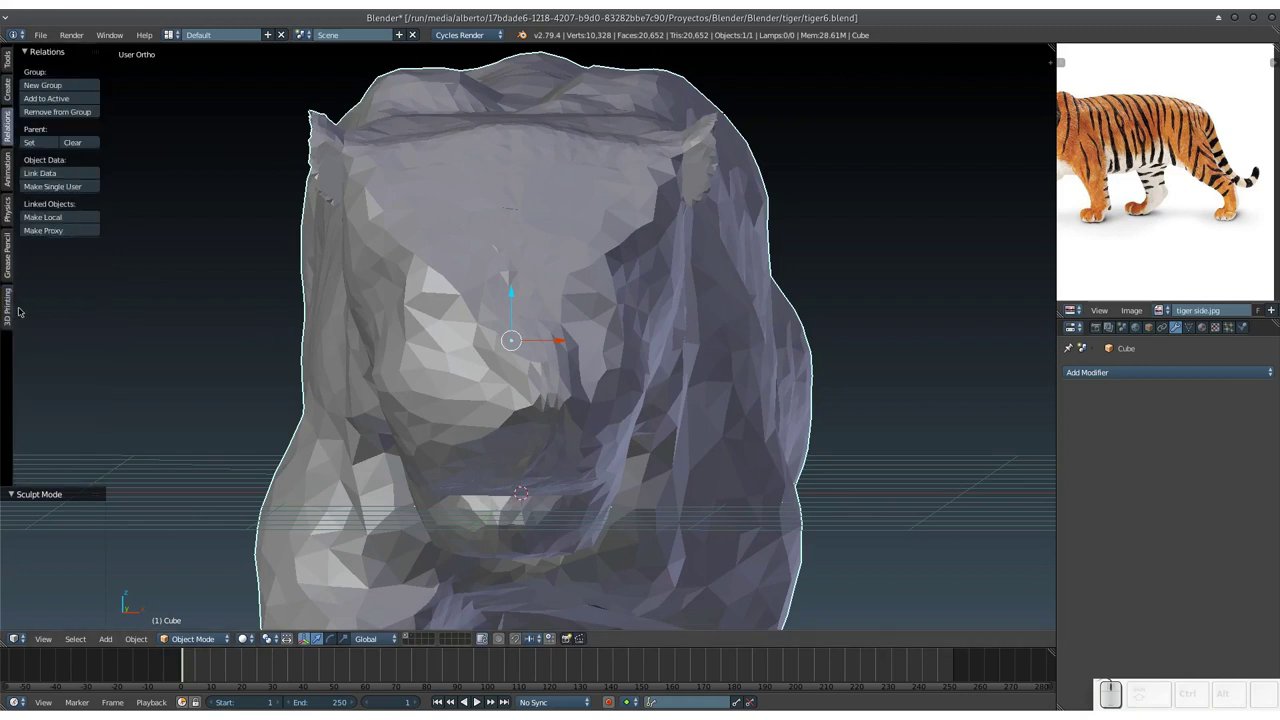
click(11, 316)
In User Preferences > Add-ons, filter for '3d' and enable the Mesh: 3D Print Toolbox add-on.
click(42, 34)
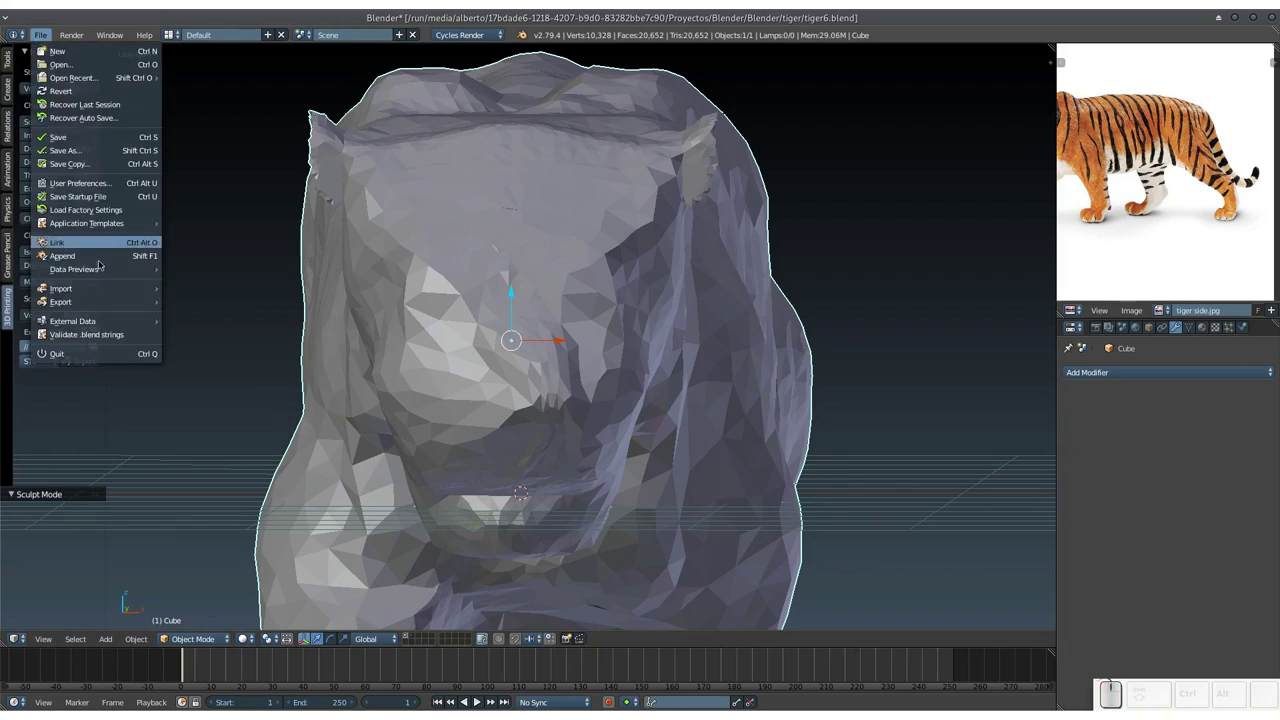
click(112, 185)
click(76, 74)
key(3)
key(d)
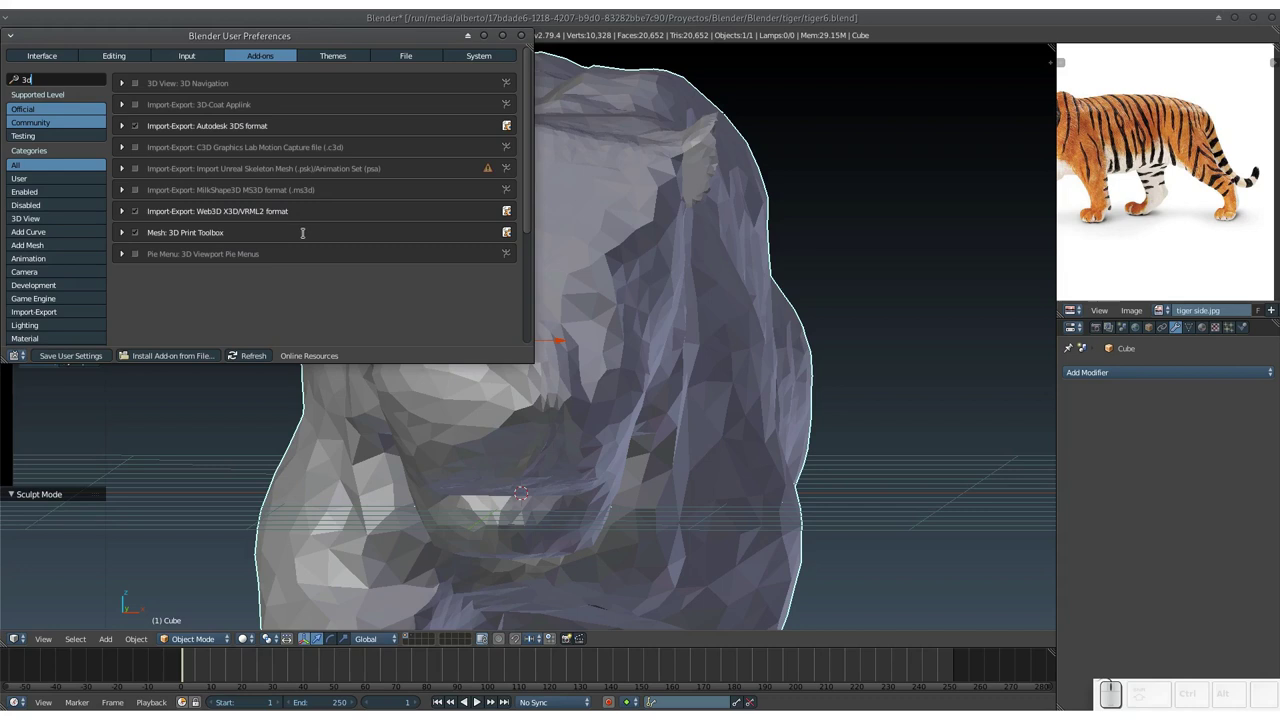
click(524, 38)
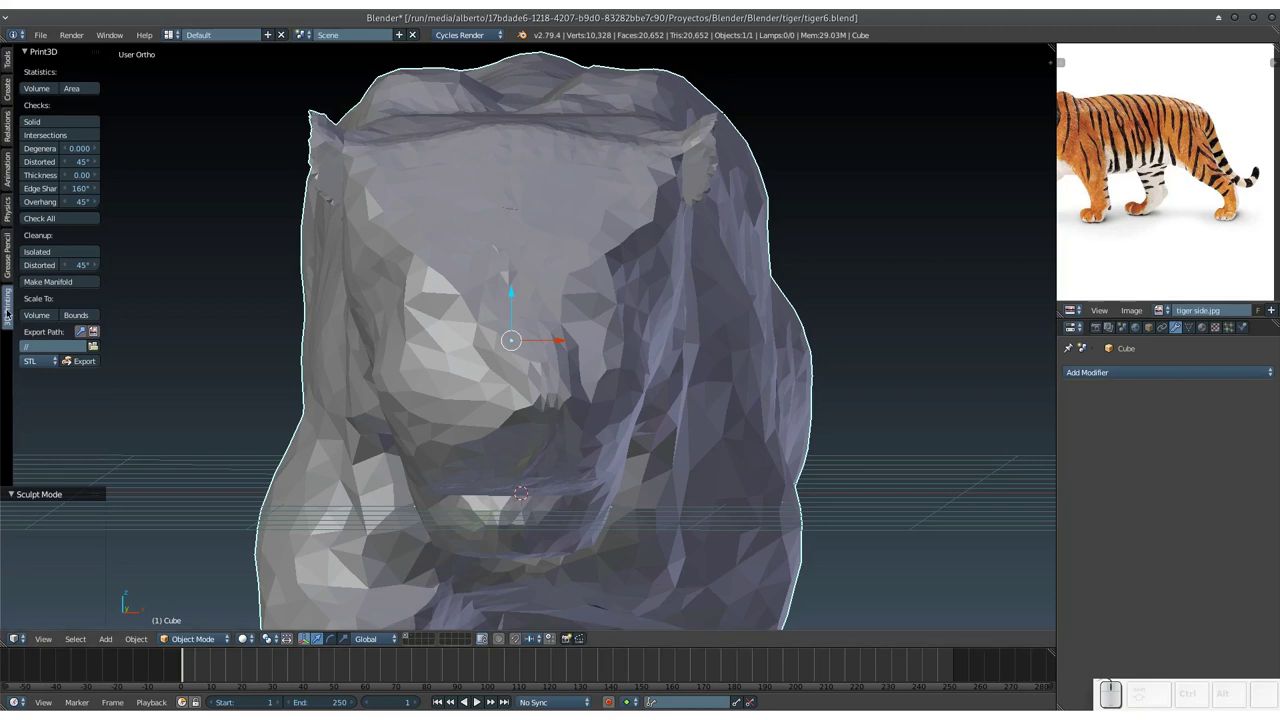
Orbit to the chest hole and run Make Manifold from the 3D Printing tab to seal it.
drag(424, 341, 499, 268)
middle_click(561, 245)
middle_click(467, 243)
middle_click(453, 247)
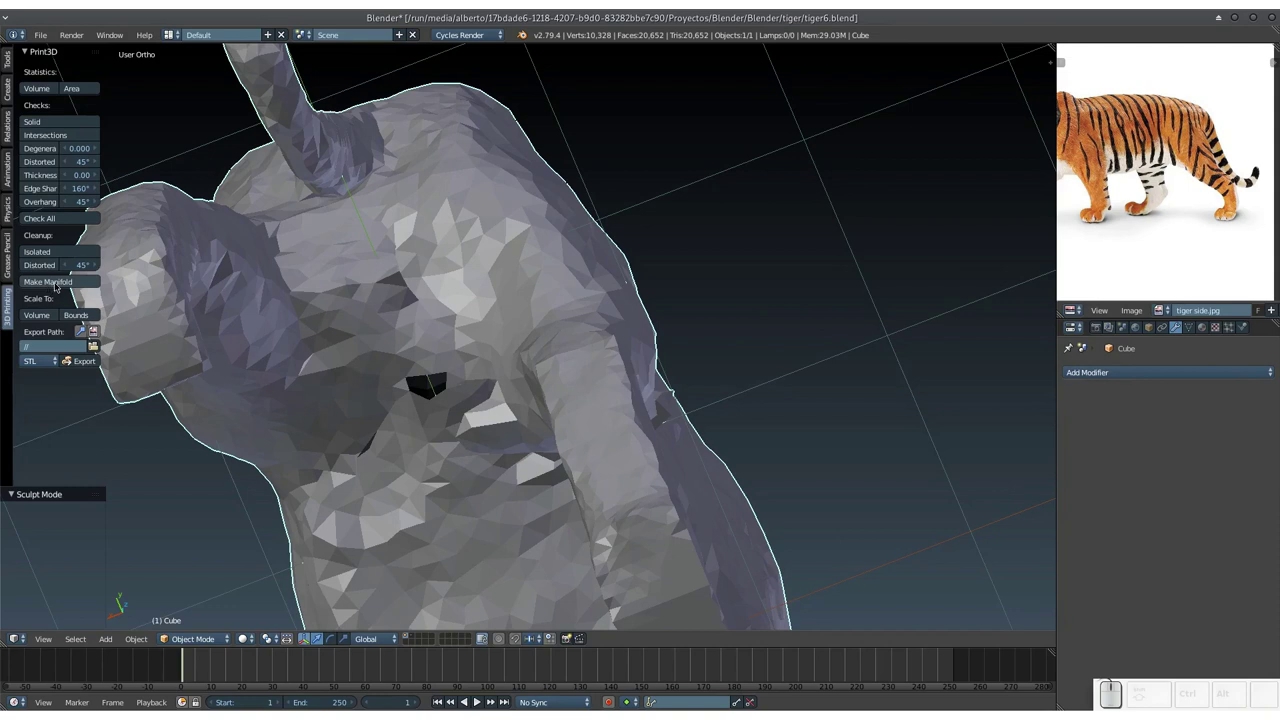
click(65, 283)
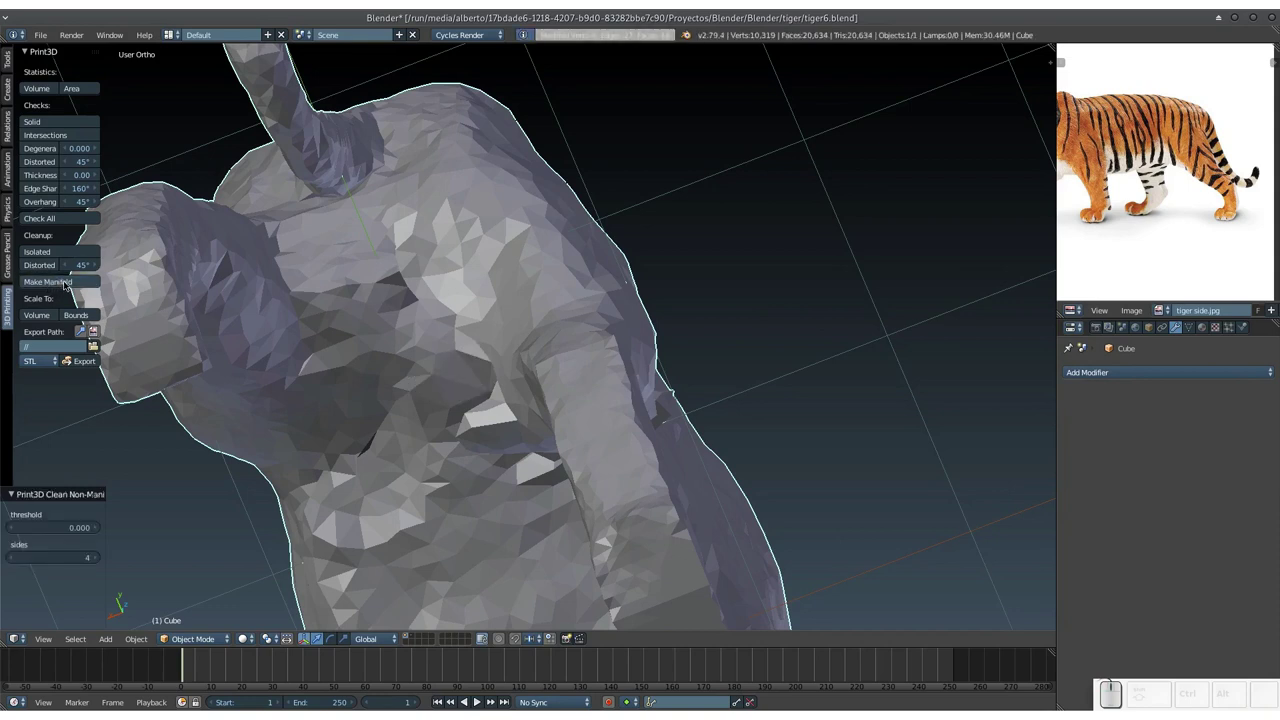
Look over the patched chest and enter Edit Mode to inspect the repaired geometry up close.
drag(344, 287, 503, 356)
drag(512, 358, 538, 340)
key(Tab)
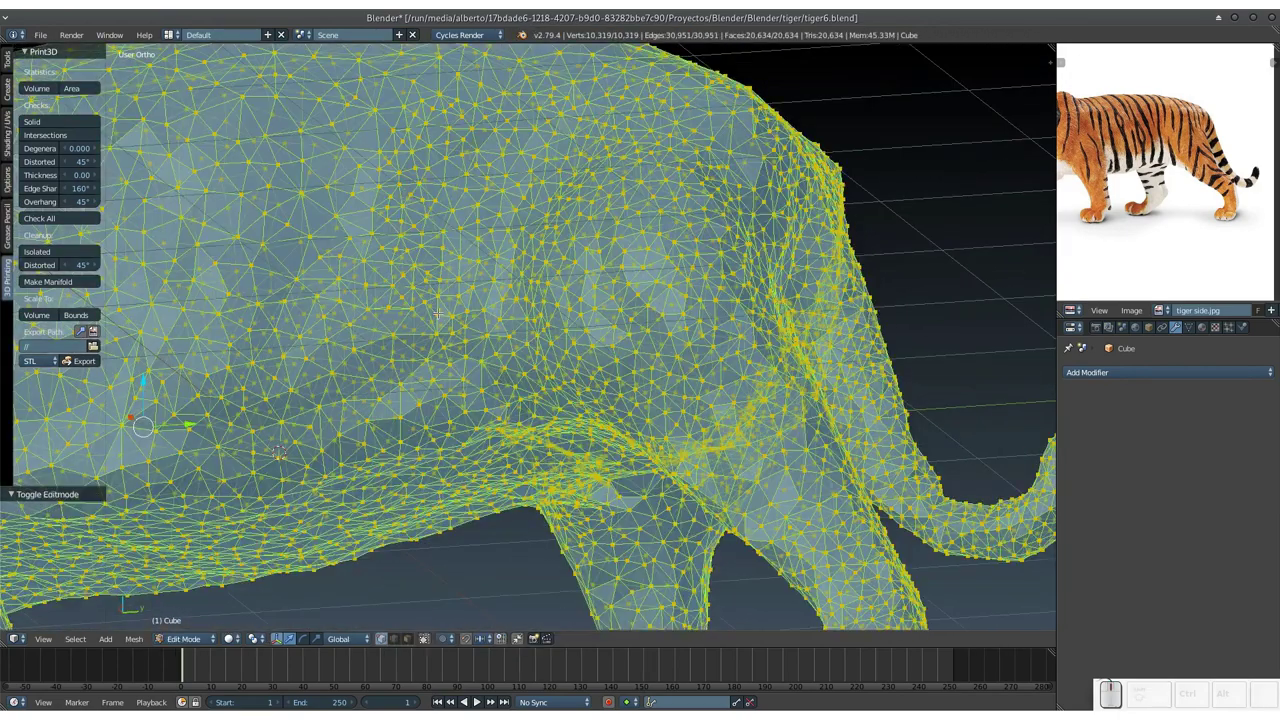
key(KP_Add)
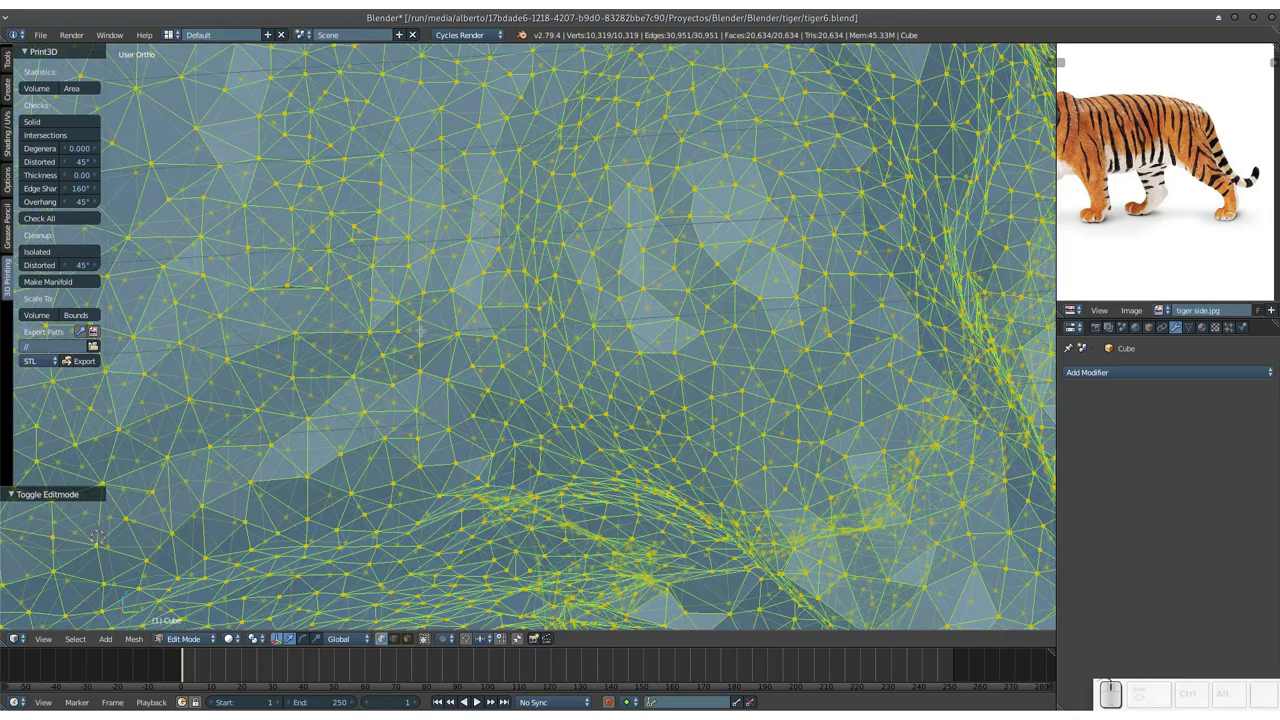
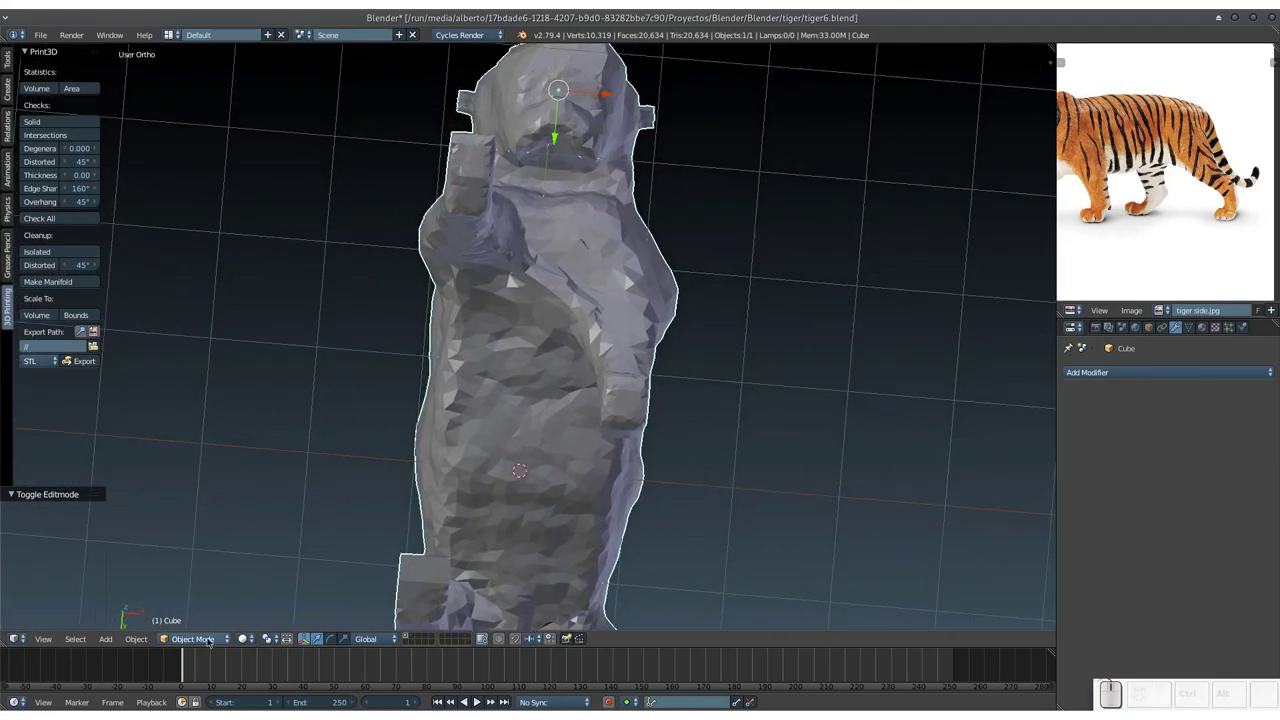
Return to Sculpt Mode and shrink the Clay brush for detail work on the legs.
click(209, 635)
click(215, 590)
drag(492, 308, 624, 330)
key(KP_Add)
key(f)
click(612, 334)
Build up clay on the chest and down the front legs, checking from several angles.
drag(647, 241, 523, 263)
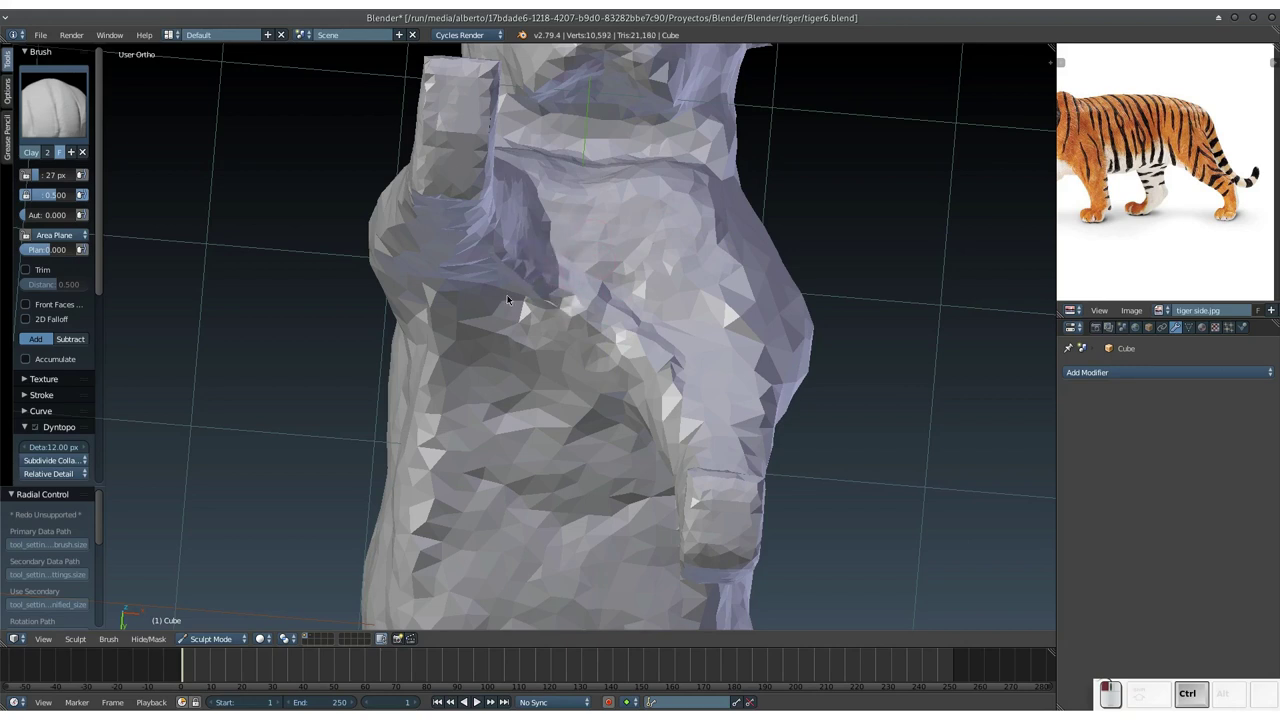
drag(544, 308, 556, 397)
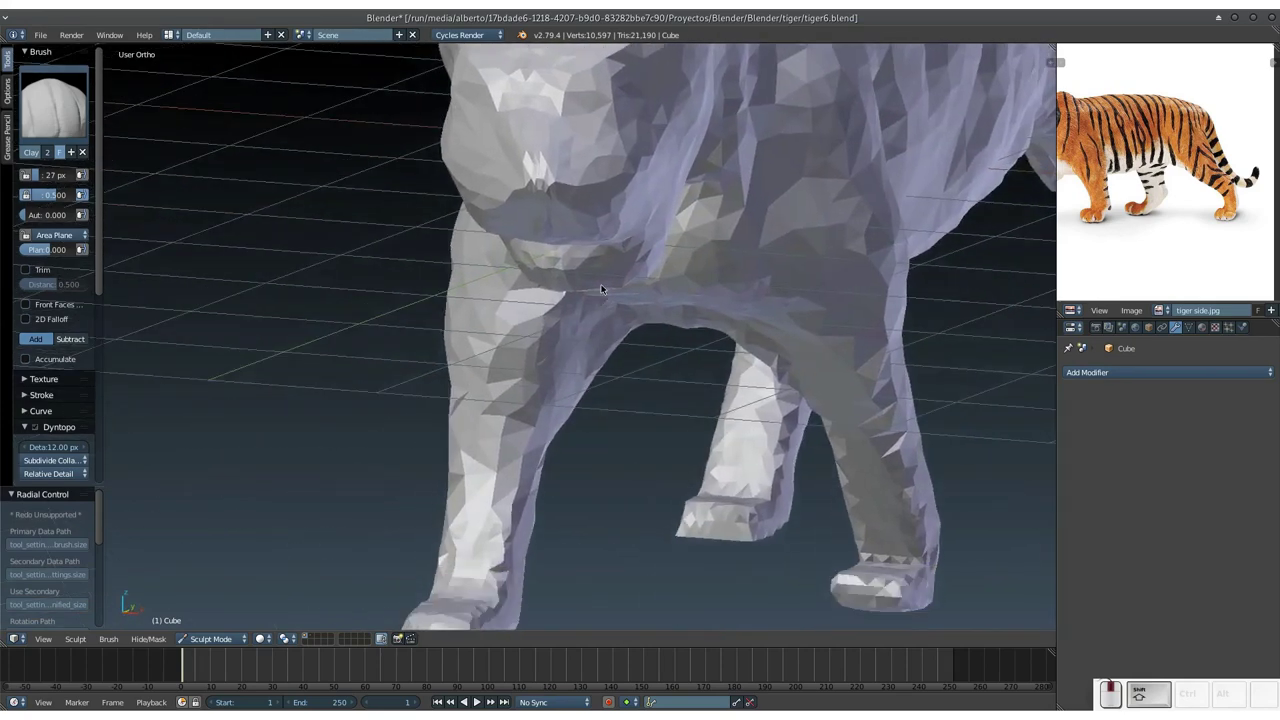
middle_click(504, 428)
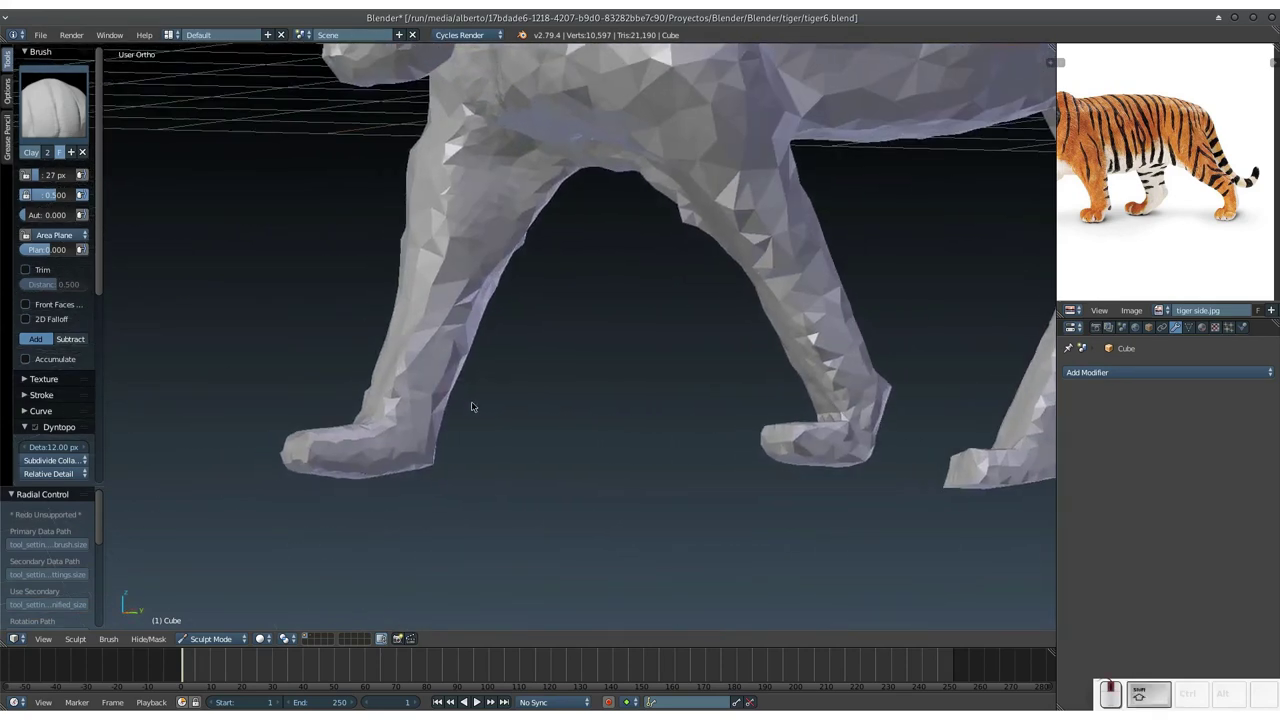
middle_click(584, 371)
middle_click(574, 376)
drag(631, 407, 687, 459)
drag(712, 495, 646, 357)
middle_click(648, 373)
middle_click(643, 379)
Add clay strokes along the lower legs where the paws will form.
drag(640, 345, 754, 348)
middle_click(733, 353)
middle_click(642, 381)
drag(698, 371, 530, 371)
drag(534, 395, 550, 391)
middle_click(550, 391)
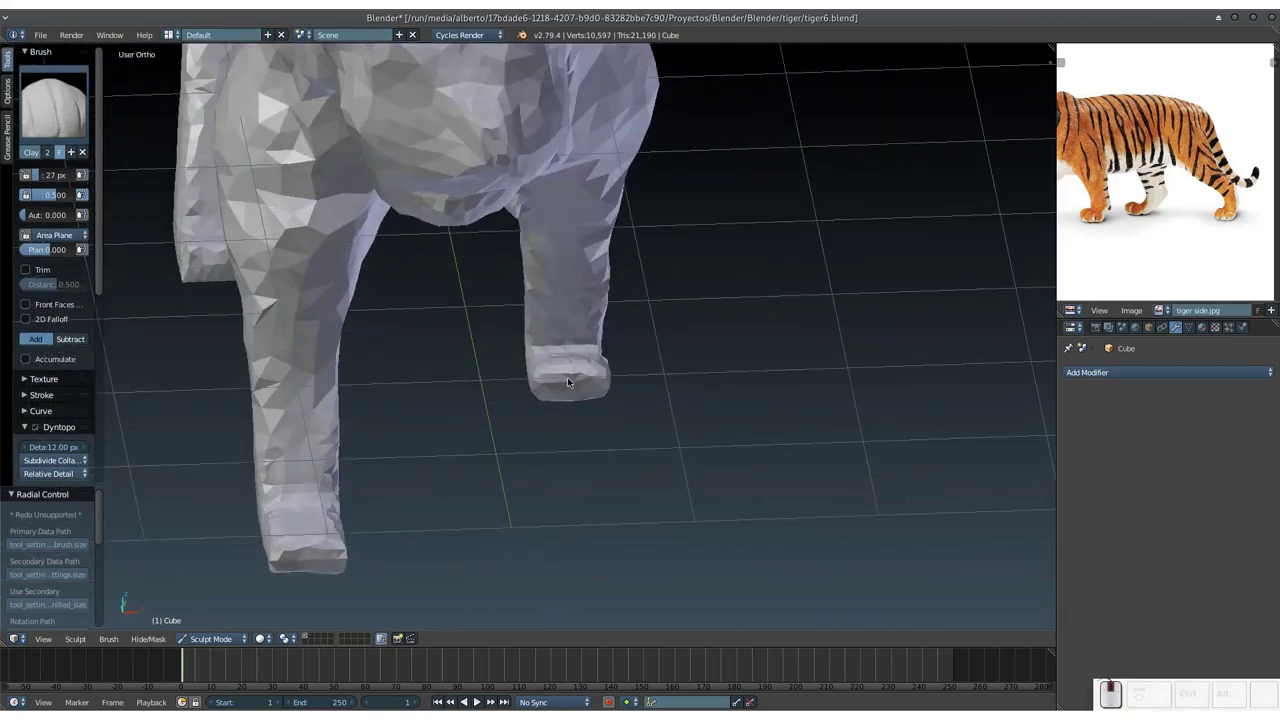
Shape the end of the front leg into a blocky paw with strokes and clay dabs.
middle_click(678, 353)
drag(540, 349, 537, 379)
drag(537, 379, 527, 390)
drag(528, 349, 526, 347)
drag(552, 343, 573, 337)
click(565, 345)
click(513, 380)
click(508, 399)
middle_click(545, 319)
middle_click(611, 333)
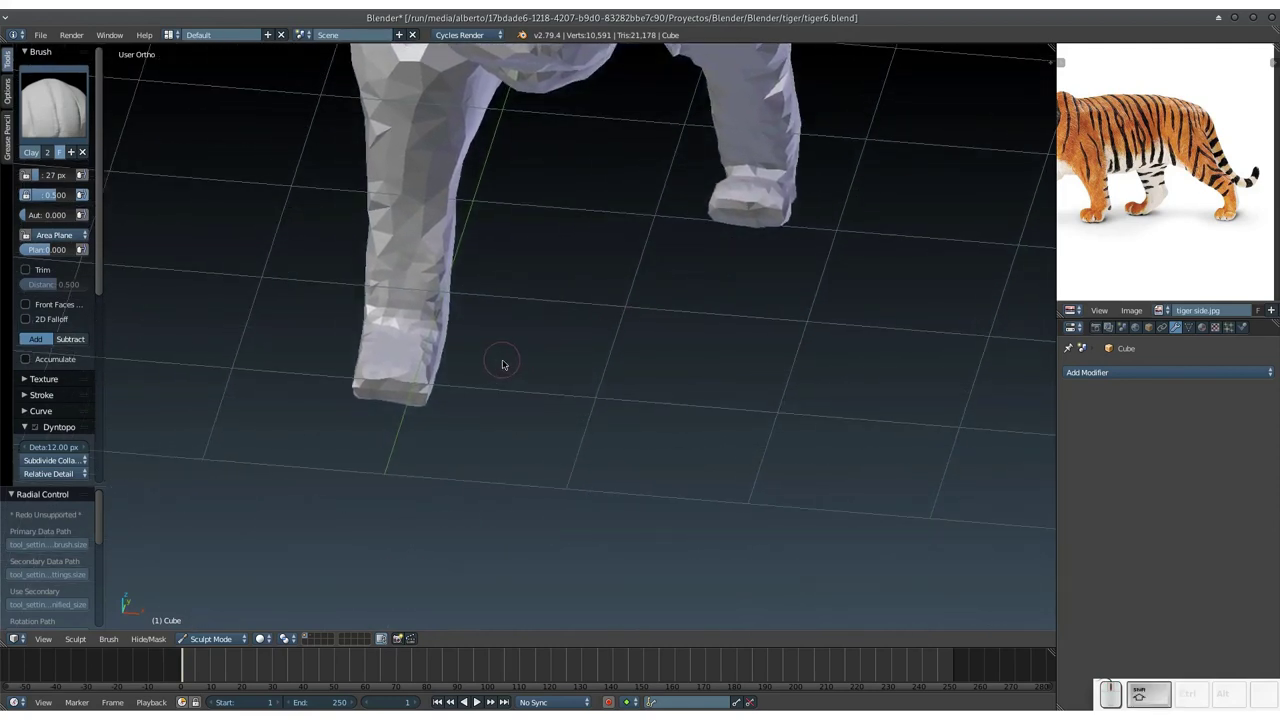
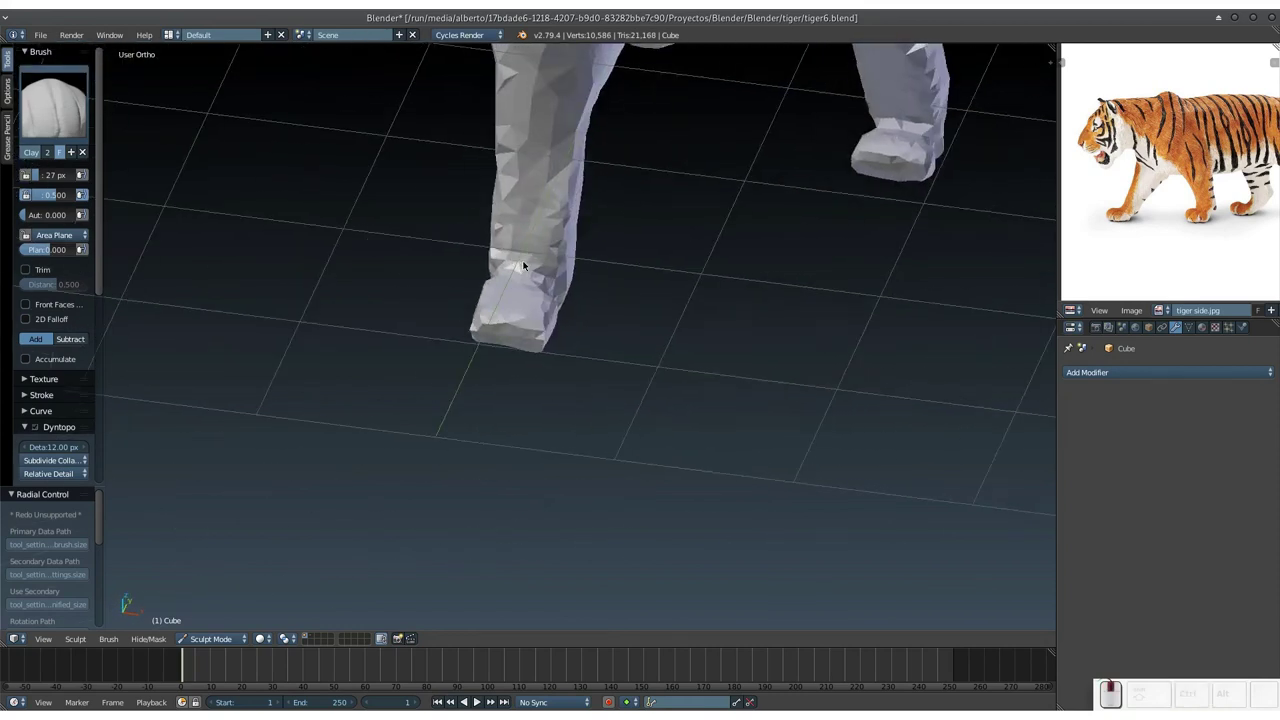
Add clay along the leg and start thickening the foot, orbiting to check it.
drag(448, 232, 632, 246)
drag(623, 259, 610, 266)
middle_click(601, 275)
drag(533, 269, 529, 276)
middle_click(530, 284)
drag(556, 333, 555, 308)
drag(575, 281, 612, 327)
middle_click(610, 349)
key(KP_Add)
middle_click(620, 364)
Build up the foot's surface with clay from all sides until it reads as a solid paw.
drag(598, 309, 636, 309)
middle_click(618, 317)
middle_click(732, 342)
drag(618, 381, 620, 363)
middle_click(596, 379)
middle_click(688, 317)
middle_click(686, 307)
drag(629, 289, 604, 248)
middle_click(598, 257)
middle_click(647, 276)
middle_click(451, 339)
drag(520, 383, 496, 370)
middle_click(498, 380)
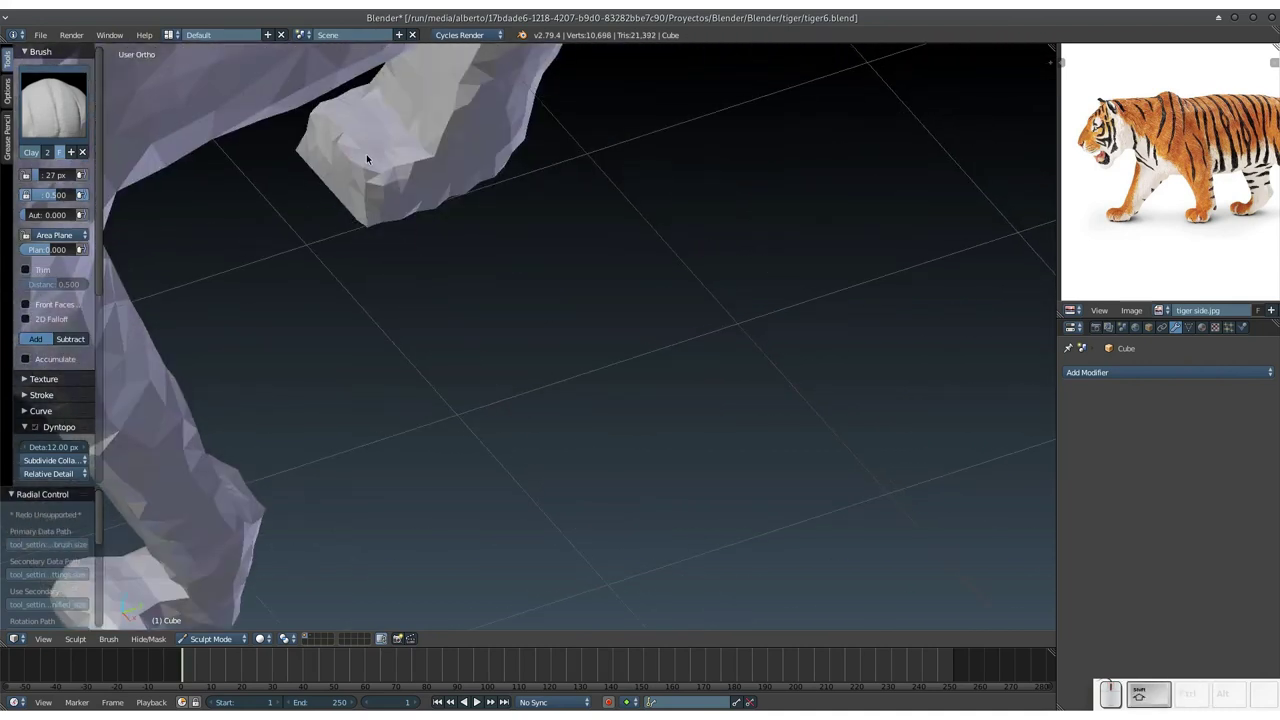
Thicken the leg itself with clay strokes so it looks like a sturdy limb.
drag(341, 206, 417, 307)
middle_click(410, 319)
drag(517, 272, 587, 244)
drag(578, 245, 566, 279)
drag(608, 335, 568, 341)
middle_click(572, 347)
middle_click(542, 354)
middle_click(619, 349)
drag(595, 373, 668, 349)
middle_click(666, 348)
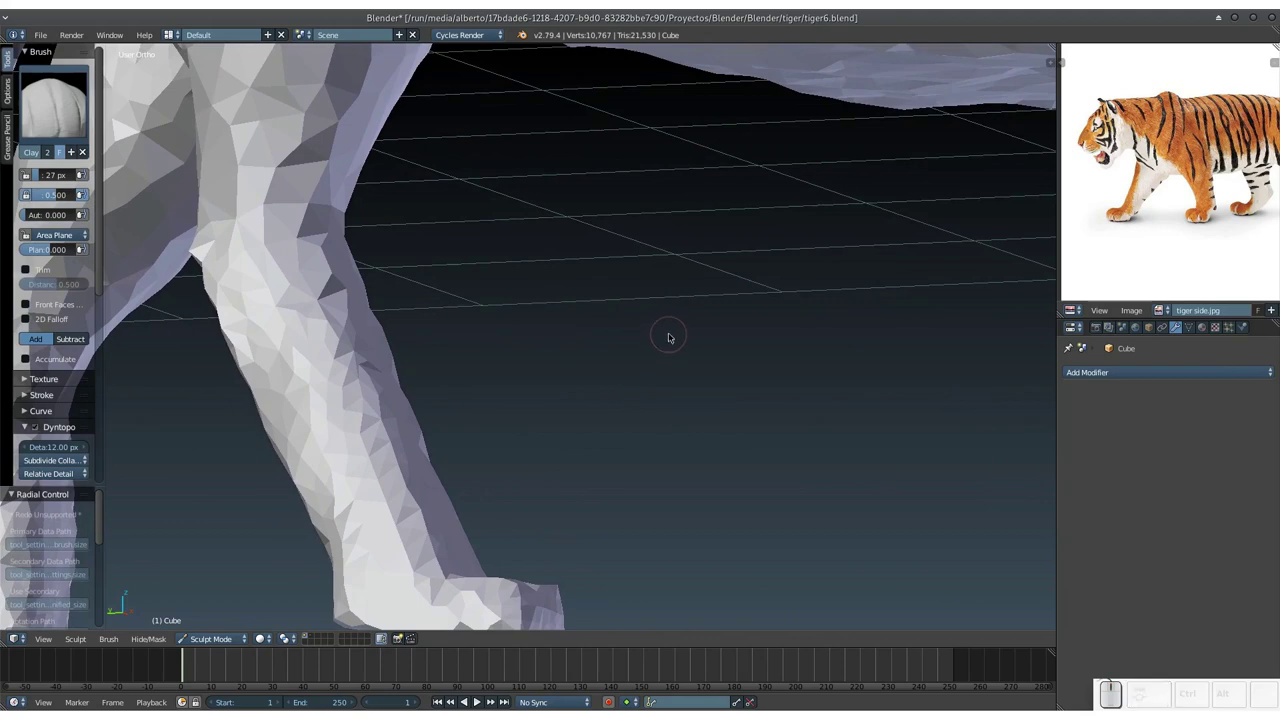
Check the leg and paw from Right Ortho view and a few orbited angles.
key(KP_3)
middle_click(726, 336)
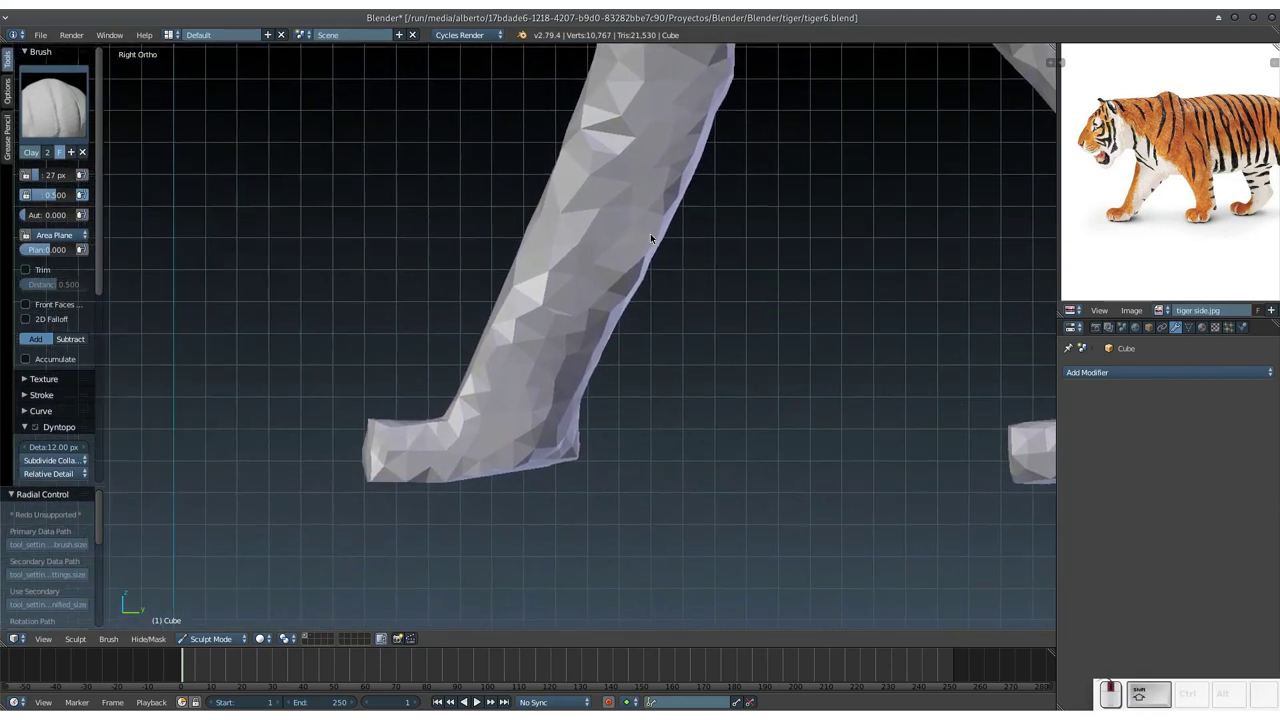
middle_click(548, 365)
middle_click(645, 415)
Switch to the Grab brush and pull the first paw's surface and tip forward into a foot.
key(g)
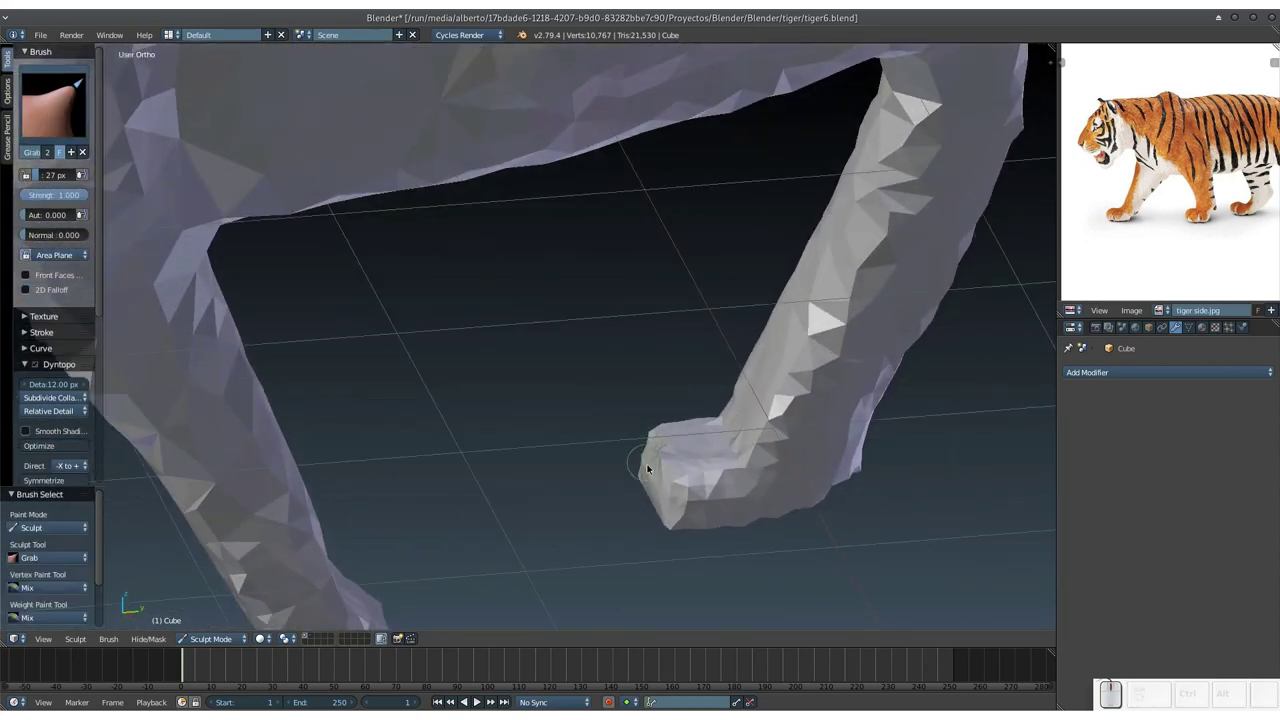
key(f)
click(686, 524)
middle_click(668, 483)
click(660, 517)
click(658, 455)
click(644, 488)
click(650, 445)
drag(637, 469, 618, 490)
middle_click(620, 469)
middle_click(648, 391)
Keep pulling the paw tip forward, checking from the side view, so it sticks out ahead of the leg.
click(702, 269)
drag(686, 257, 688, 345)
click(690, 347)
middle_click(697, 314)
drag(704, 386, 746, 351)
key(shift+3)
middle_click(726, 341)
click(727, 371)
key(f)
click(705, 381)
middle_click(712, 387)
Pull the other paw forward to match and orbit around both paws to compare them.
drag(732, 353, 716, 289)
middle_click(718, 297)
drag(722, 318, 740, 334)
click(763, 331)
middle_click(715, 359)
middle_click(654, 377)
middle_click(690, 352)
middle_click(682, 345)
Switch back to the Clay brush and round off the front of the paw.
key(f)
click(520, 423)
drag(535, 388, 724, 406)
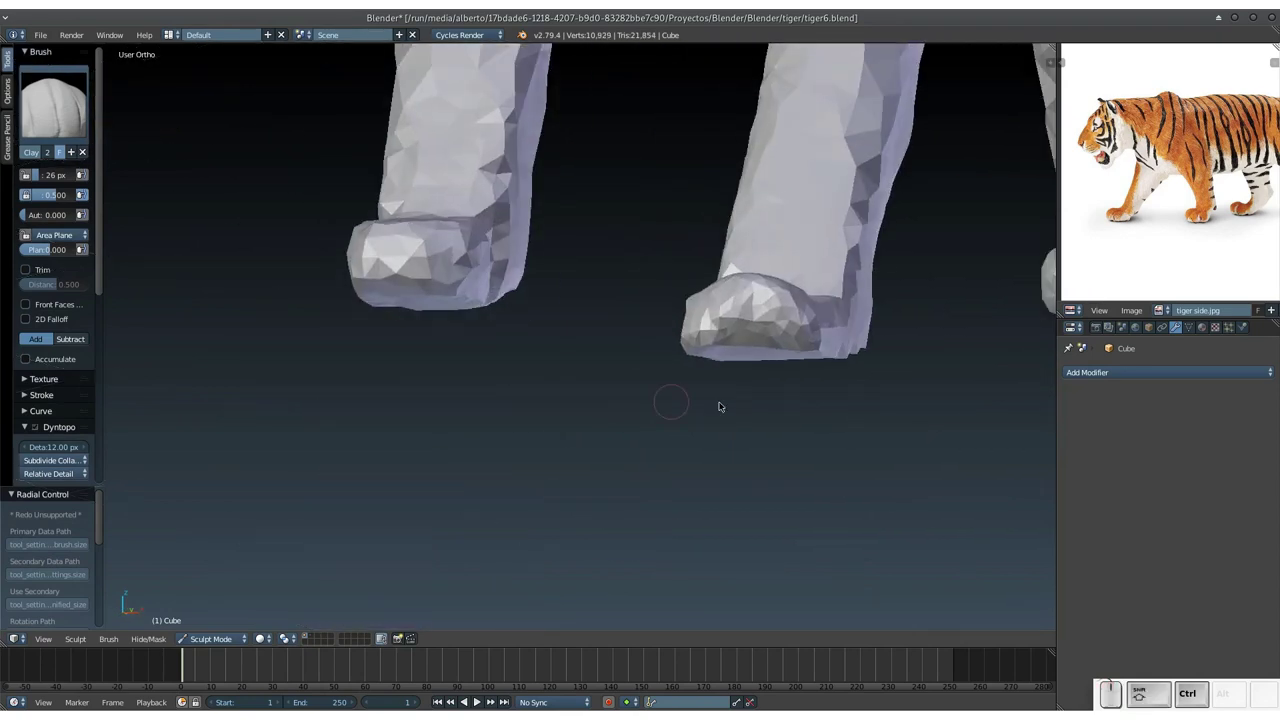
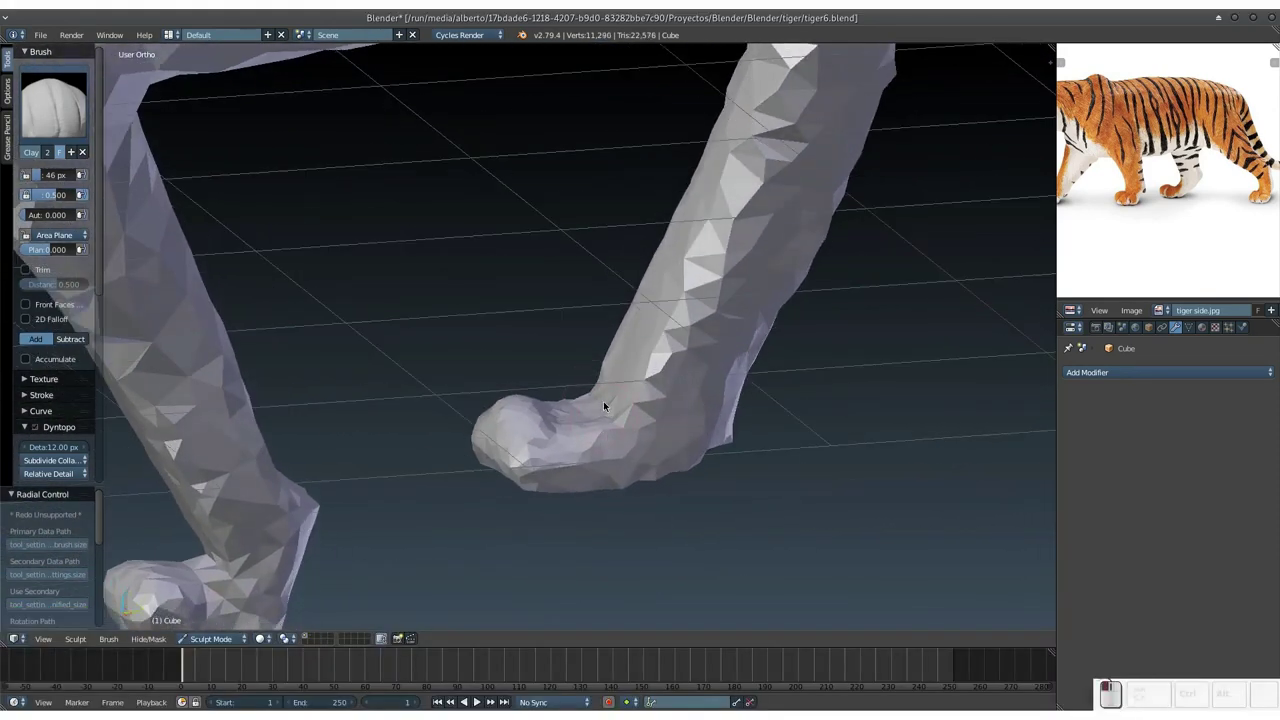
Round off the front of one remaining paw, dabbing clay onto its toes.
drag(634, 374, 707, 227)
middle_click(688, 265)
click(673, 237)
middle_click(629, 353)
middle_click(464, 363)
click(442, 125)
drag(432, 78, 473, 409)
Round off the other remaining paw so all four feet end in forward-pointing paws.
middle_click(486, 423)
middle_click(546, 331)
middle_click(600, 316)
click(572, 316)
drag(454, 211, 393, 274)
middle_click(402, 283)
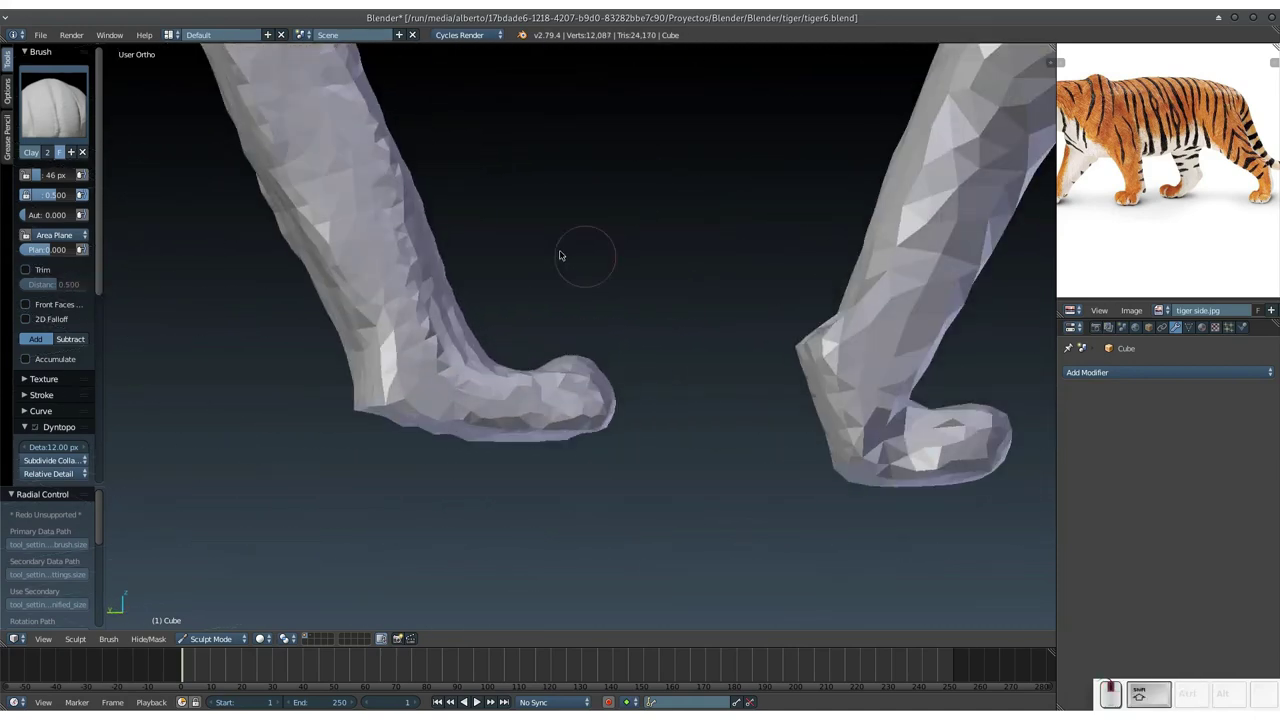
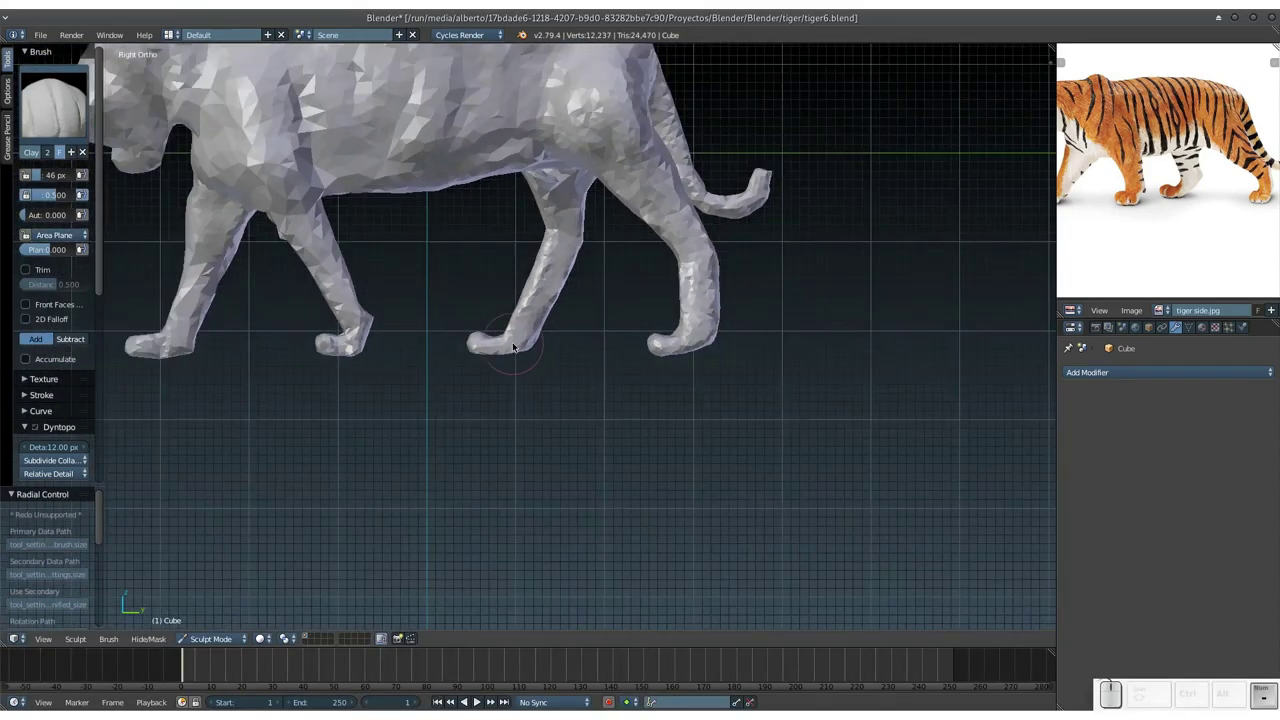
Orbit around the whole tiger toward its front and zoom in to check the paws.
middle_click(476, 282)
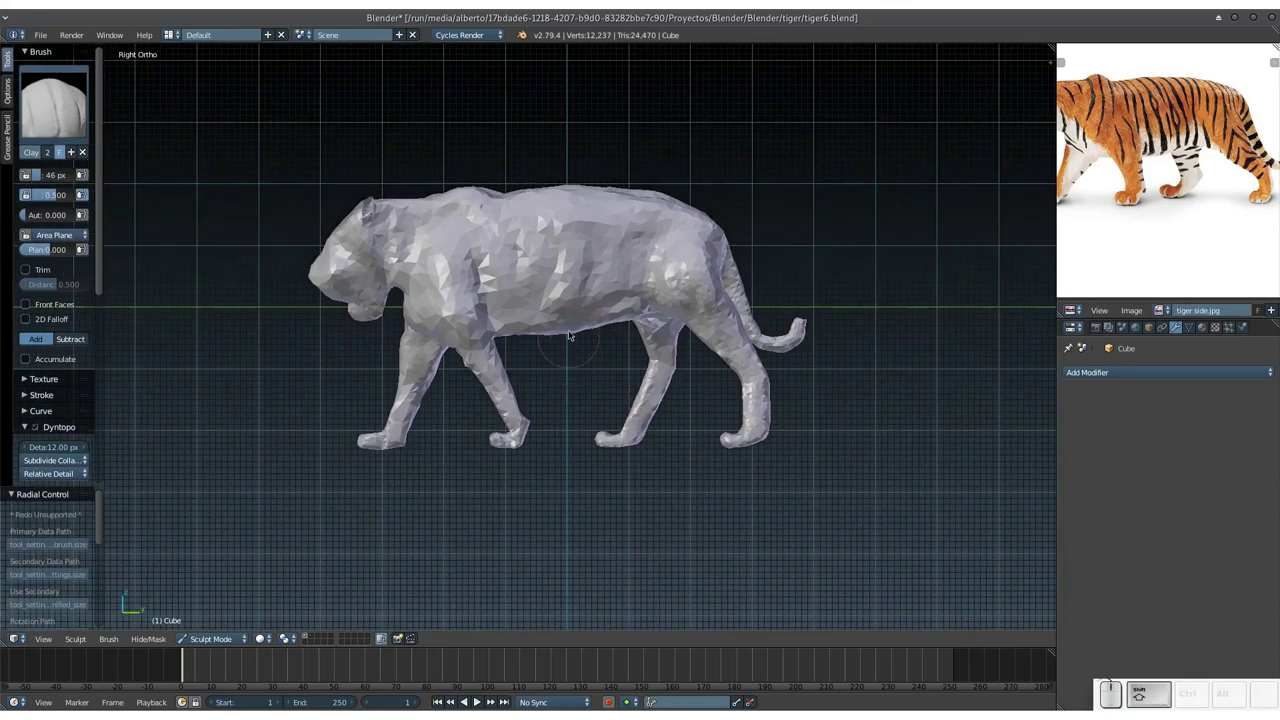
middle_click(578, 312)
drag(489, 259, 651, 276)
key(KP_Add)
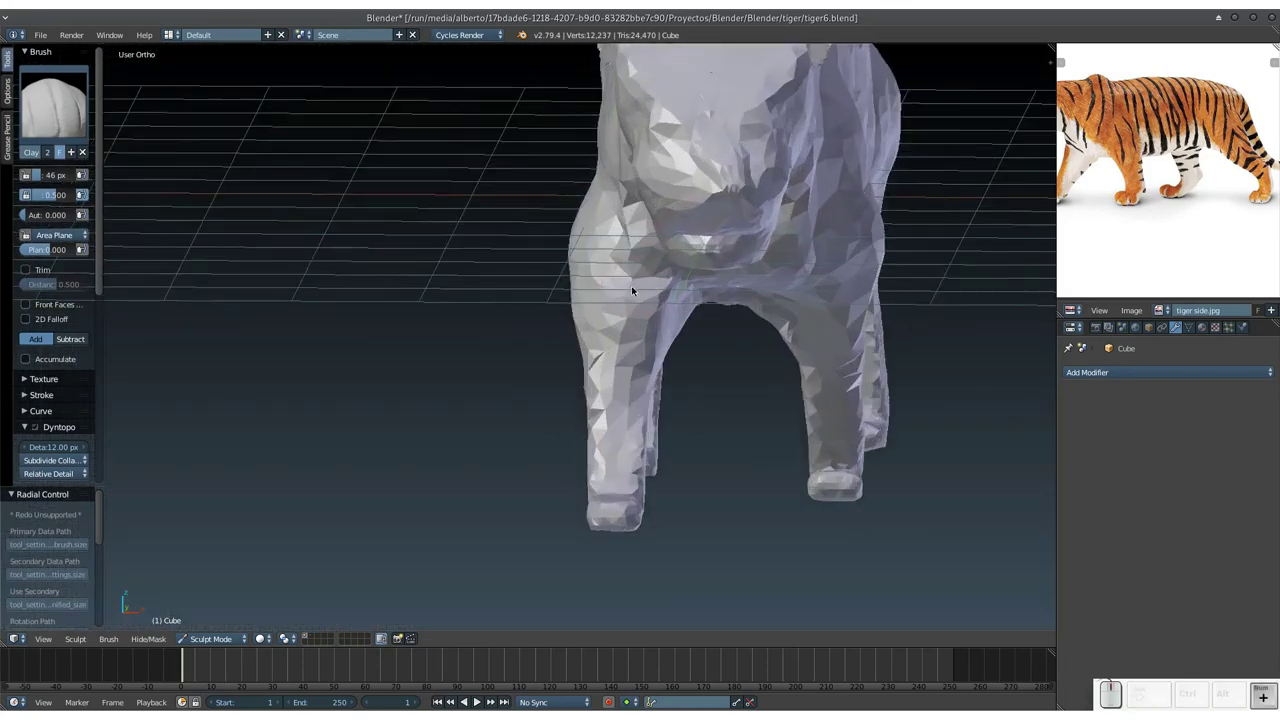
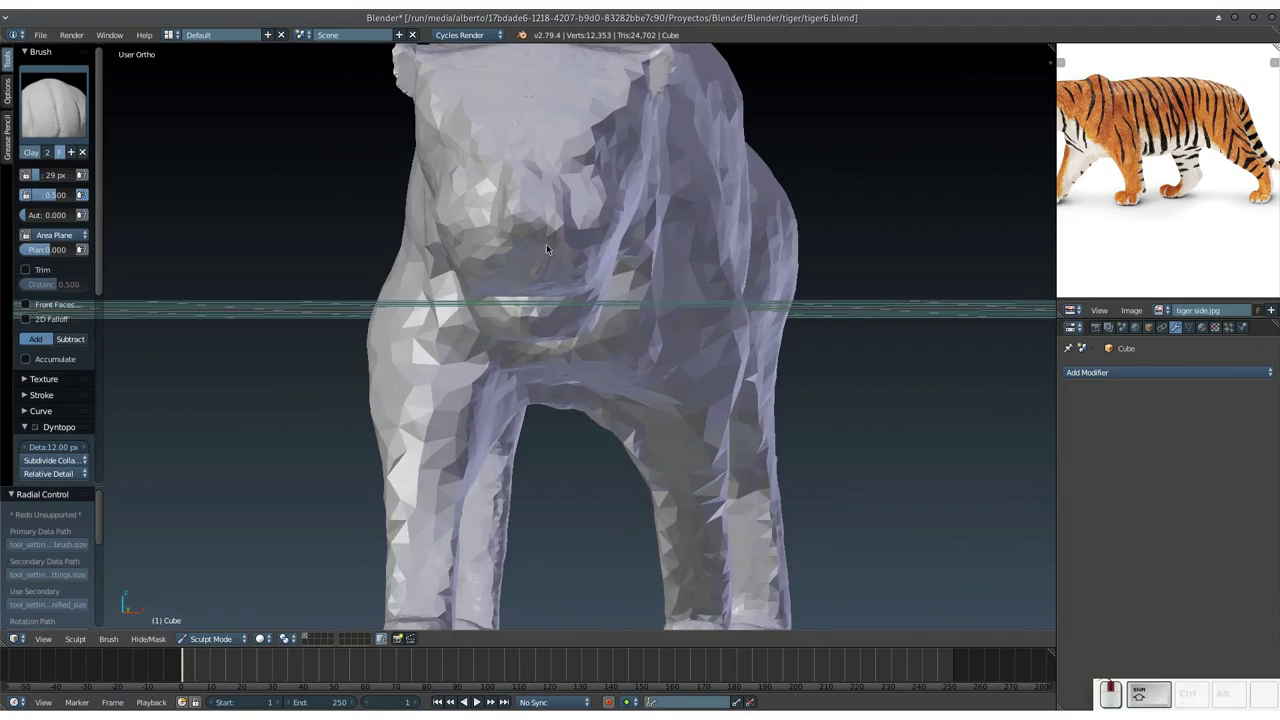
Build up clay on the tiger's face and forehead, viewed from the front.
middle_click(558, 256)
drag(579, 223, 600, 269)
middle_click(601, 275)
middle_click(614, 283)
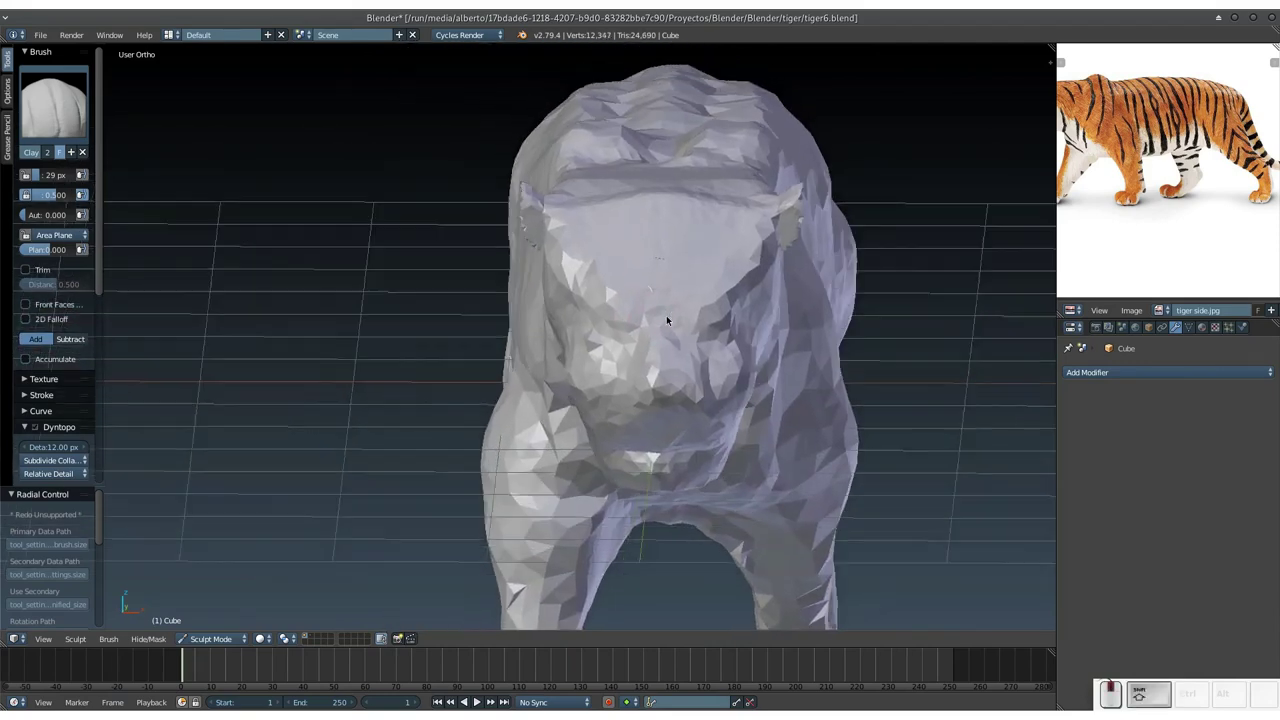
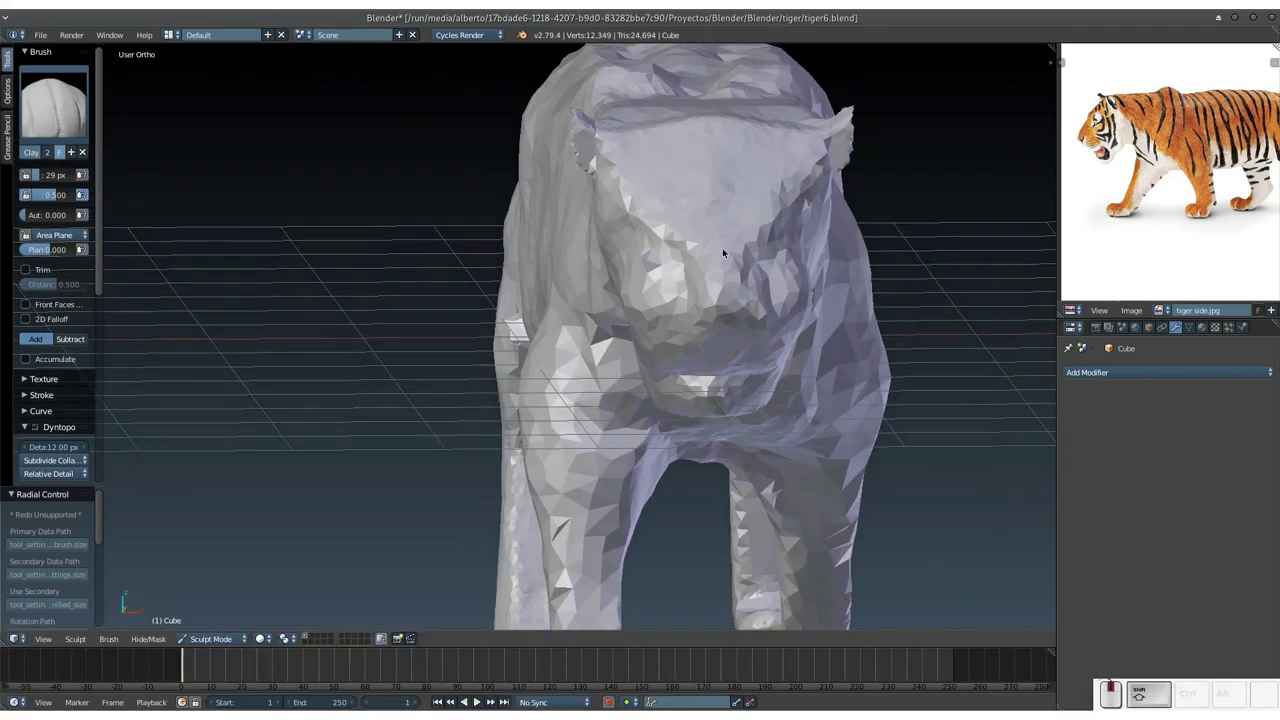
drag(628, 217, 720, 258)
middle_click(686, 265)
middle_click(678, 298)
click(697, 302)
click(630, 241)
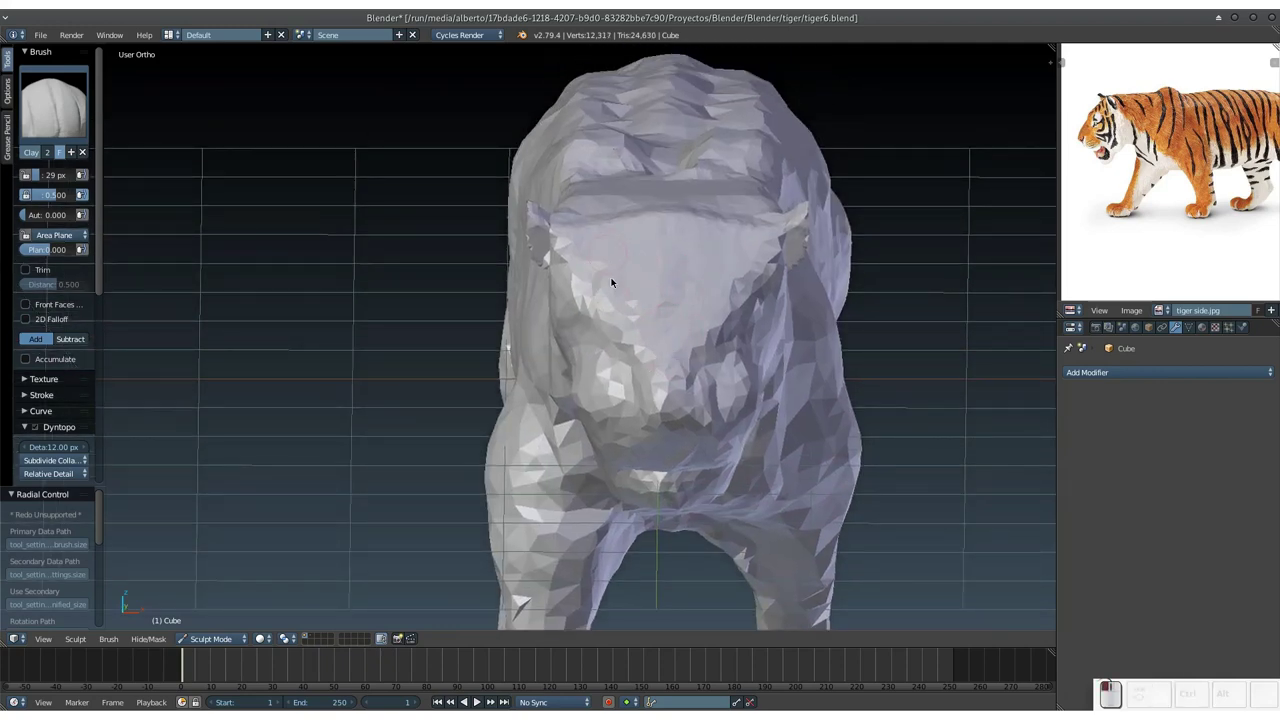
Shape the muzzle with clay strokes, orbiting around the head between strokes.
middle_click(618, 289)
middle_click(591, 327)
middle_click(568, 359)
middle_click(599, 393)
drag(586, 272, 650, 385)
middle_click(650, 385)
middle_click(603, 304)
drag(663, 223, 612, 214)
middle_click(590, 273)
middle_click(700, 251)
drag(607, 324, 751, 365)
middle_click(698, 371)
middle_click(672, 379)
middle_click(746, 380)
middle_click(704, 347)
right_click(626, 339)
middle_click(623, 323)
drag(678, 281, 608, 407)
Fill out the tiger's chest with clay between the forelegs.
middle_click(594, 297)
middle_click(624, 369)
drag(468, 344, 764, 357)
drag(747, 361, 746, 425)
middle_click(735, 429)
drag(674, 318, 601, 285)
middle_click(616, 308)
drag(637, 291, 603, 346)
drag(581, 311, 593, 223)
drag(603, 284, 600, 301)
drag(606, 321, 670, 343)
drag(664, 315, 696, 379)
Build up the front of the shoulders and add a final dab of clay to the chest.
middle_click(678, 384)
drag(630, 352, 675, 337)
drag(675, 337, 525, 350)
middle_click(534, 381)
drag(520, 348, 584, 411)
middle_click(567, 419)
middle_click(584, 391)
scroll(down, 3)
middle_click(586, 338)
drag(555, 381, 564, 361)
middle_click(570, 379)
middle_click(606, 481)
click(549, 361)
click(532, 363)
click(544, 375)
click(545, 389)
middle_click(588, 369)
scroll(up, 3)
middle_click(613, 343)
scroll(up, 3)
click(497, 312)
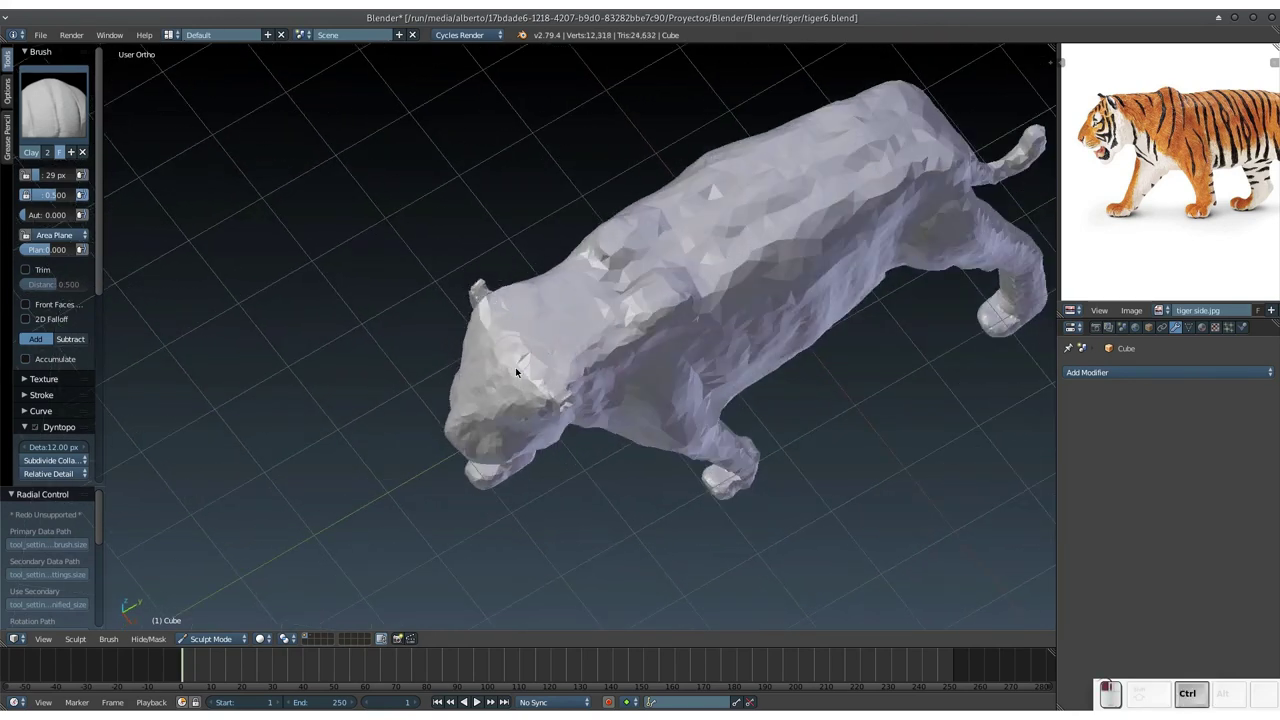
middle_click(543, 339)
scroll(up, 3)
middle_click(632, 272)
middle_click(673, 259)
middle_click(654, 269)
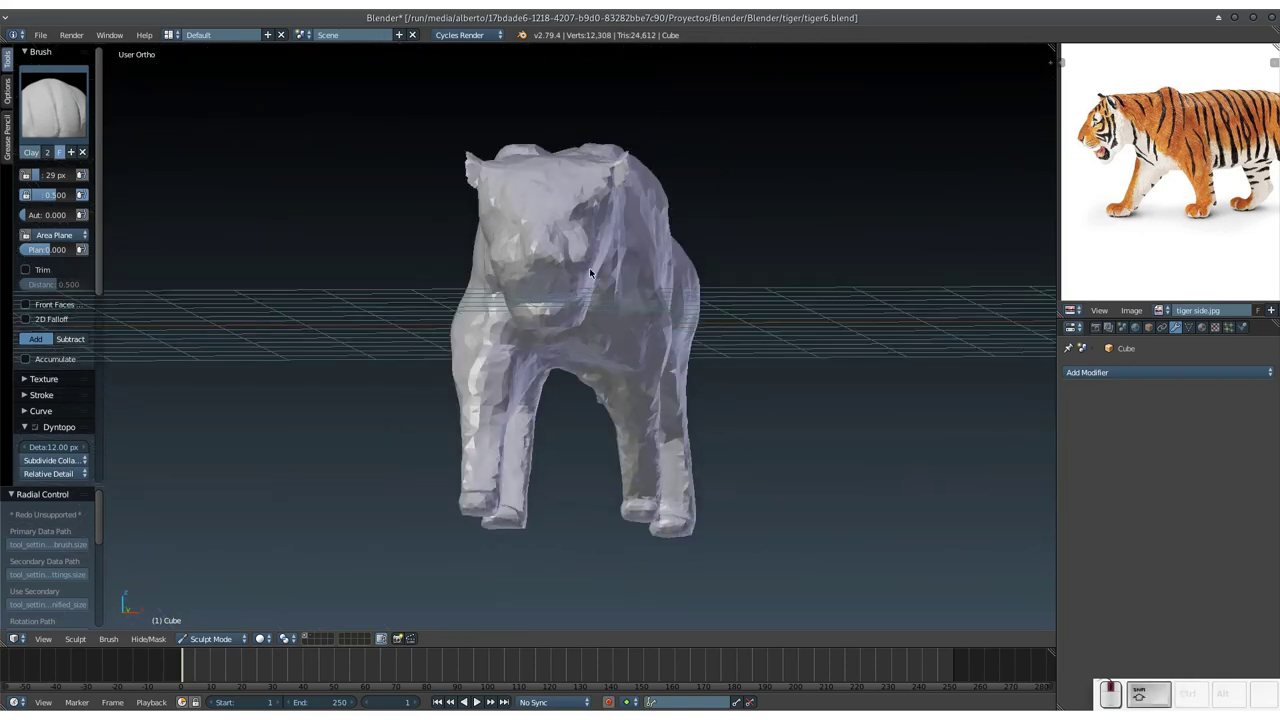